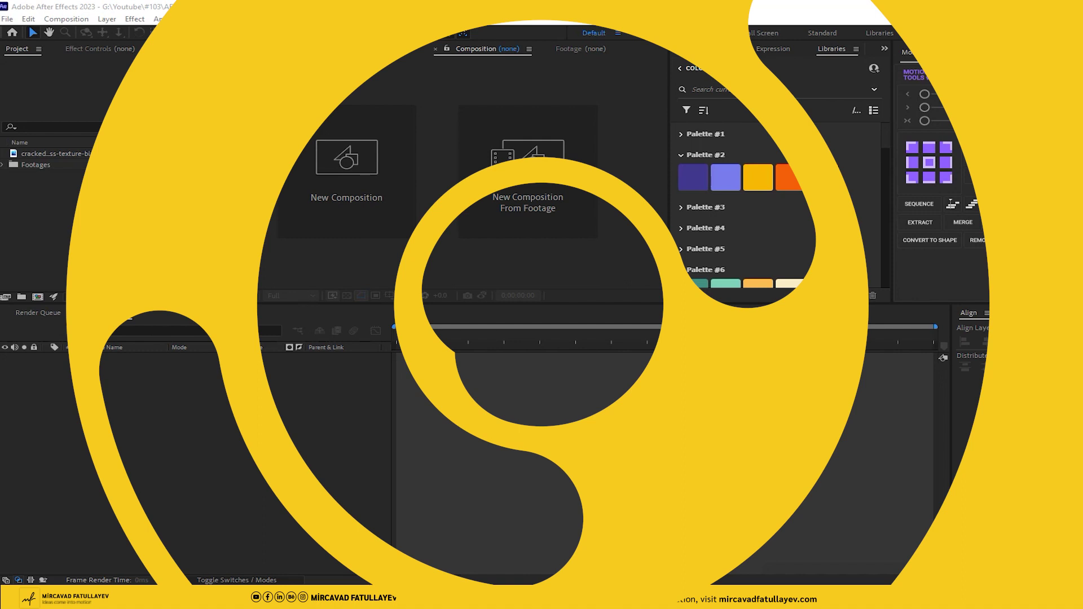
Create a Glass composition with the cracked glass JPG fitted to comp width.
left_click(346, 160)
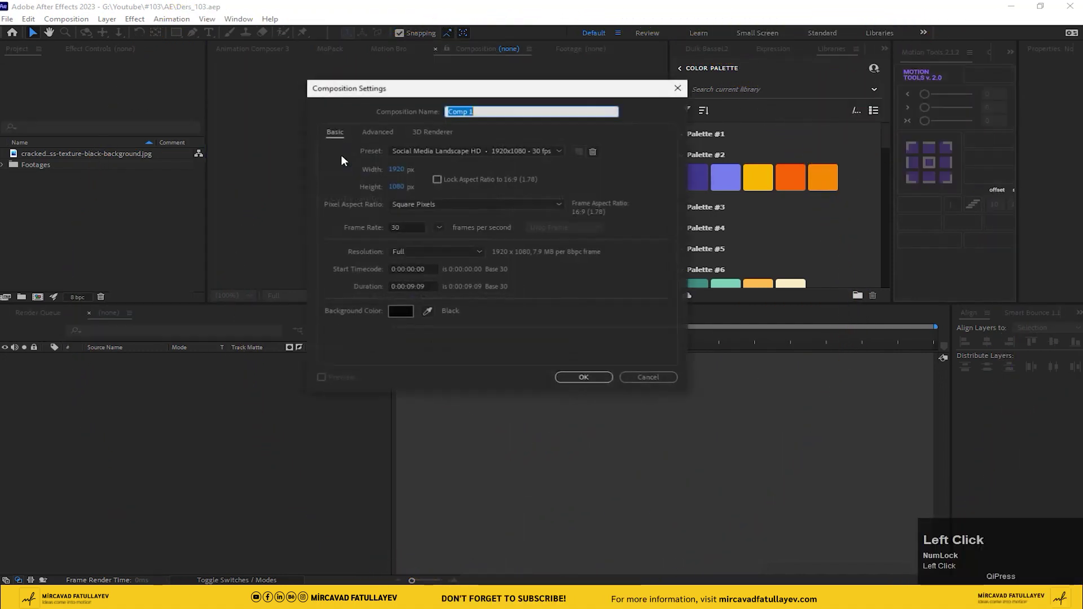
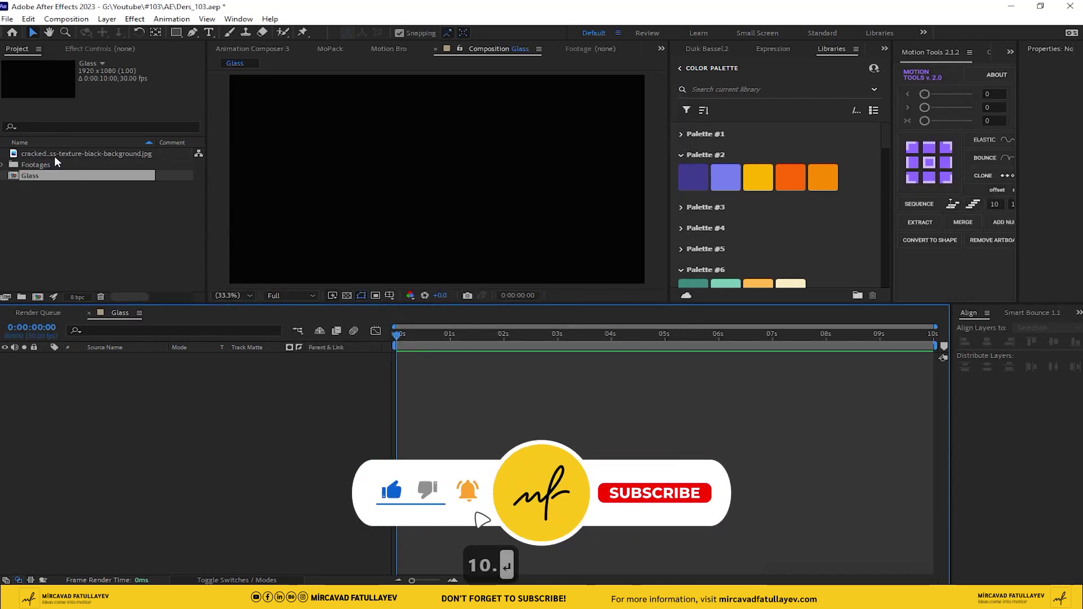
left_click_drag(59, 160, 364, 222)
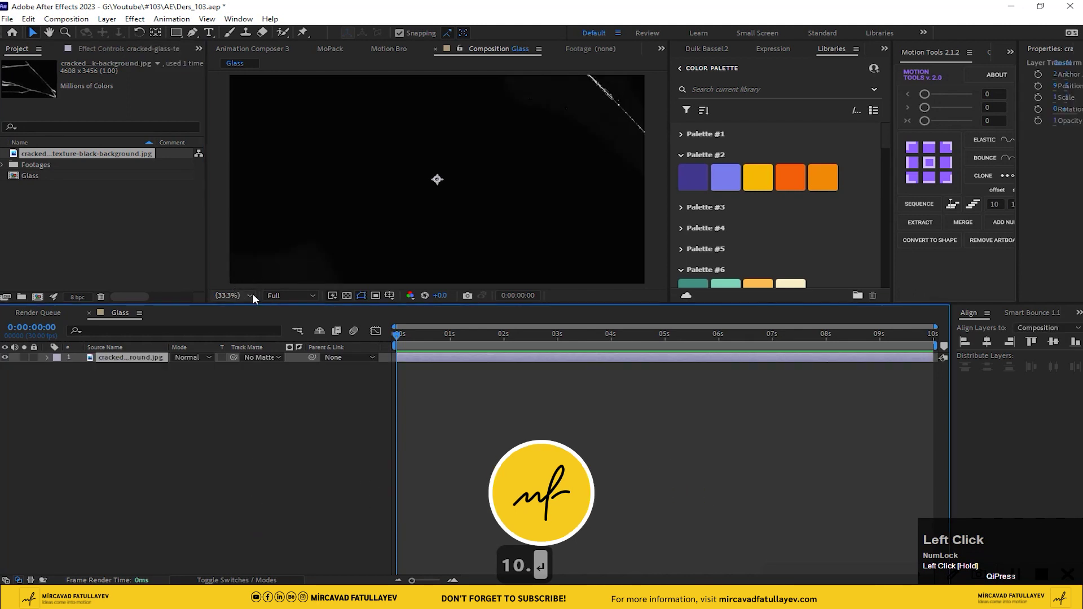
scroll("down", 3)
right_click(393, 194)
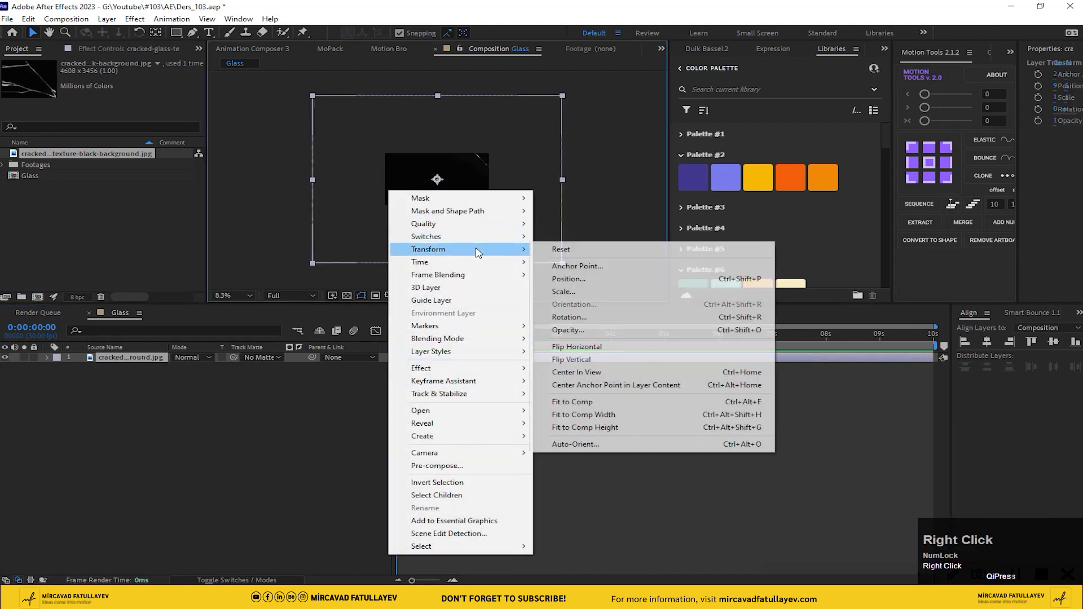
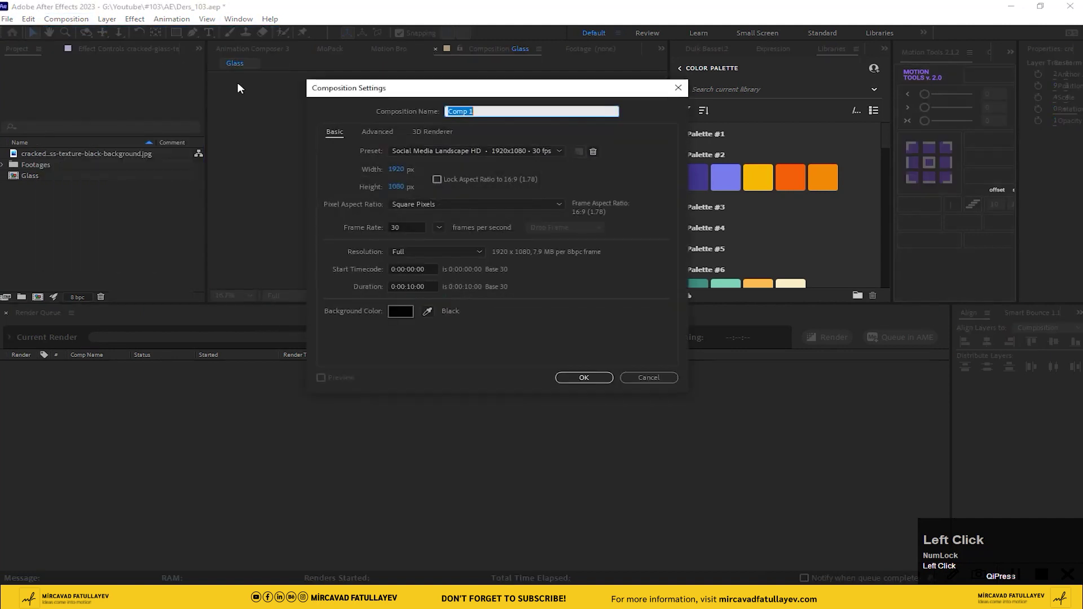
Create the Video_0 composition with 0.mp4 and the Glass comp stacked above it.
type("ideo")
key("shift+-")
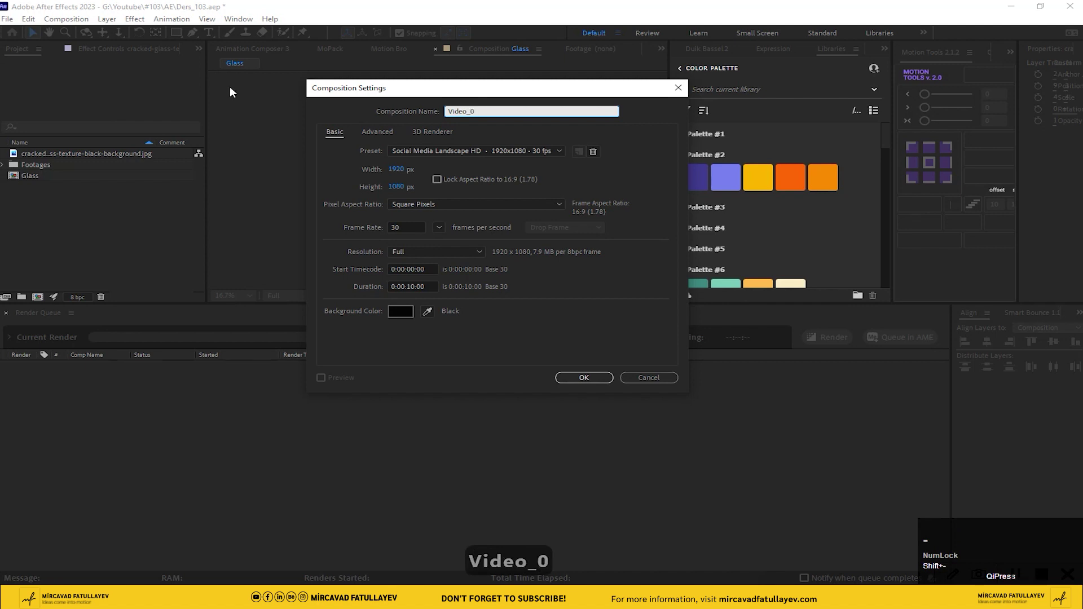
left_click(613, 380)
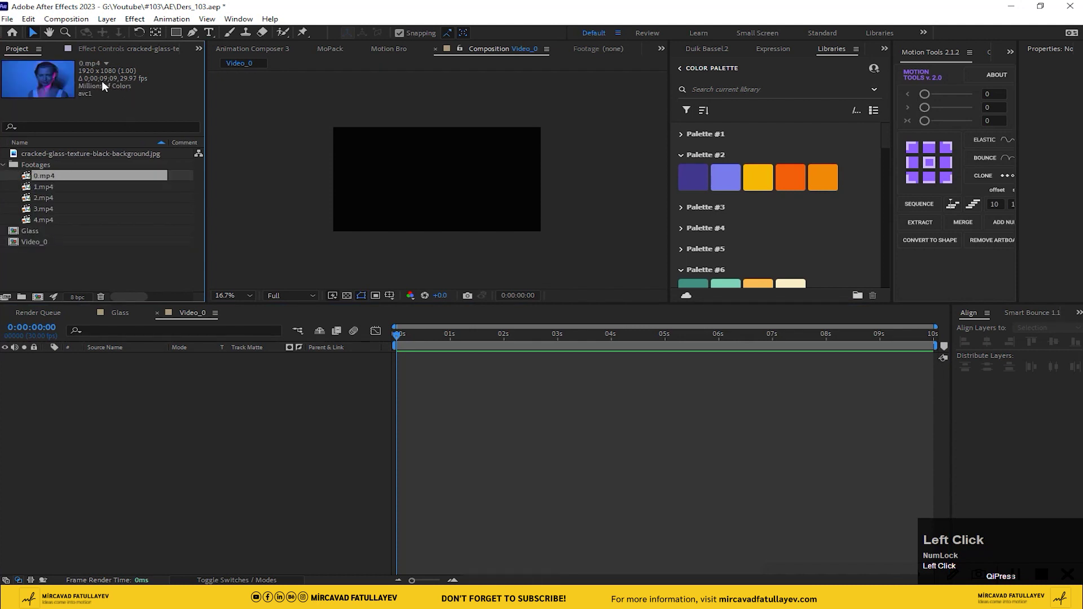
left_click(226, 499)
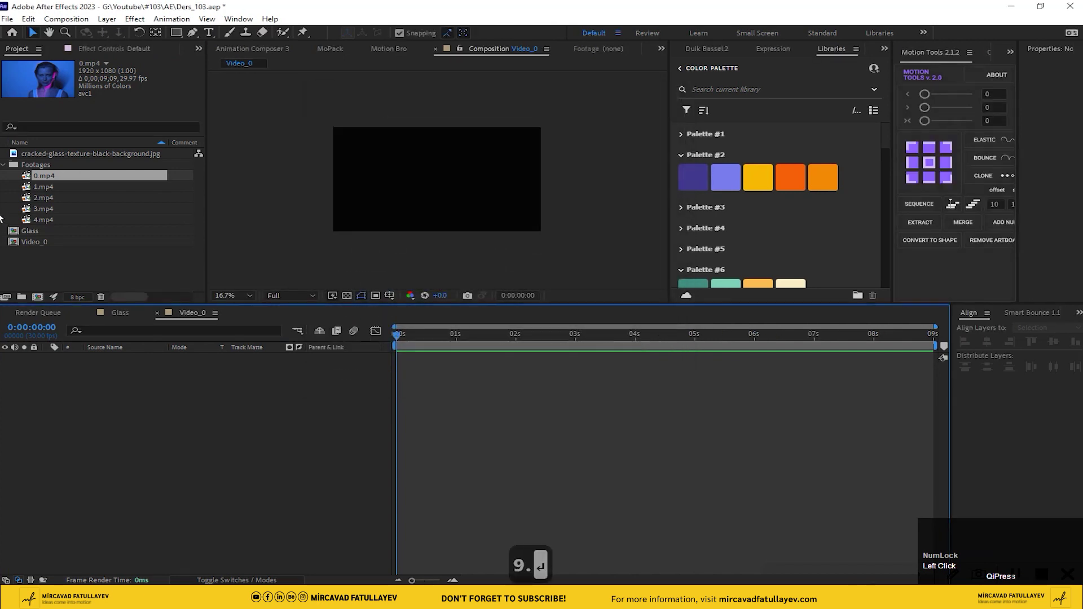
left_click_drag(53, 183, 45, 236)
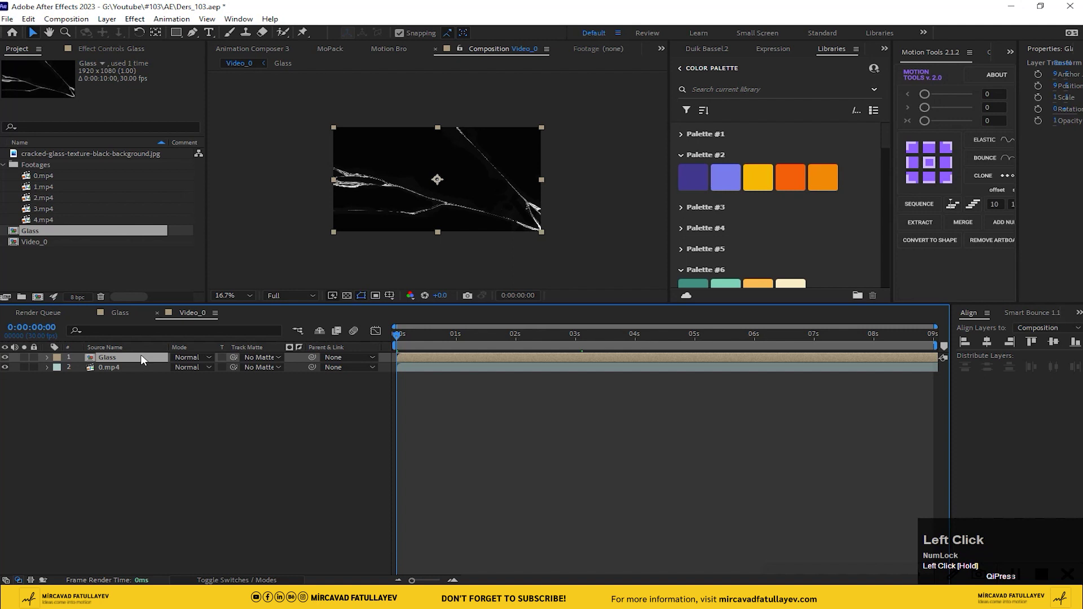
Add a new layer on top of Video_0's stack and switch its visibility off.
right_click(183, 408)
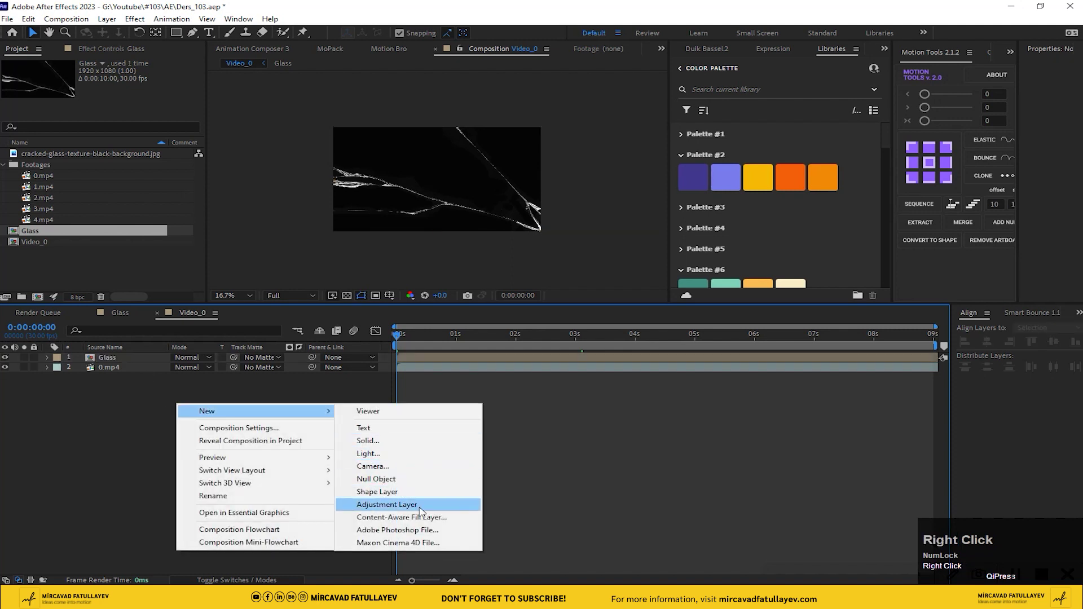
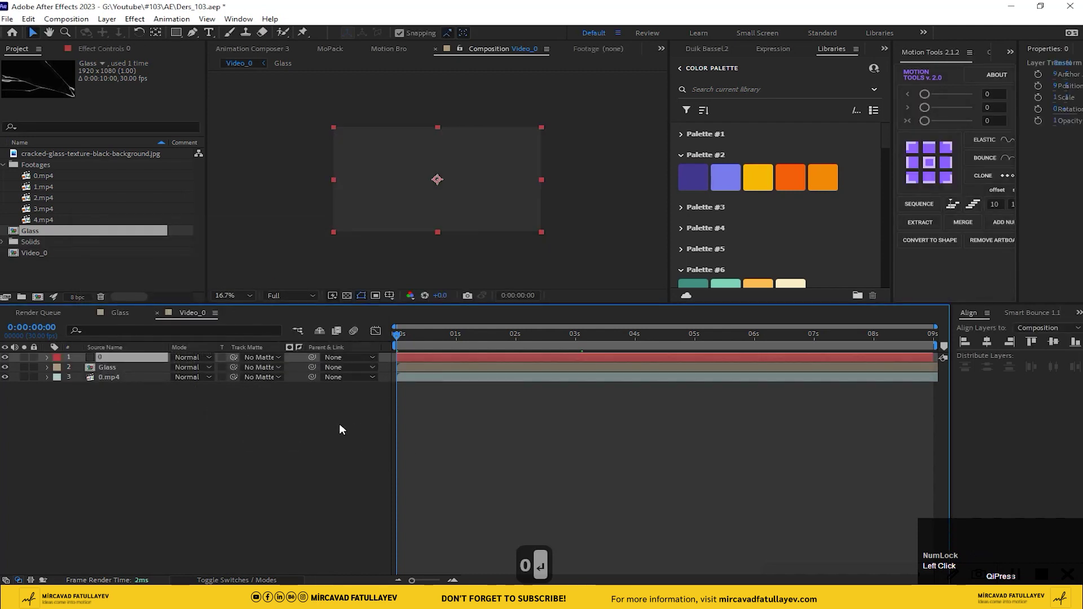
left_click(12, 359)
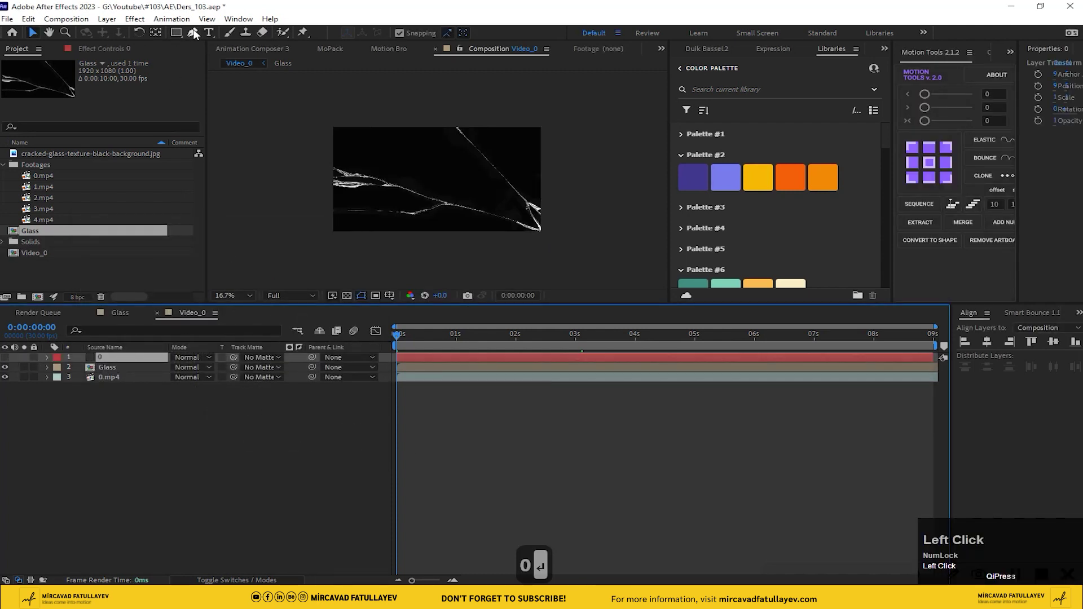
Draw a closed Pen-tool mask on layer 0 following the glass crack lines.
scroll("up", 3)
middle_click(477, 156)
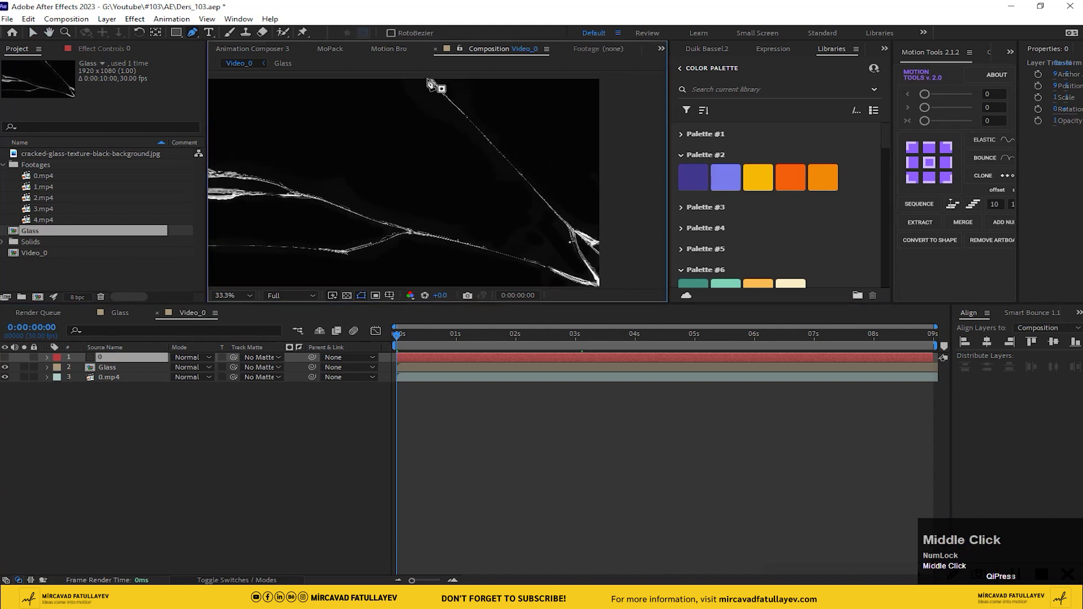
scroll("up", 3)
left_click_drag(384, 122, 344, 92)
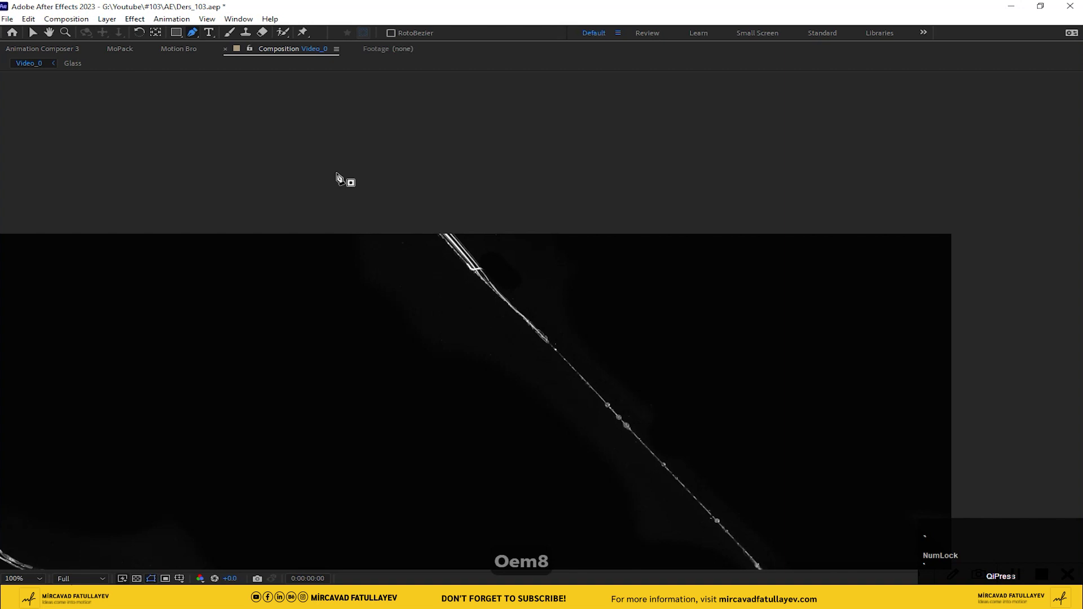
left_click_drag(463, 295, 462, 86)
left_click(462, 86)
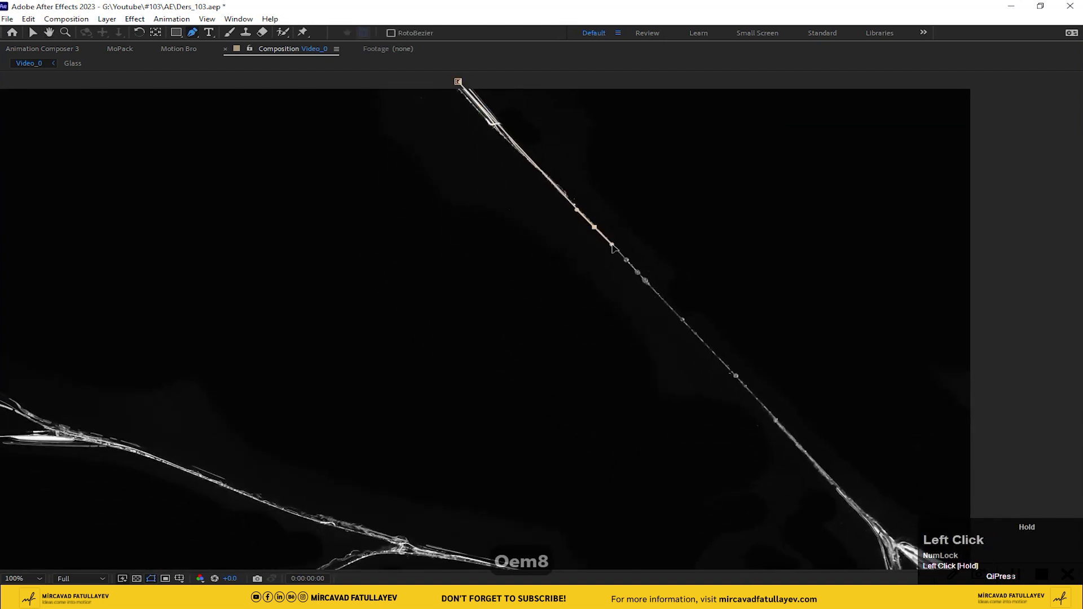
scroll("up", 3)
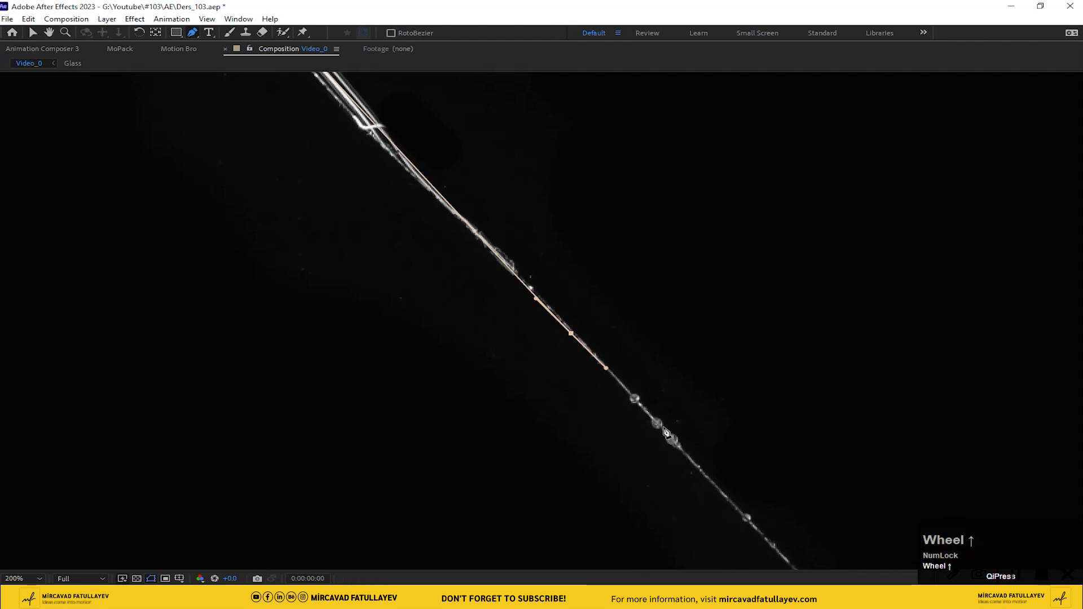
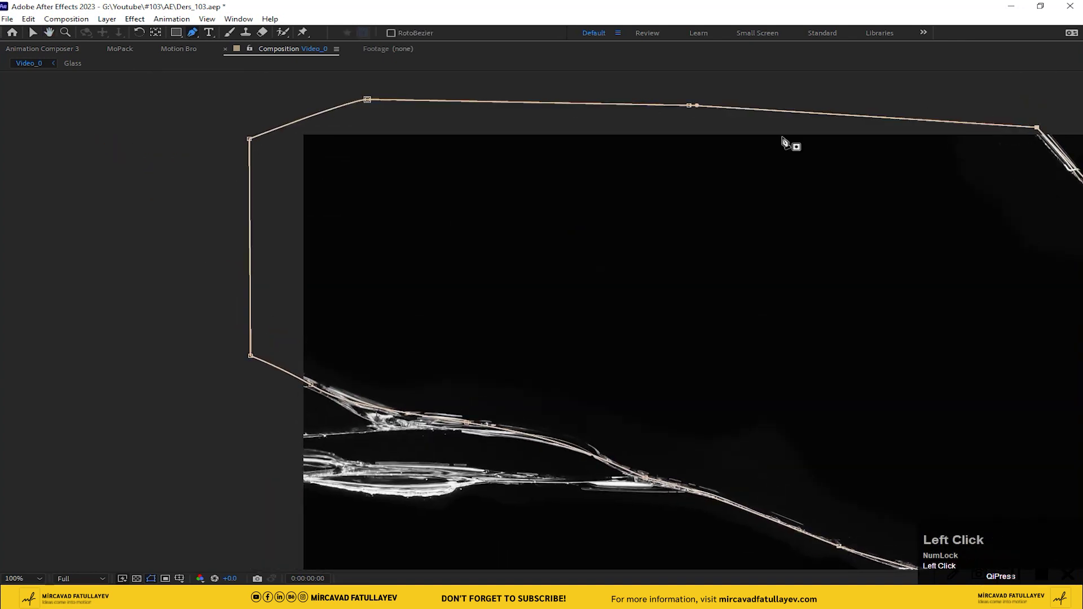
scroll("down", 3)
middle_click(628, 225)
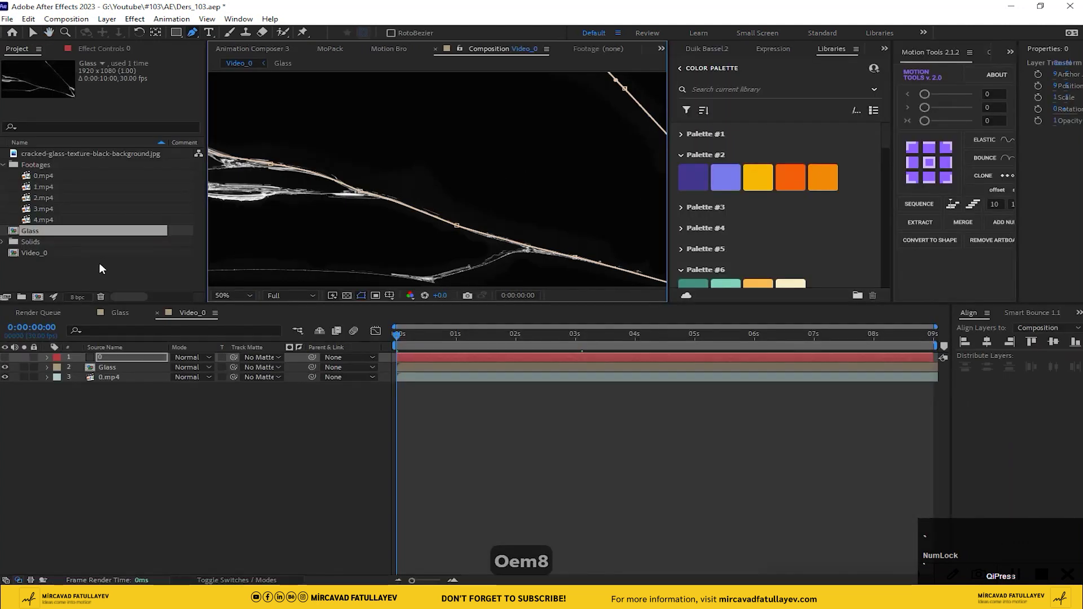
Matte 0.mp4 to the shard layer, then duplicate Video_0 and rename the copy Video_1.
left_click_drag(41, 38, 167, 441)
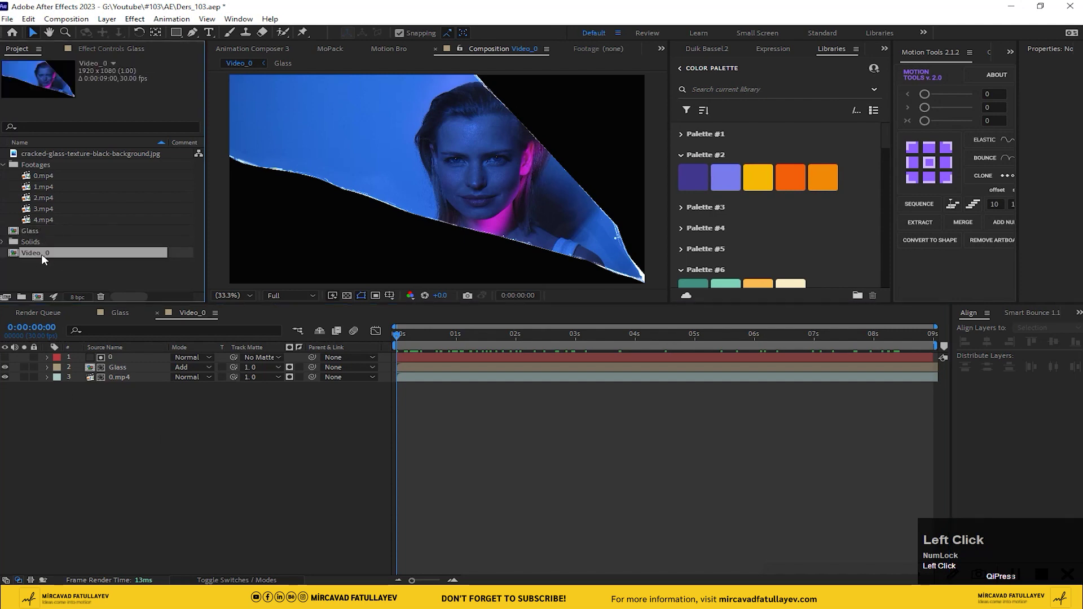
key("ctrl+d")
key("Return")
key("Right")
key("shift+Left")
key("1")
key("Return")
In Video_1, swap the clip for 1.mp4 and reveal layer 0's mask for editing.
left_click(61, 272)
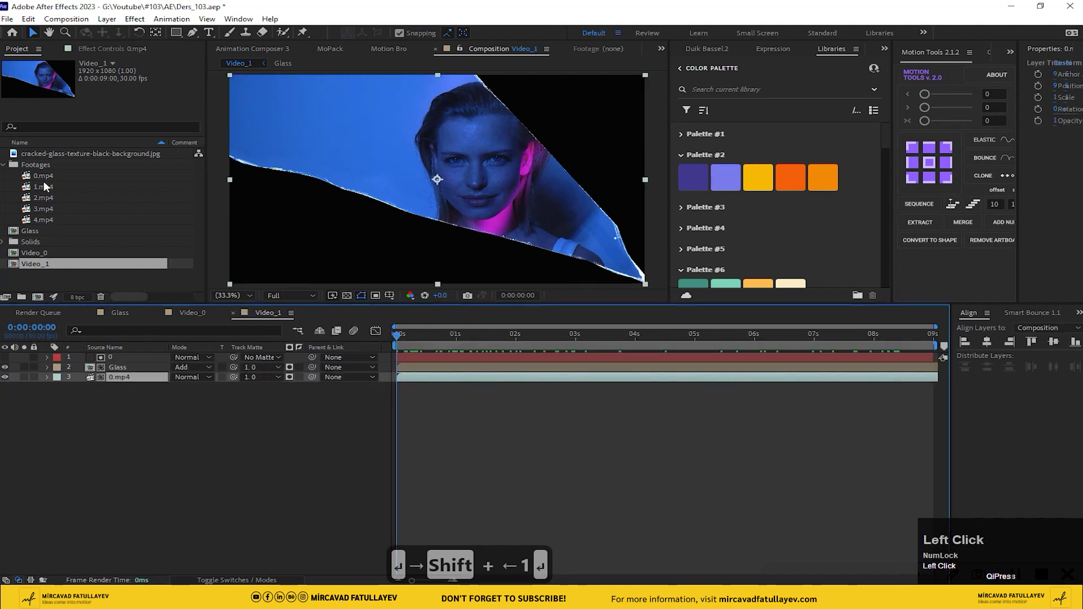
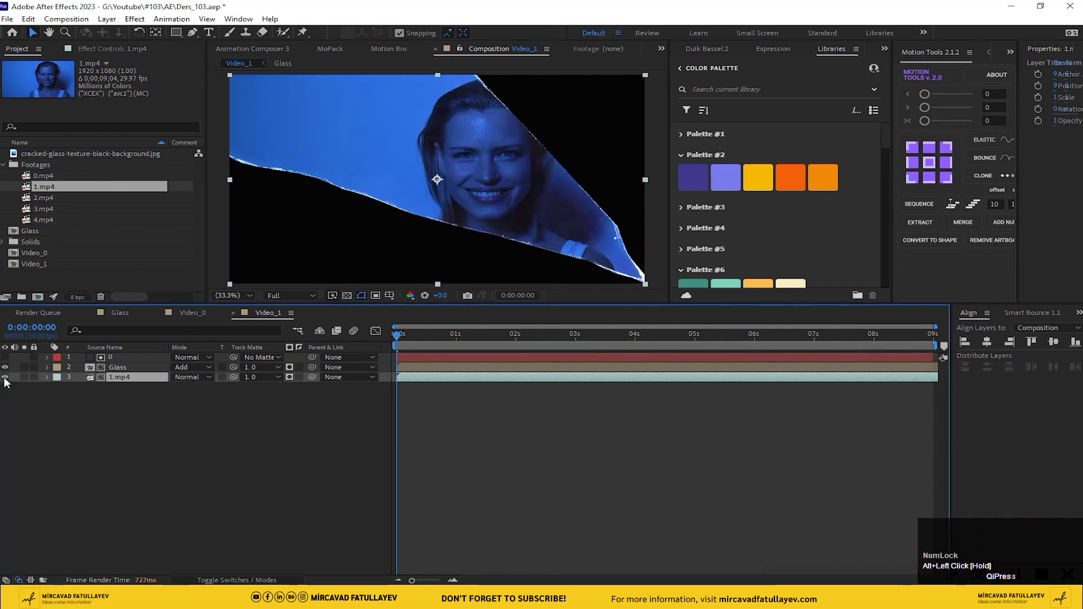
key("m")
left_click(109, 374)
key("Delete")
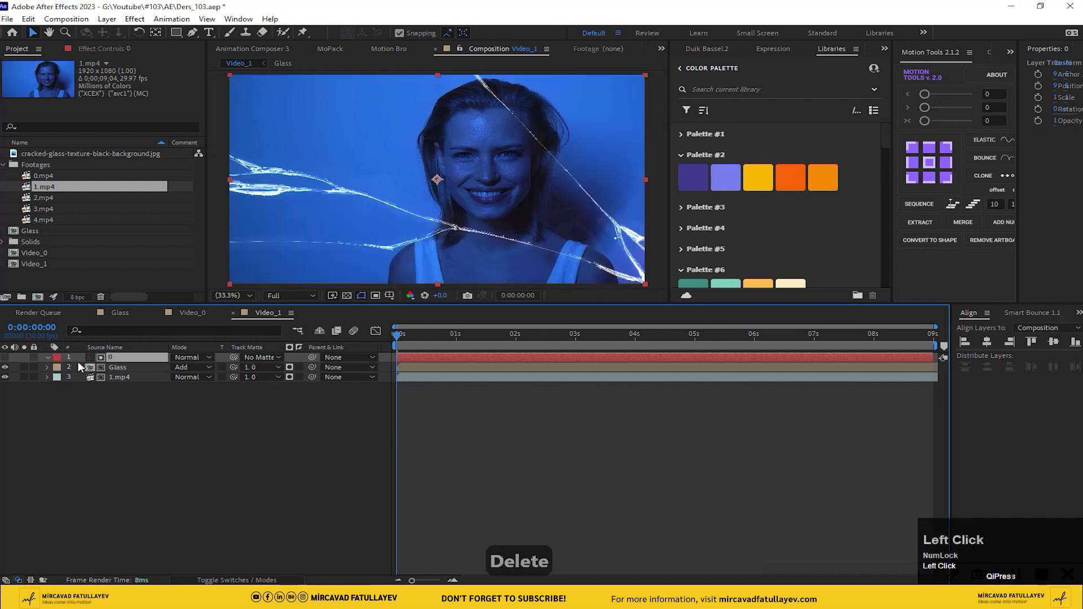
left_click(11, 361)
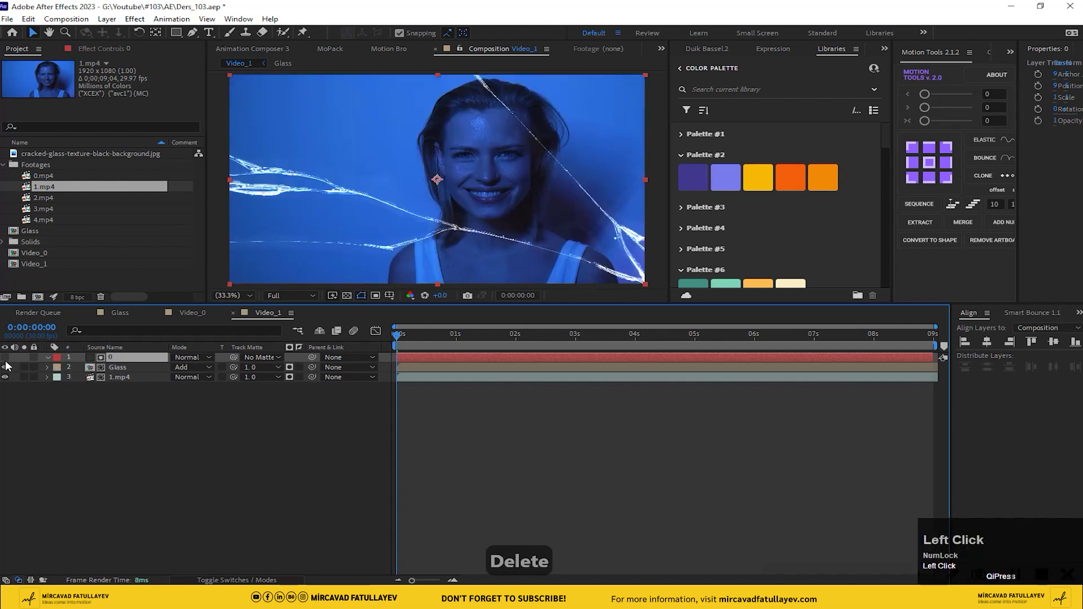
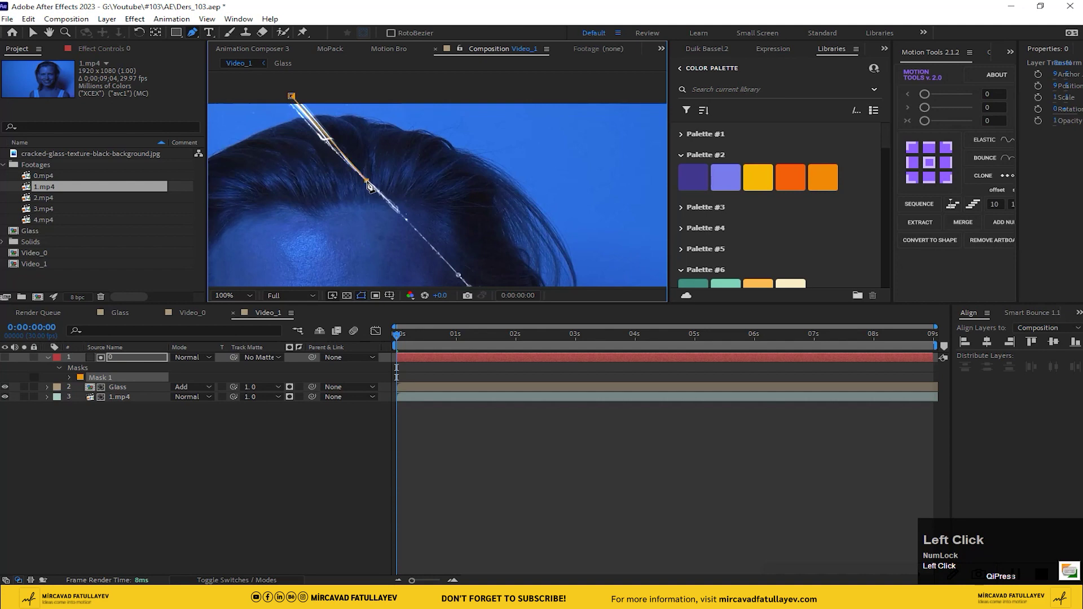
Move Mask 1's vertices along the diagonal crack and set it to Inverted.
left_click_drag(426, 168, 417, 181)
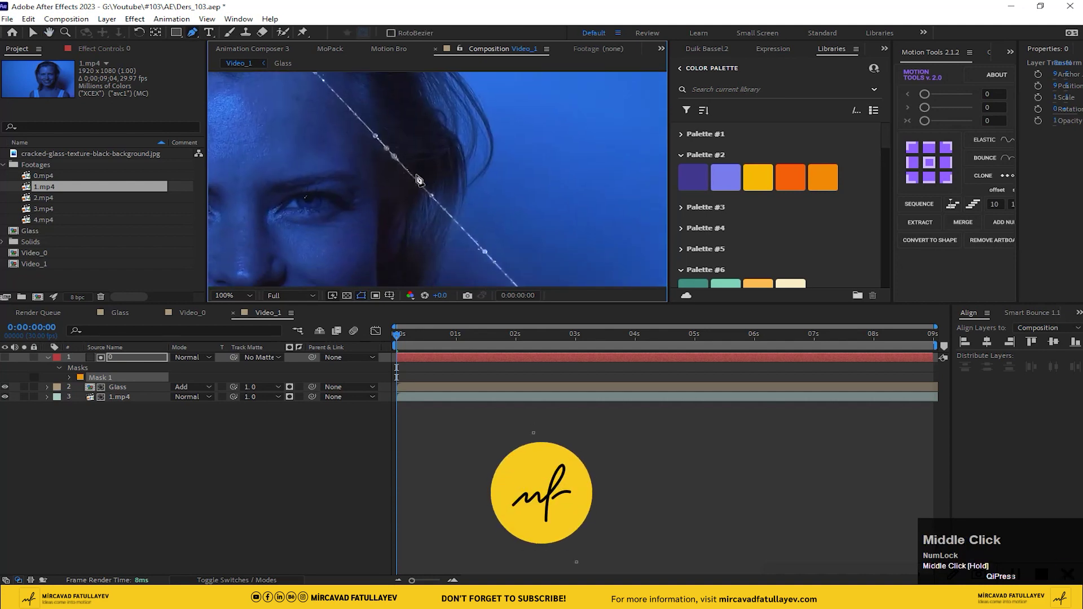
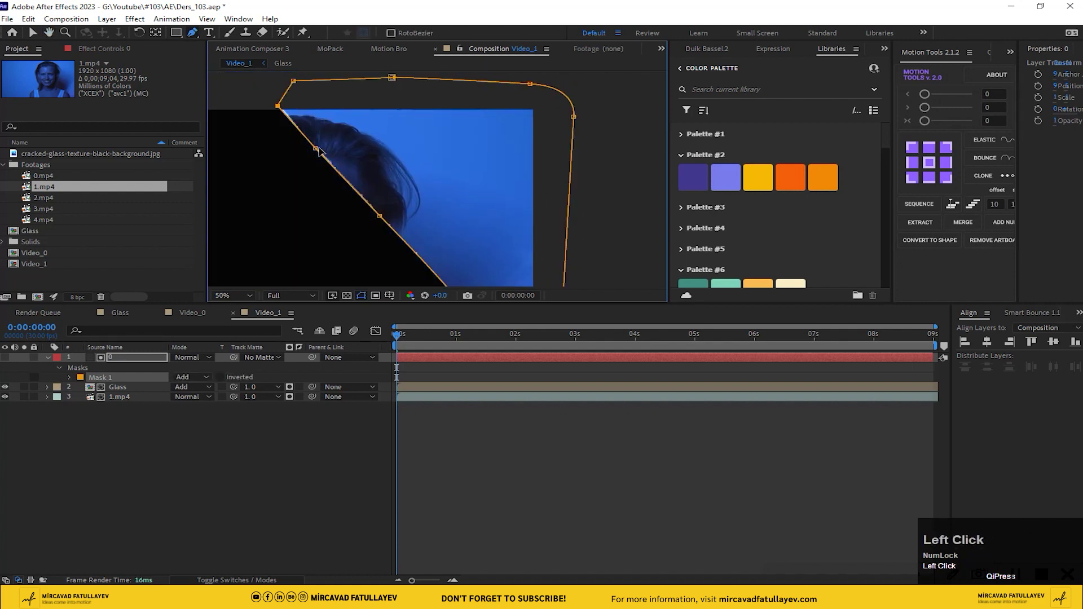
scroll("down", 3)
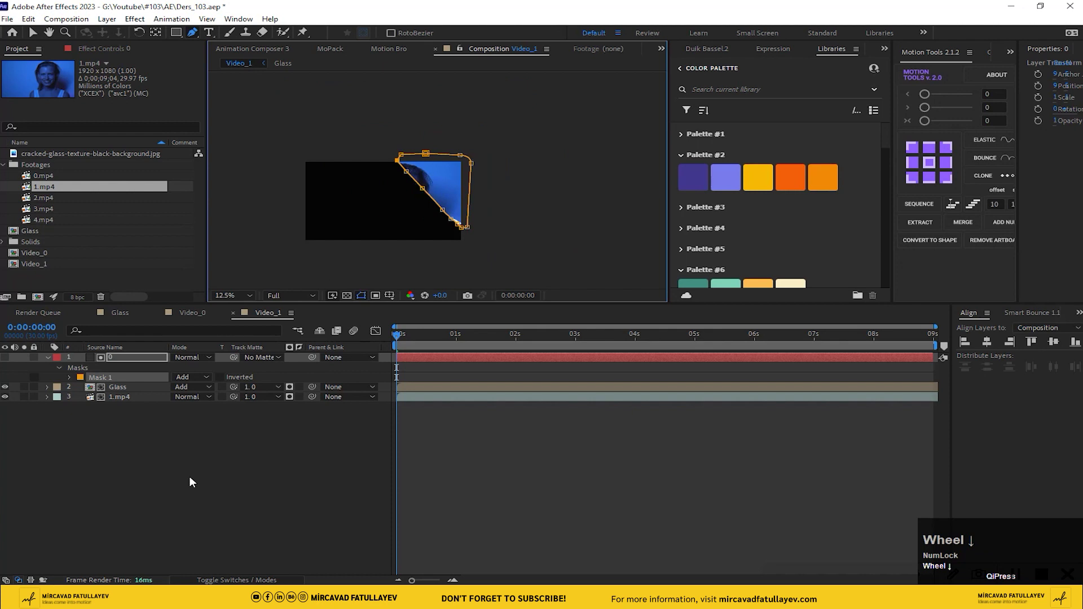
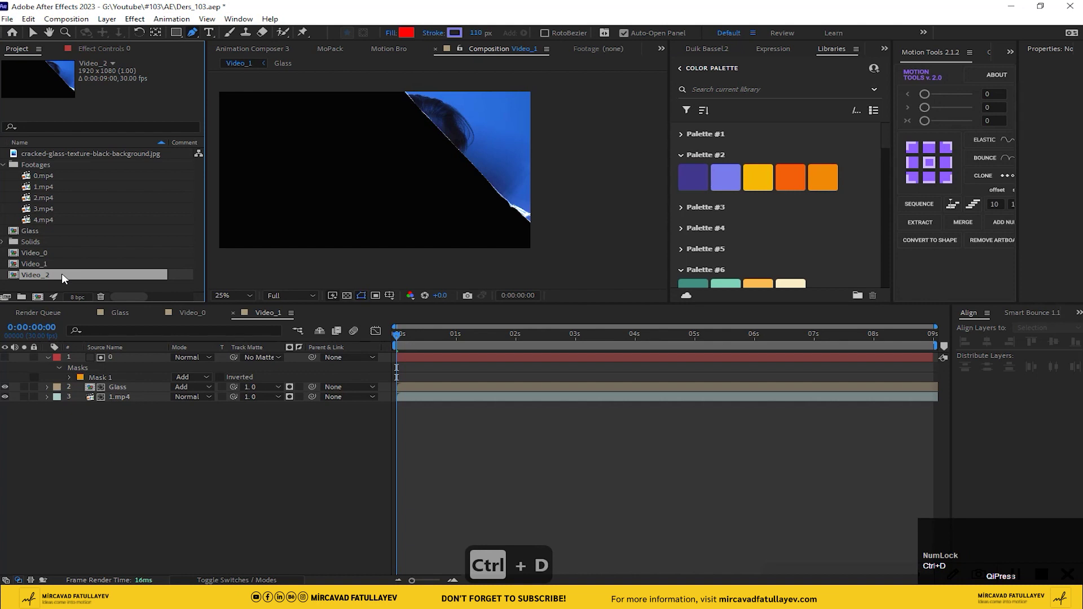
In Video_2, swap the footage to 2.mp4 and remove layer 0's mask to show the full clip.
left_click(46, 280)
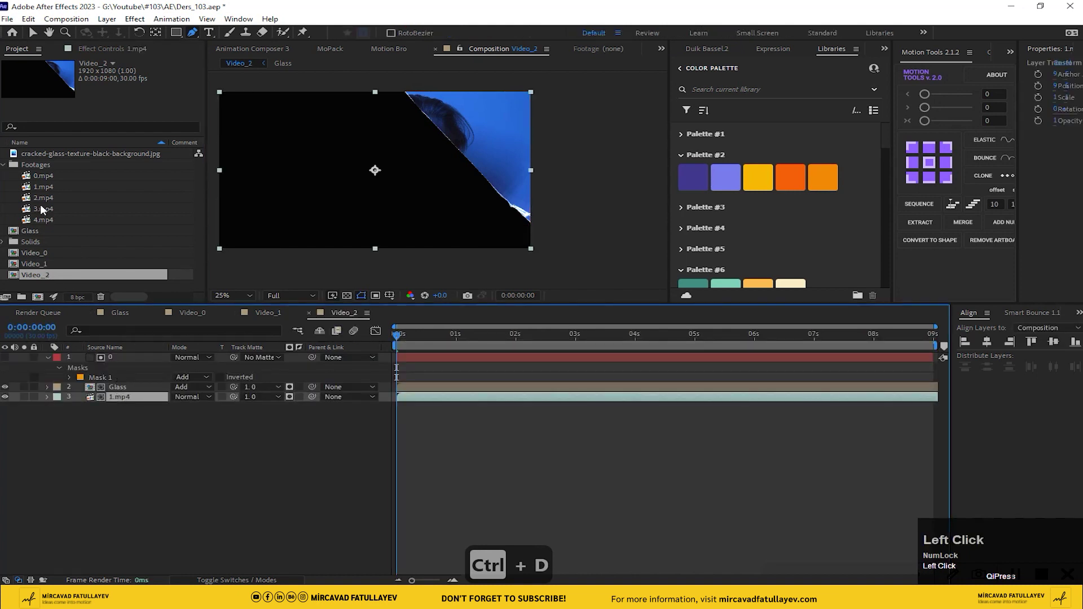
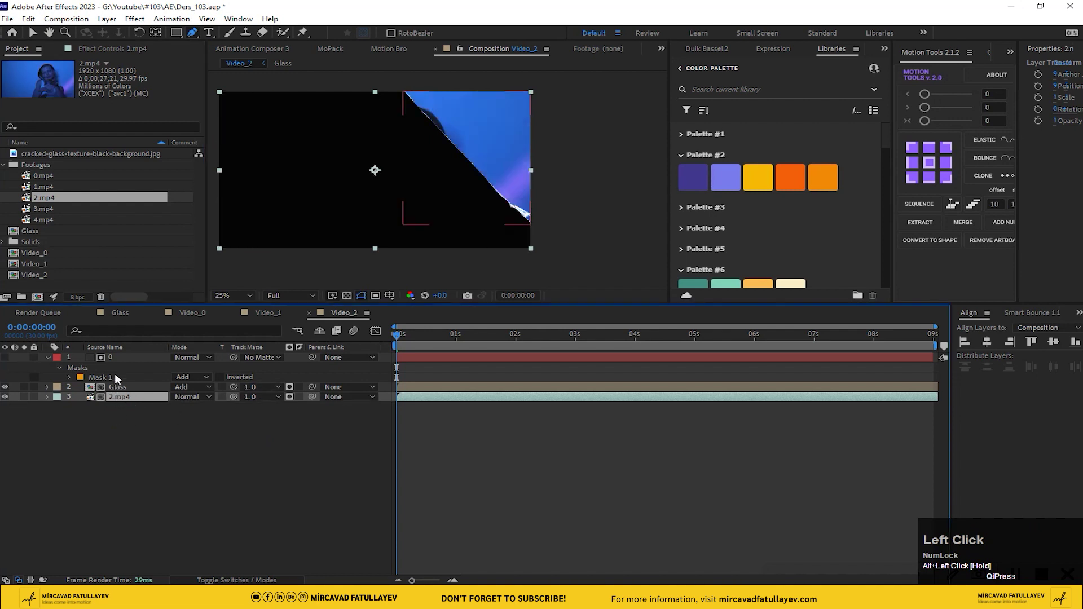
key("Delete")
left_click_drag(327, 187, 299, 190)
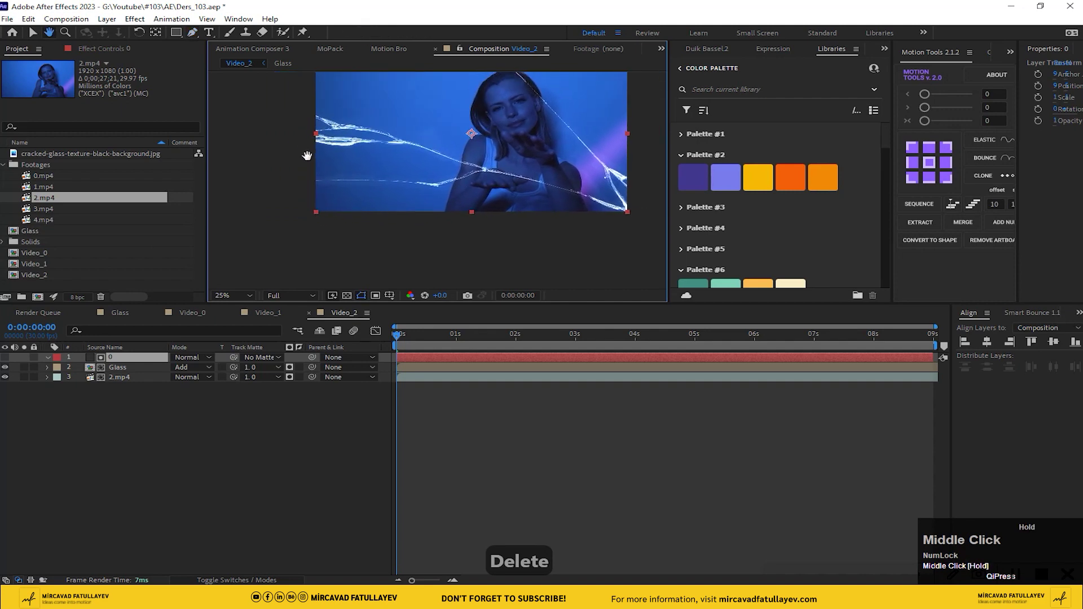
Retrace Video_2's Mask 1 along a lower crack to isolate a 2.mp4 shard.
scroll("up", 3)
left_click_drag(432, 168, 608, 229)
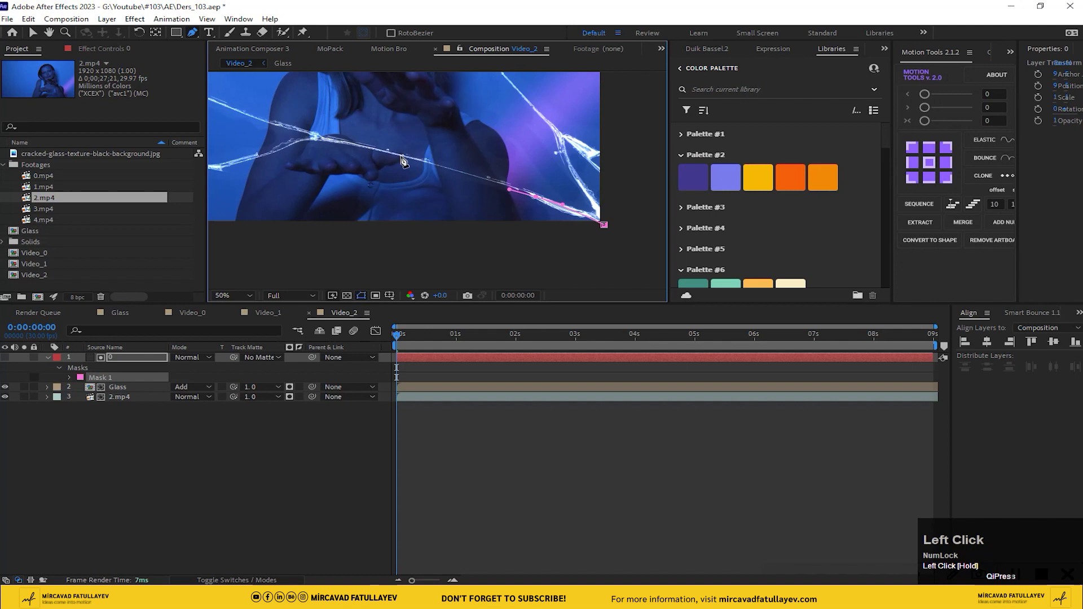
left_click_drag(405, 159, 500, 204)
scroll("up", 3)
middle_click(505, 205)
scroll("down", 3)
middle_click(504, 215)
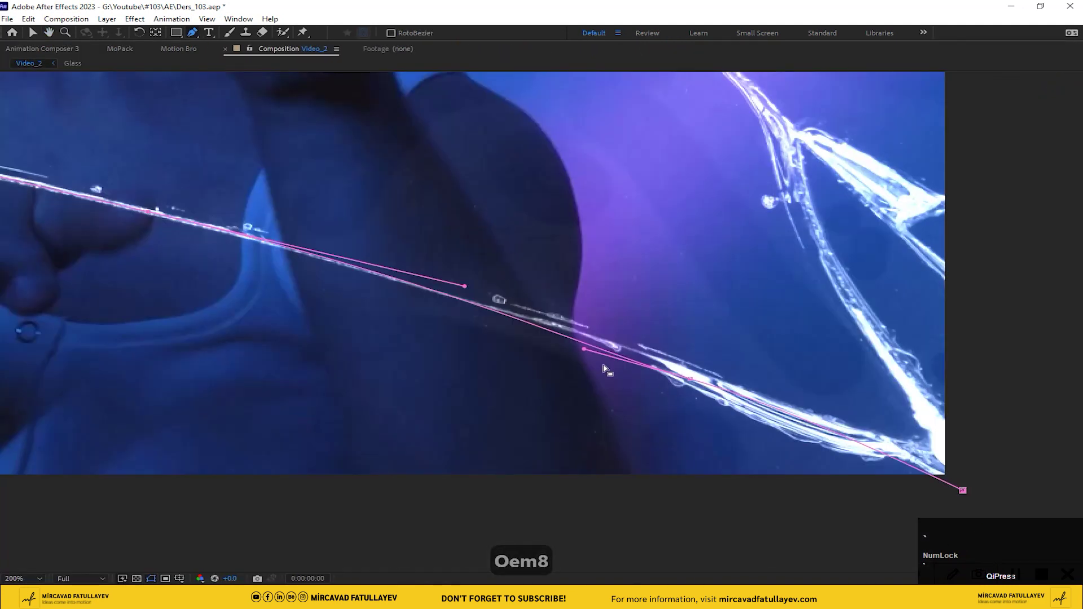
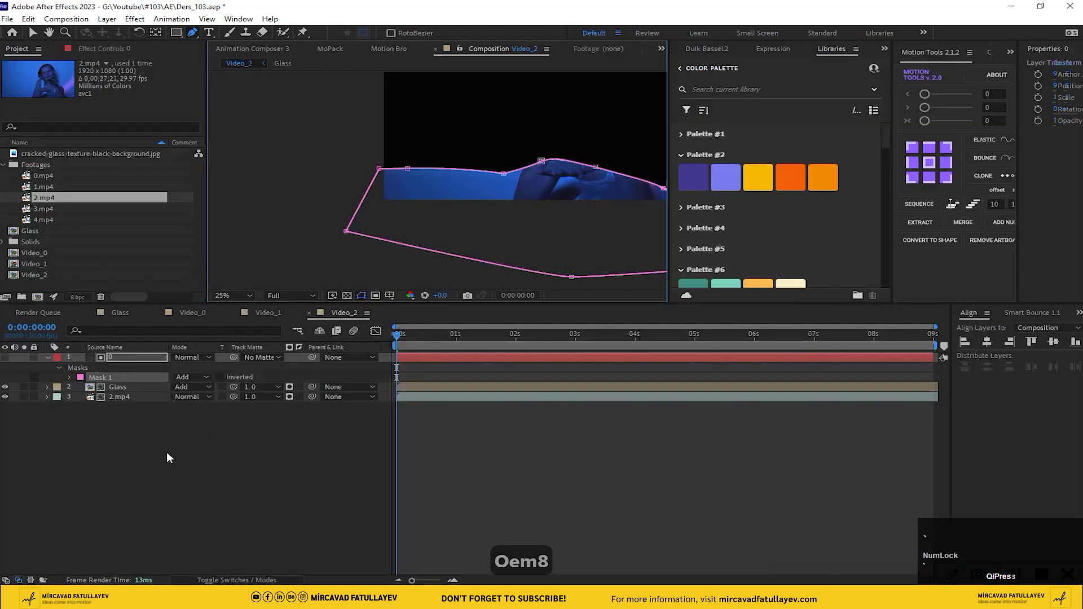
Duplicate the Video_2 composition as Video_3.
left_click(167, 460)
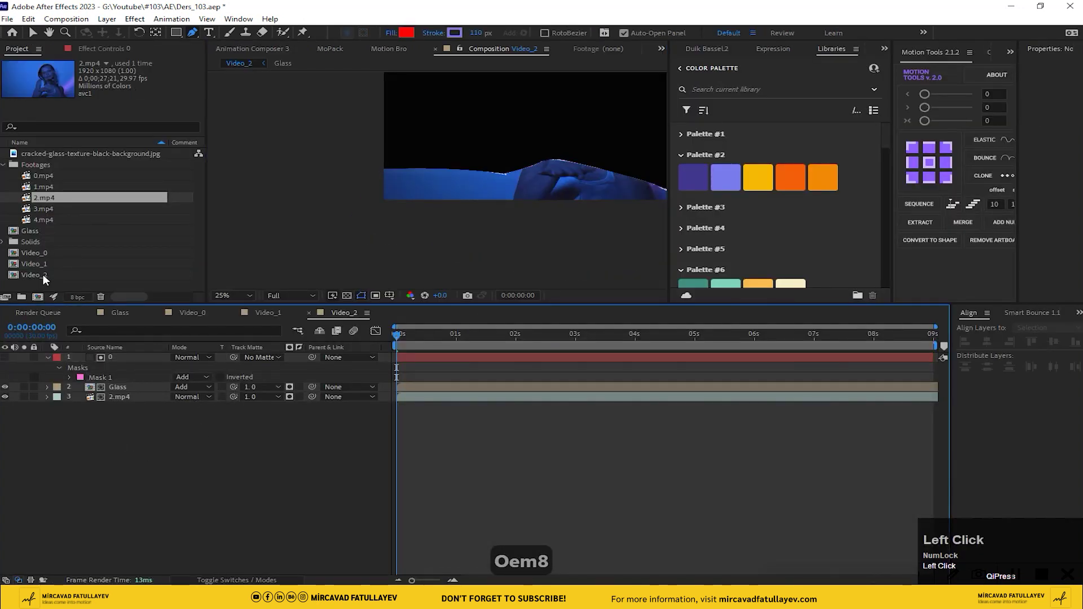
key("ctrl+d")
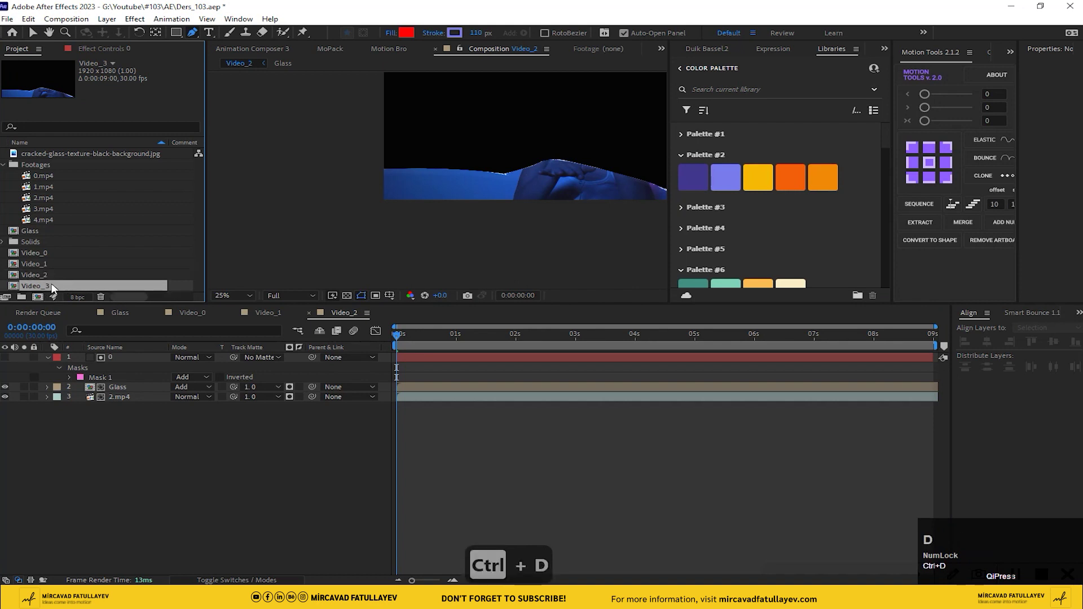
In Video_3, redraw a closed mask along two converging cracks for a narrow tapered shard.
left_click(49, 289)
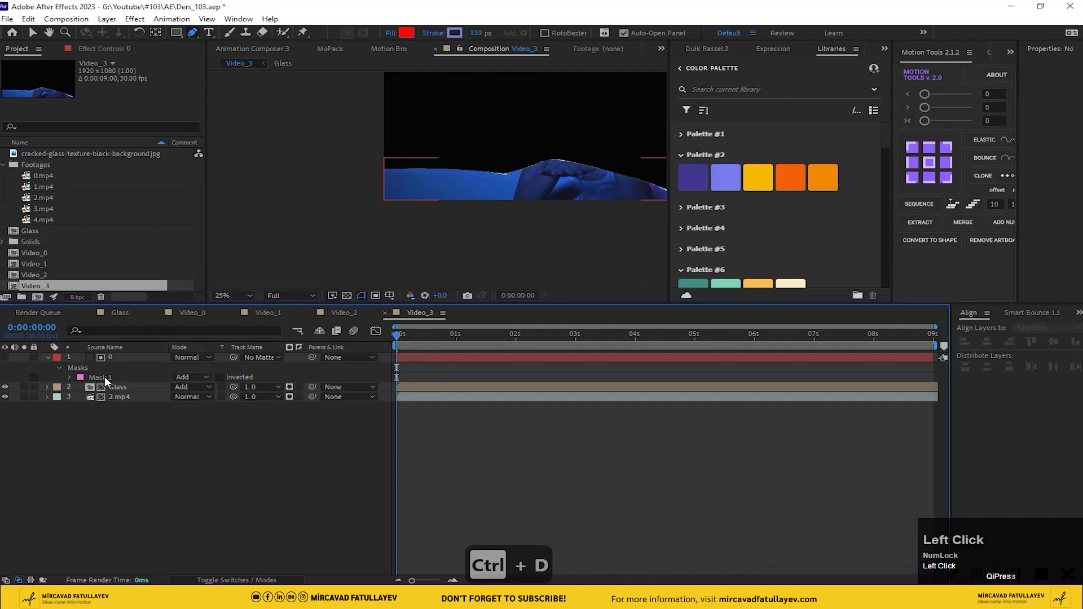
key("Delete")
left_click_drag(503, 174, 436, 216)
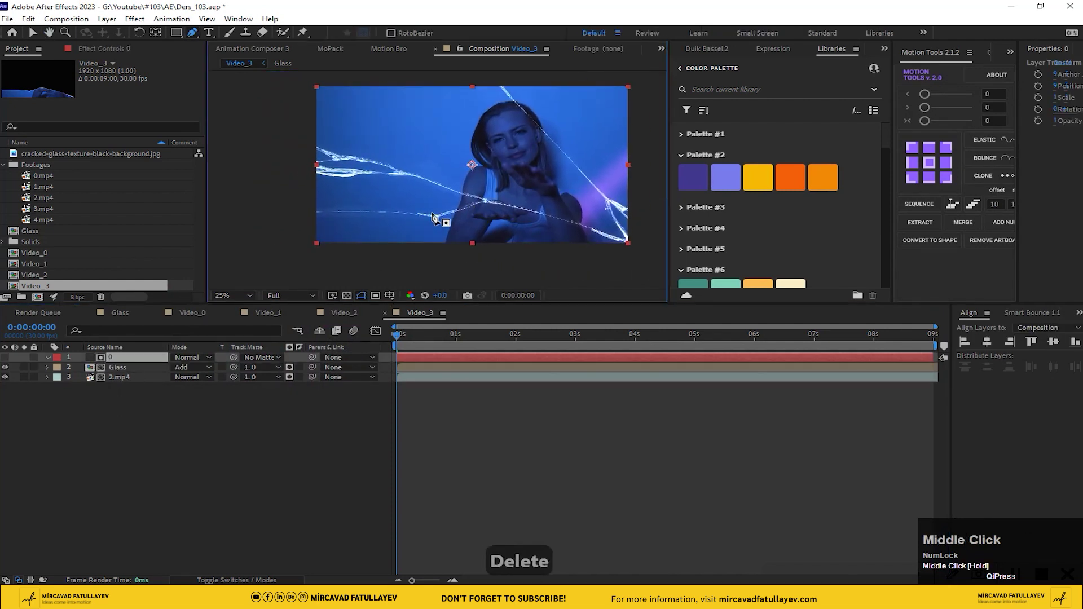
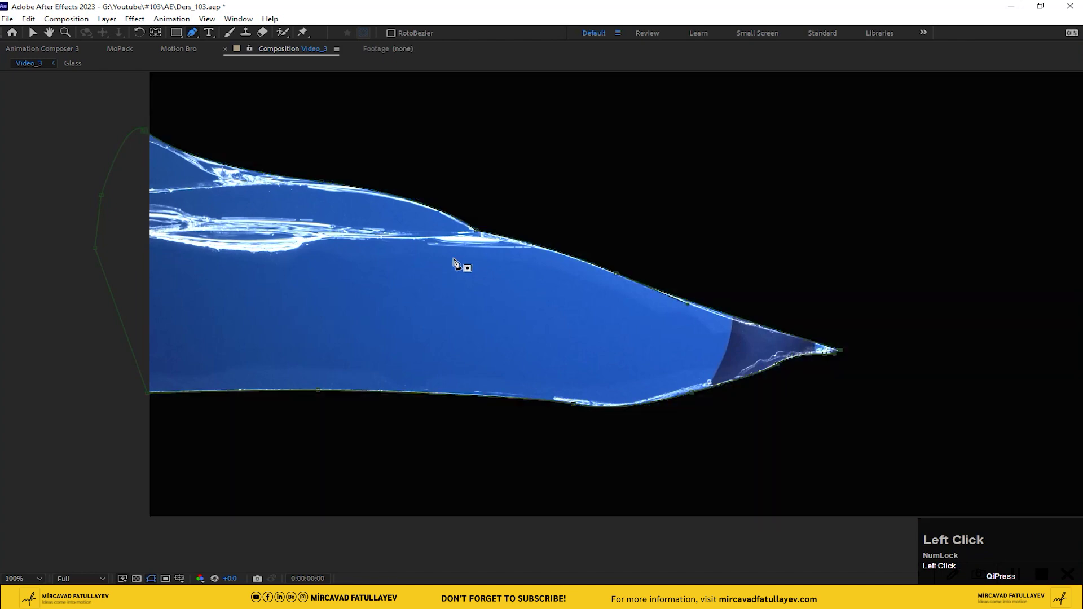
left_click(37, 36)
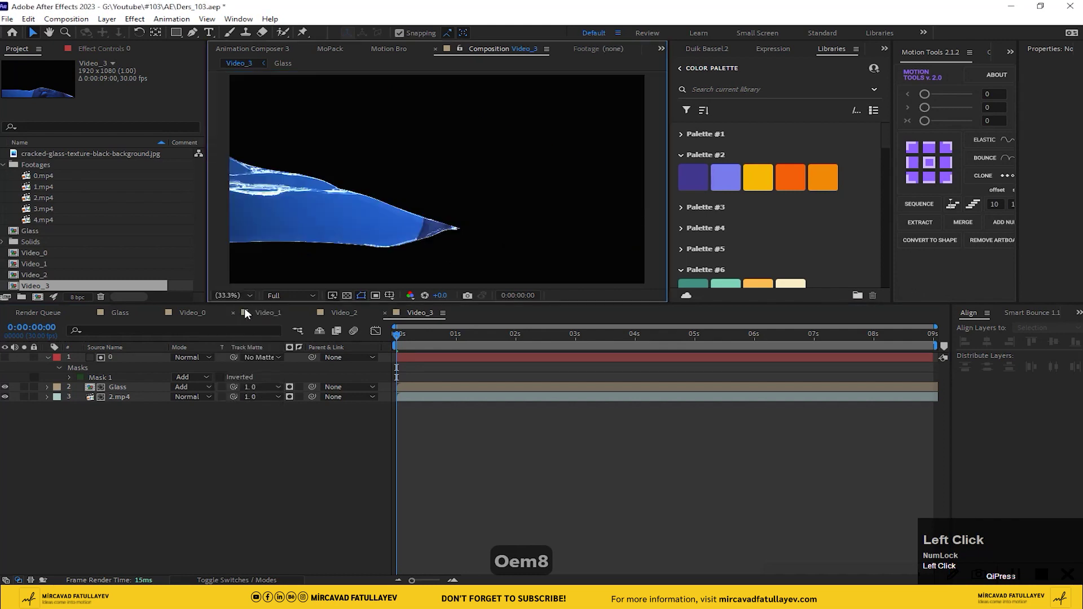
Scale the 1.mp4 footage layer to 130% so the face fills its shard.
scroll("down", 3)
left_click(47, 215)
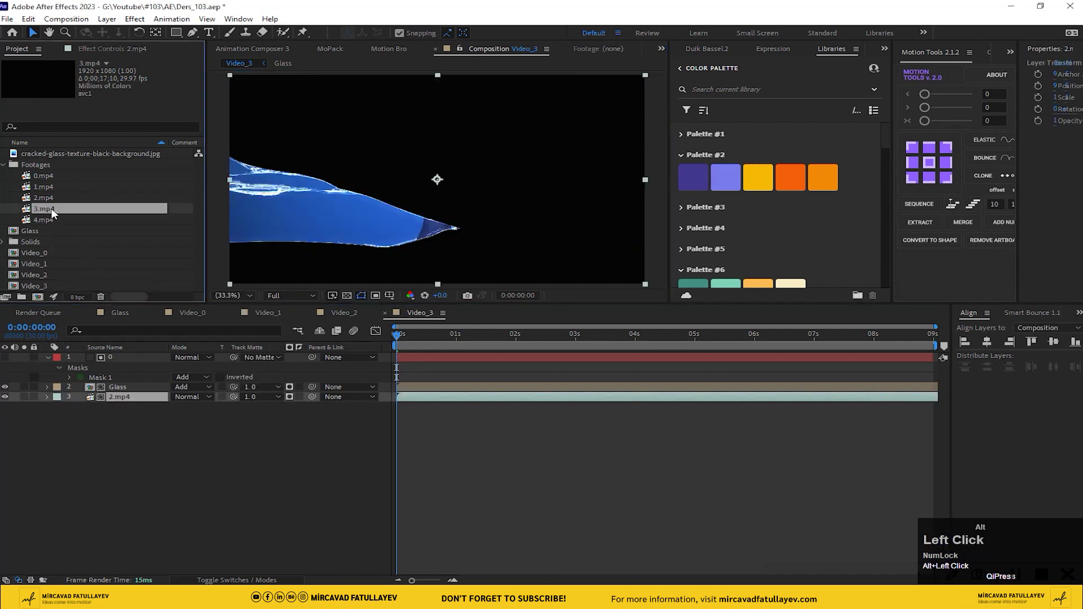
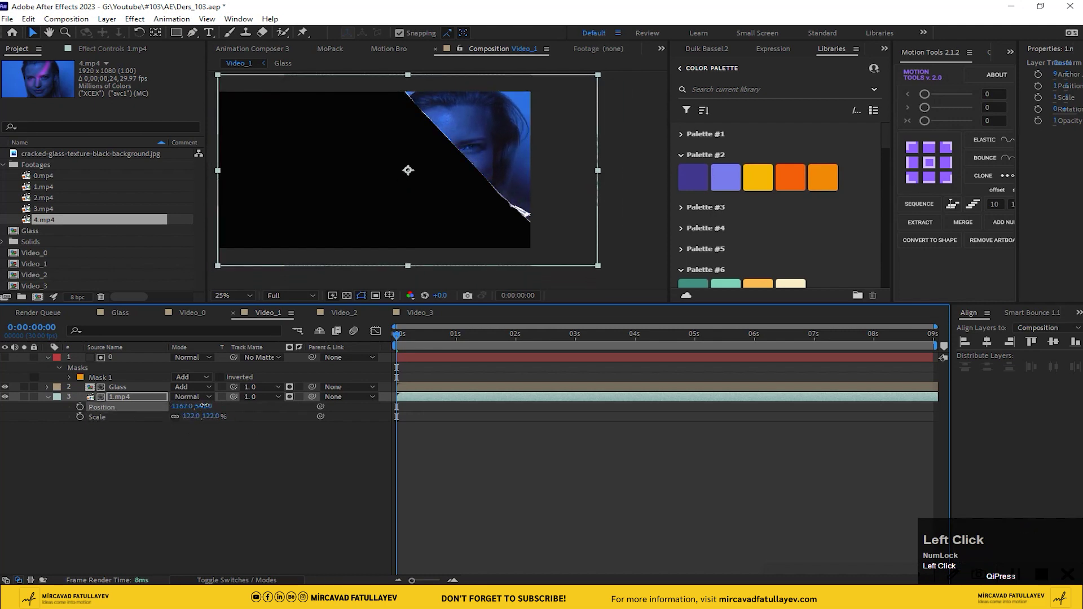
type("130")
key("Return")
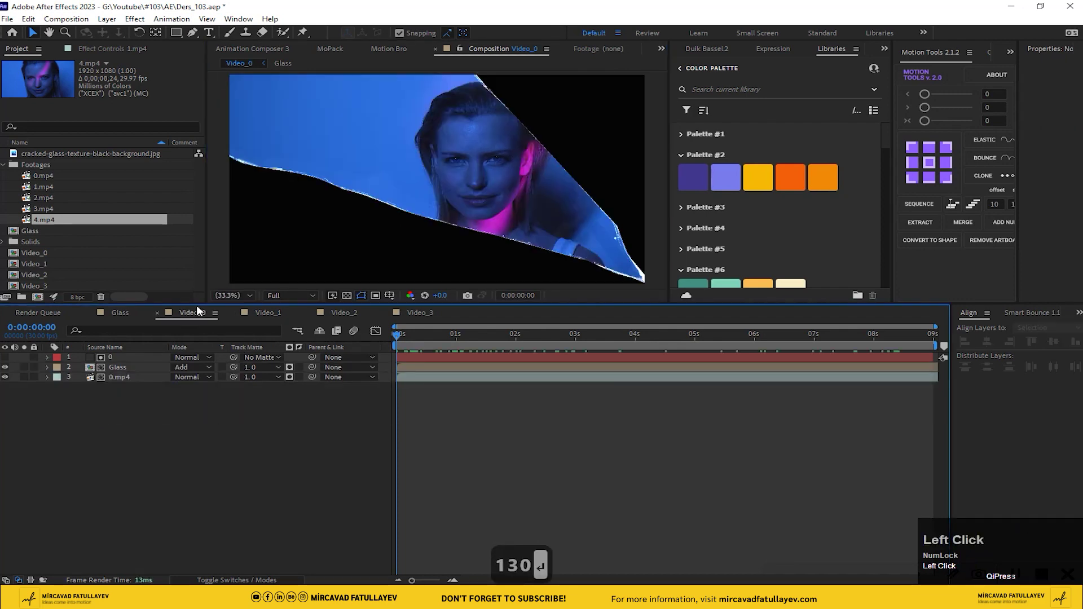
Scale 0.mp4 to 110%, trim its in point near 2 s and check its end near 7 s.
key("s")
left_click_drag(433, 345, 530, 385)
key("alt+[")
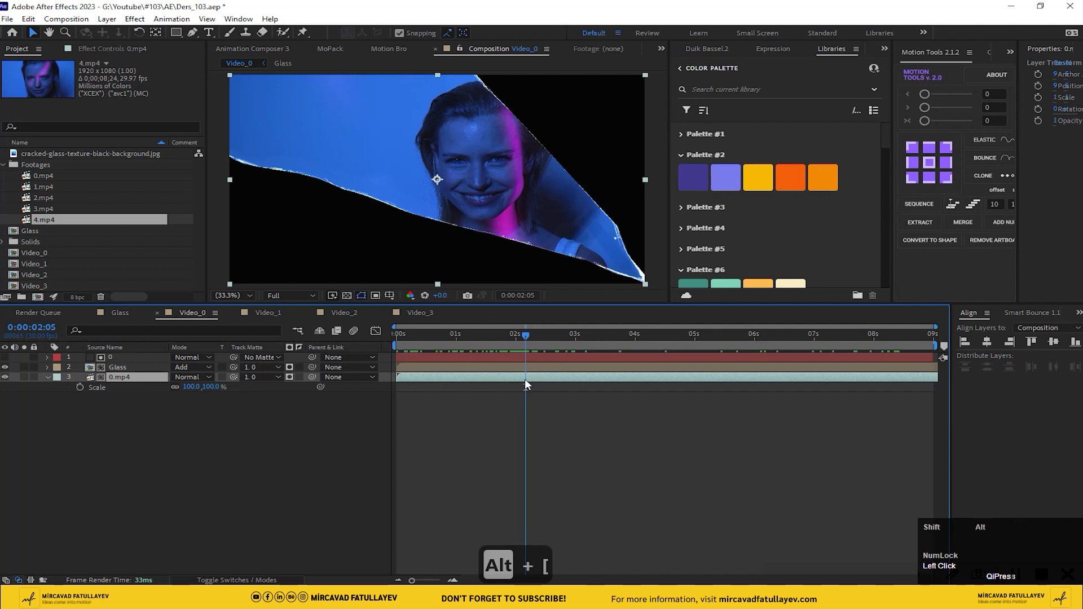
left_click(529, 386)
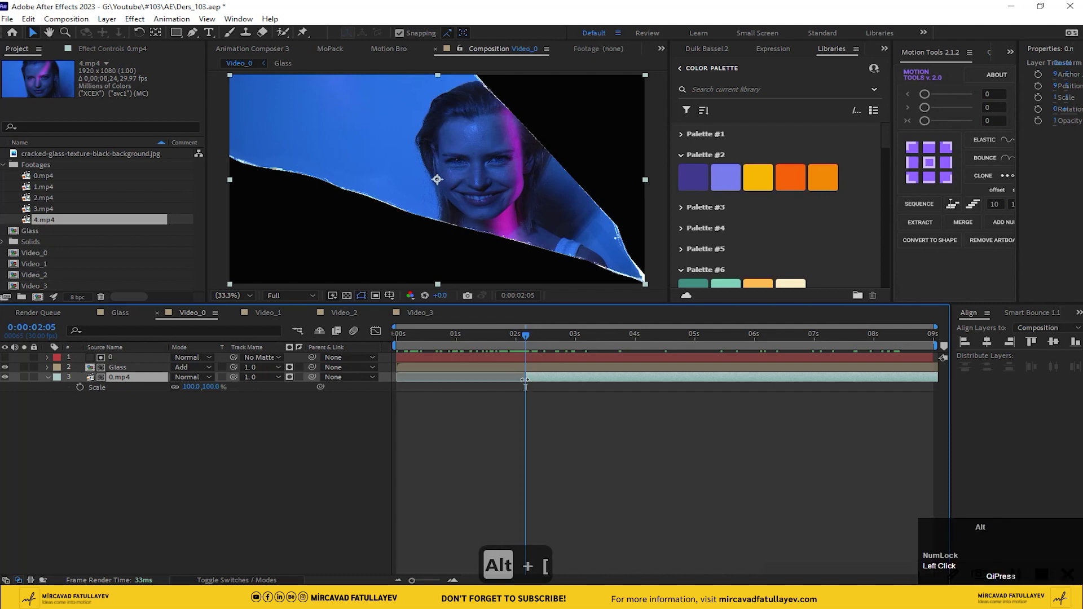
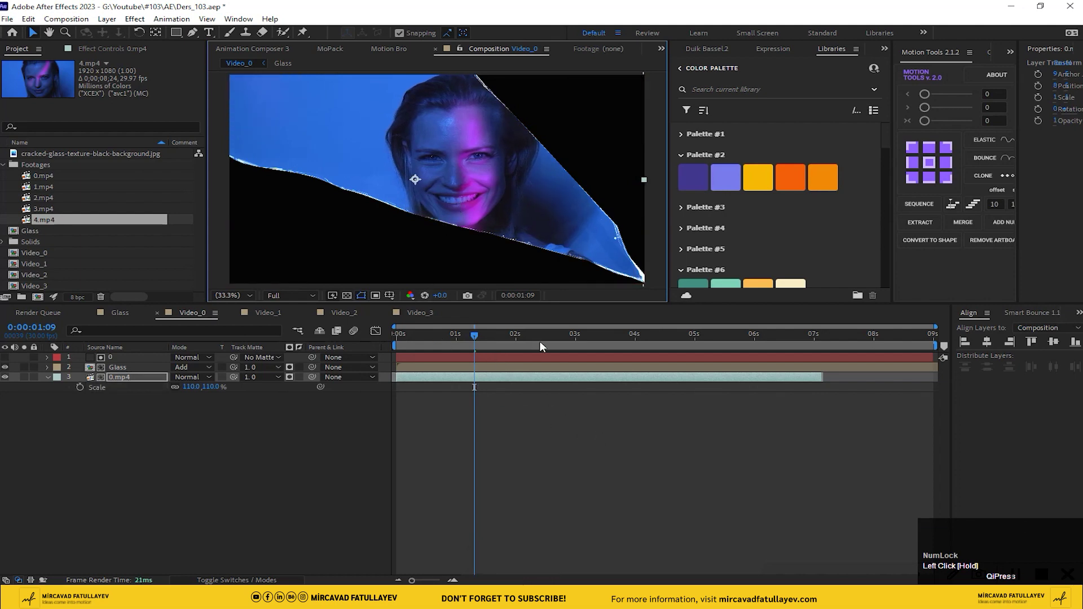
left_click_drag(810, 355, 794, 360)
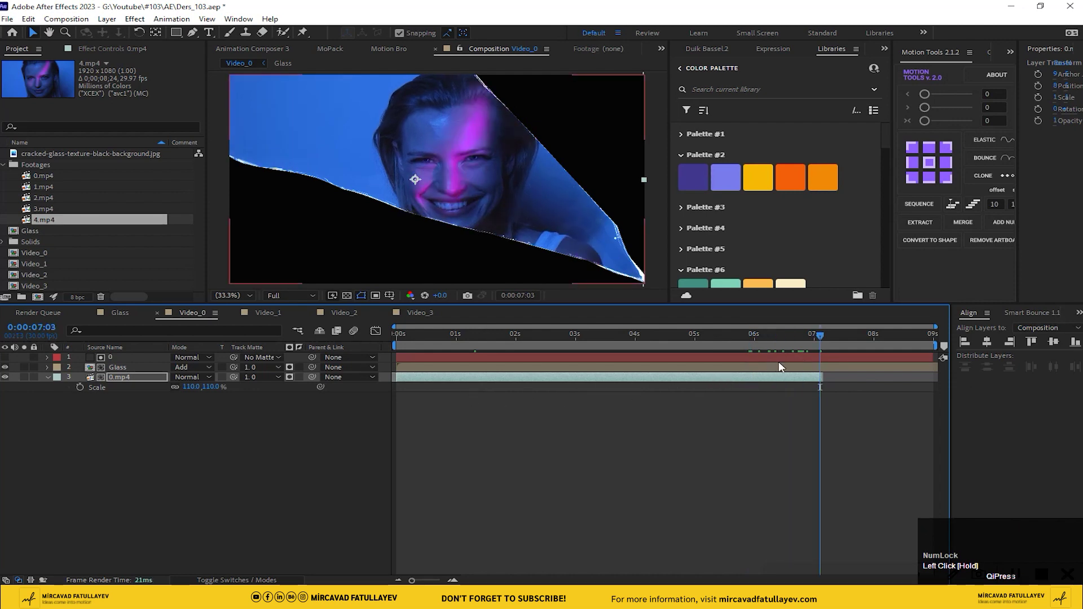
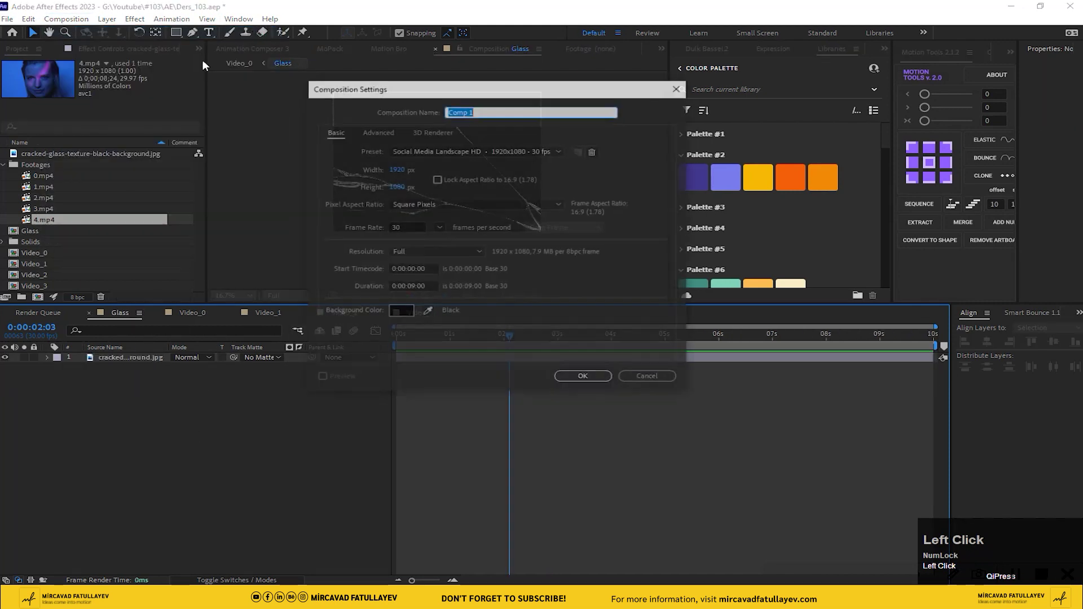
Name the new 10-second composition Ders_103 and place it at the project's top level.
type("ers")
key("shift+-")
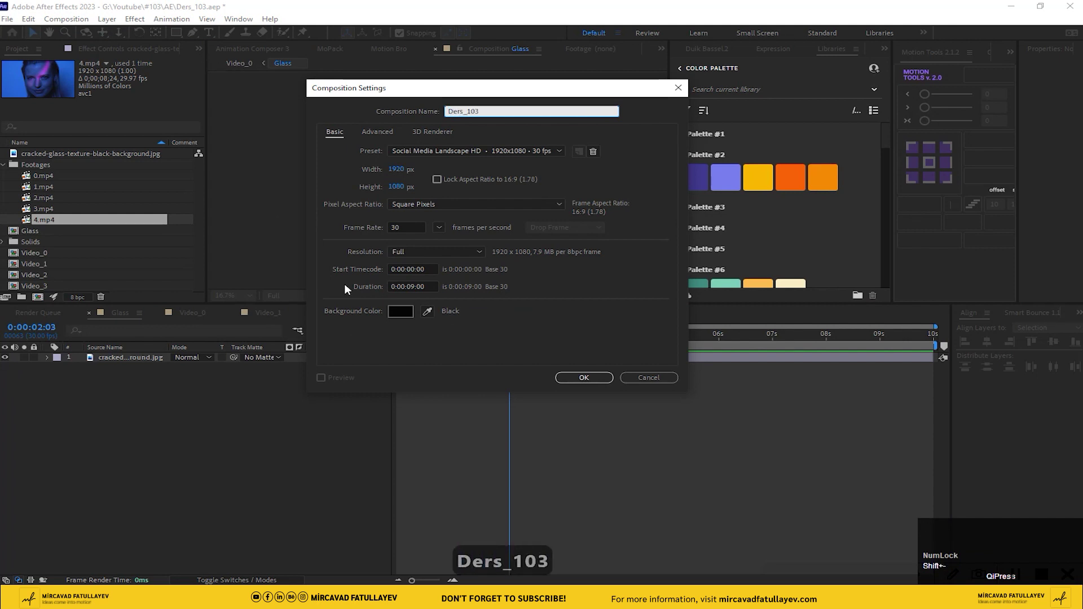
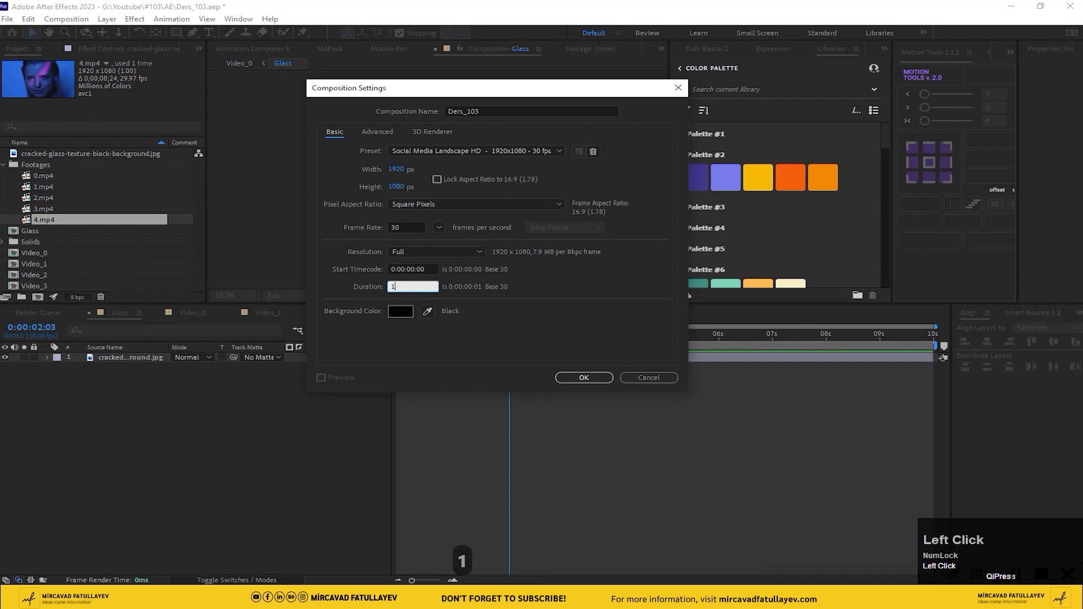
left_click_drag(164, 444, 7, 180)
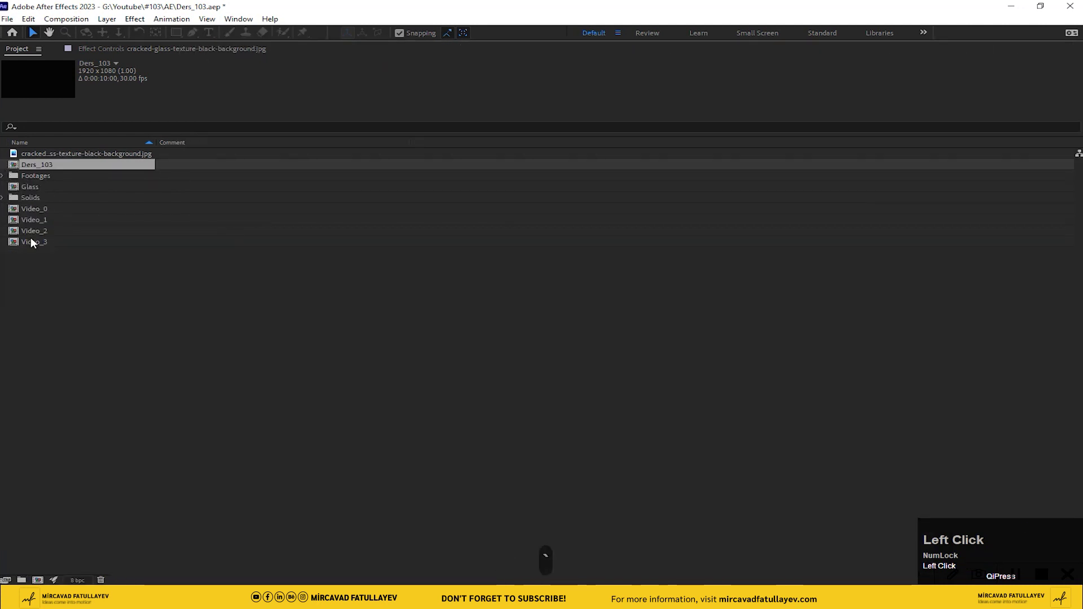
Group the four Video comps into a folder named Footages_comp and return to Ders_103.
left_click_drag(44, 250, 149, 433)
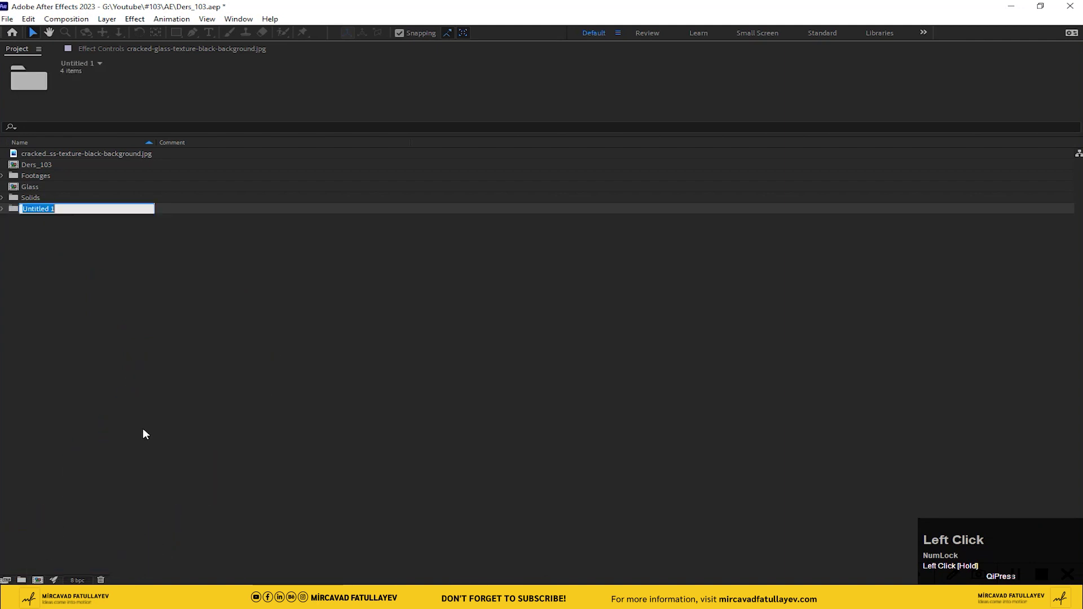
type("f")
type("o")
type("tages_")
type("com")
key("Return")
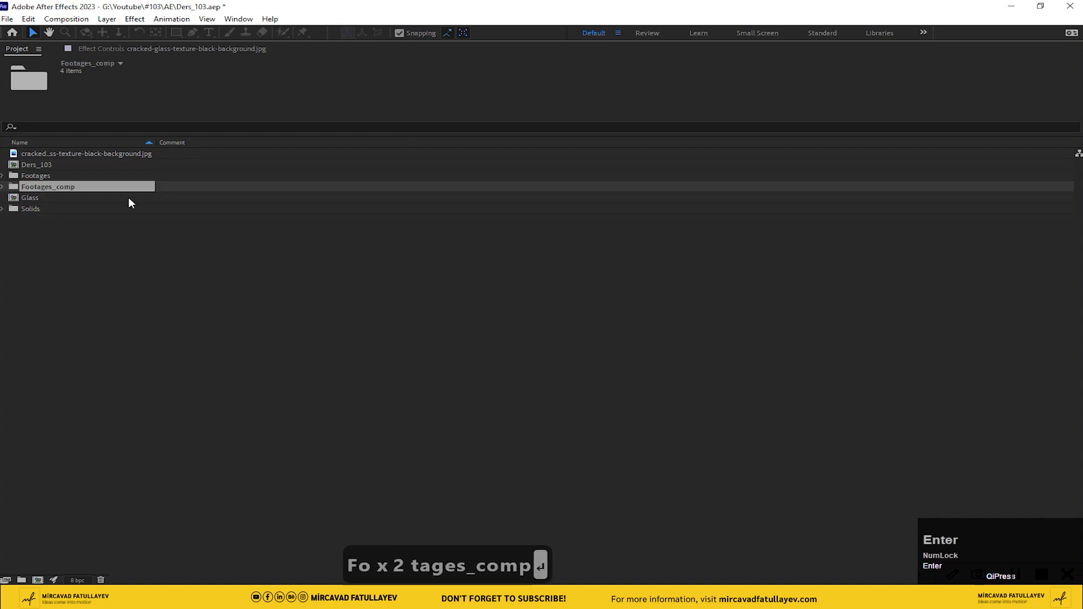
left_click(116, 268)
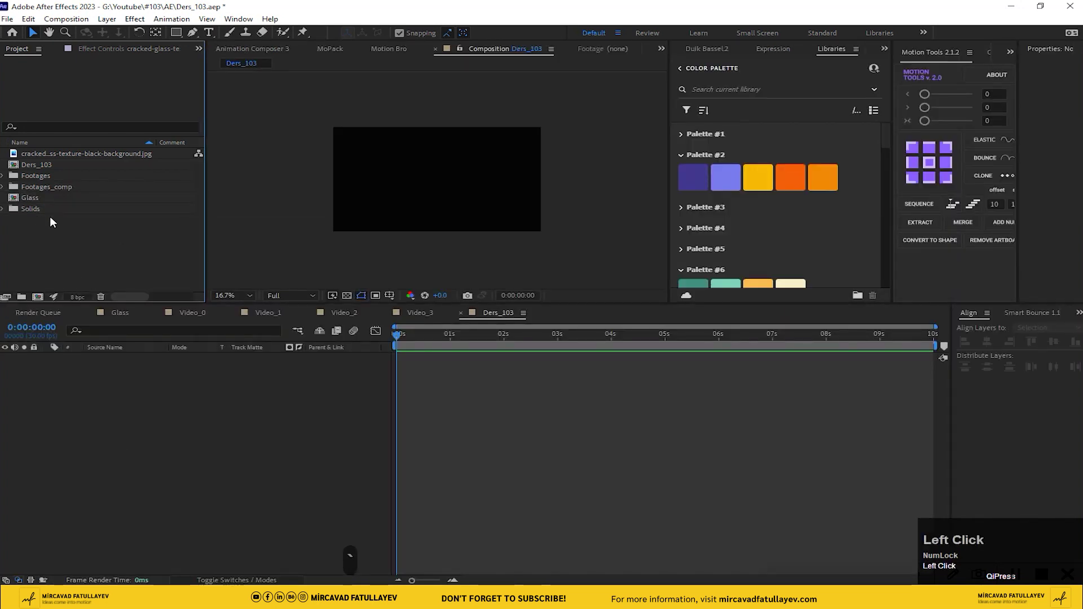
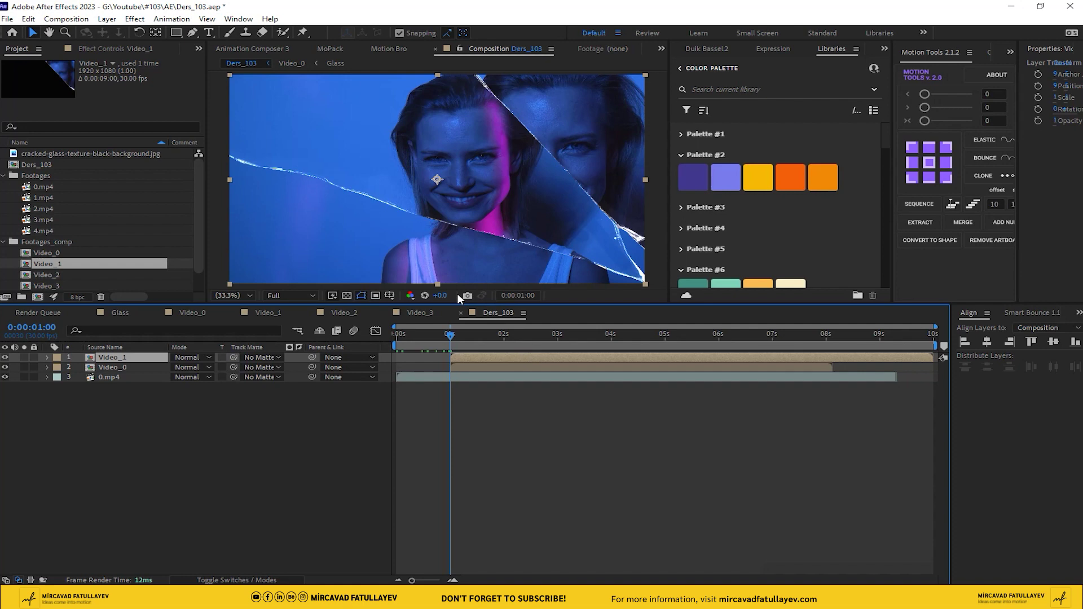
Shift the Video_1 layer so it starts at the shatter moment around 1.5 s.
left_click_drag(457, 339, 456, 342)
key("shift+Page_Down")
left_click(476, 372)
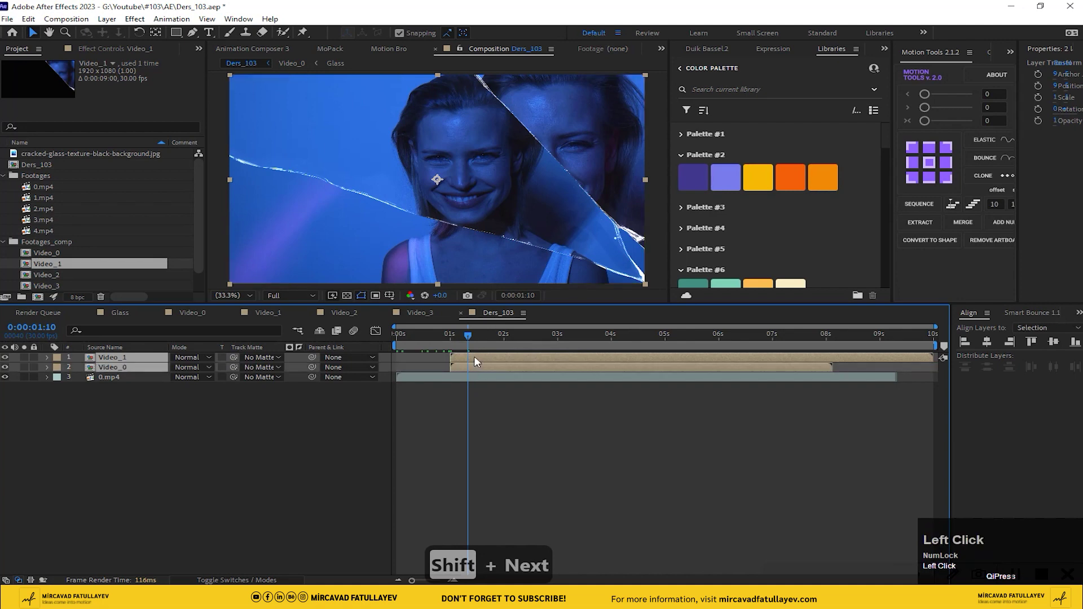
left_click_drag(498, 364, 8, 360)
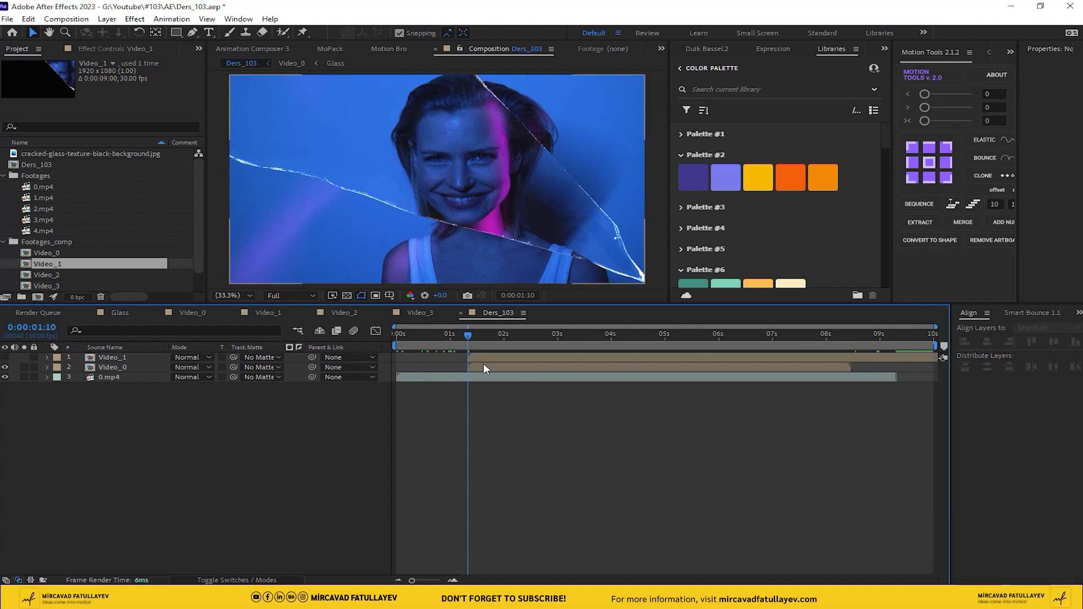
left_click(12, 358)
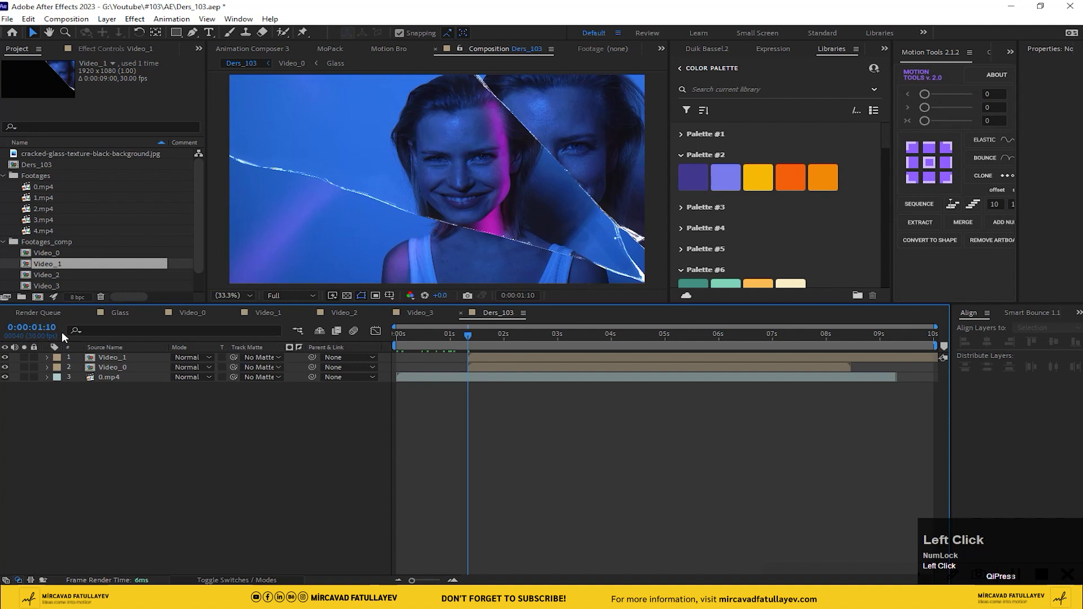
Add Video_2 and Video_3 aligned to the shatter moment, then the Glass comp on top.
scroll("down", 3)
left_click(63, 258)
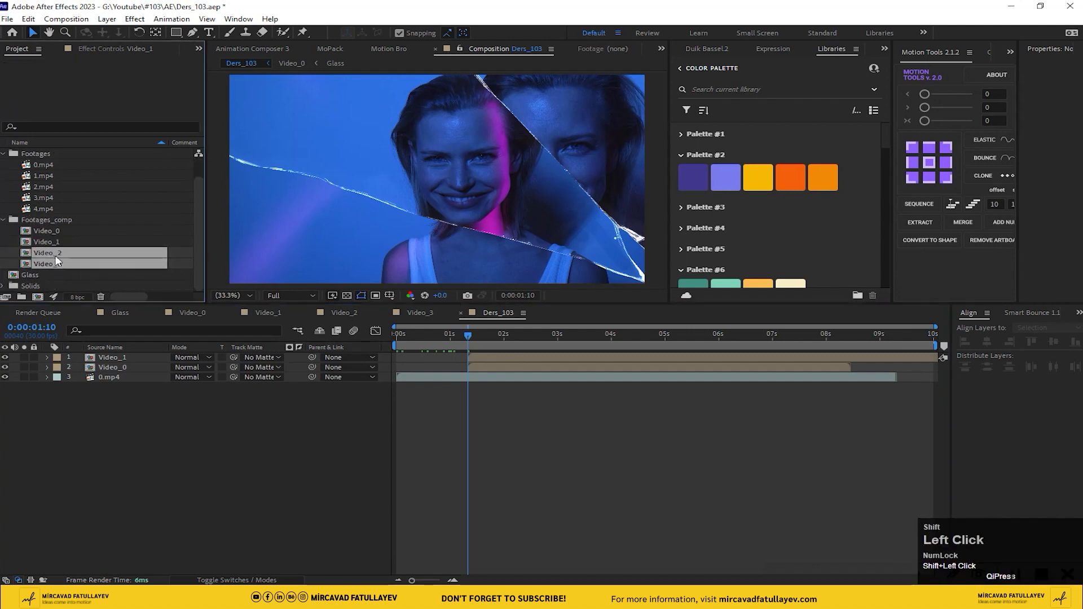
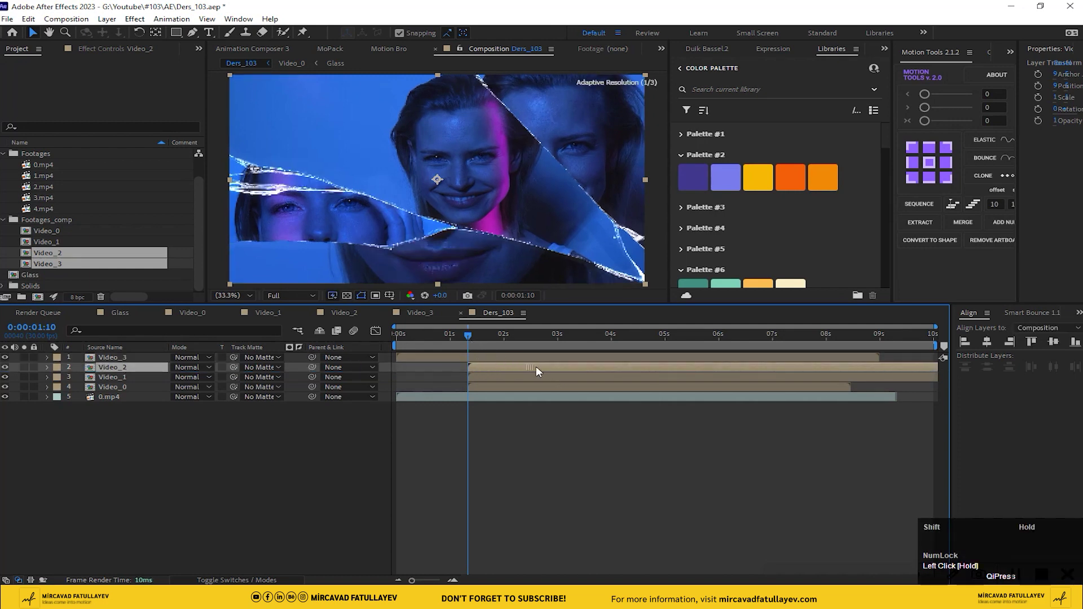
left_click_drag(503, 362, 470, 343)
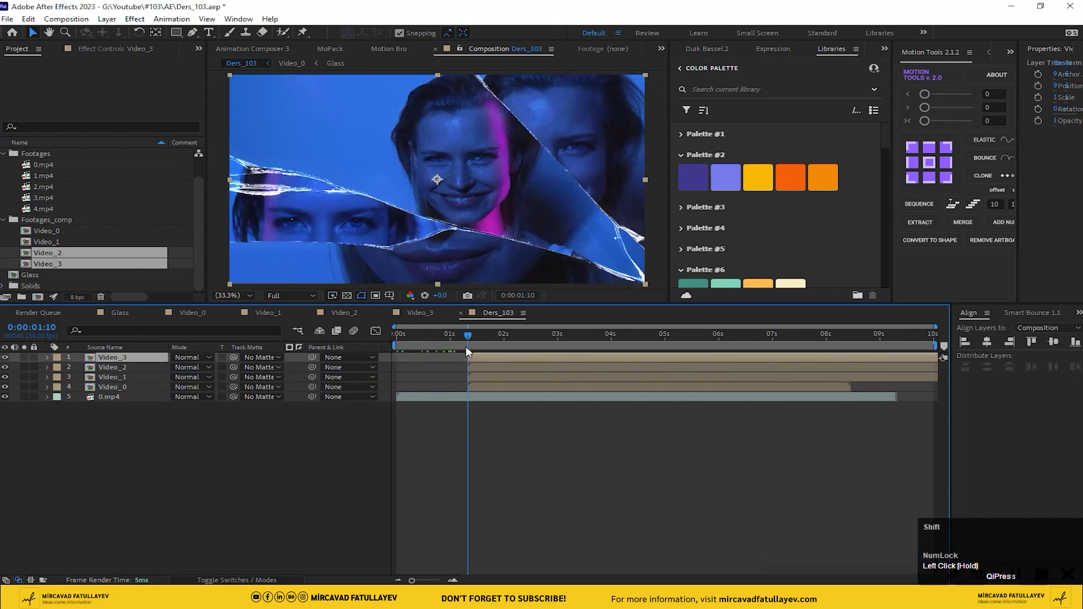
left_click_drag(446, 344, 591, 485)
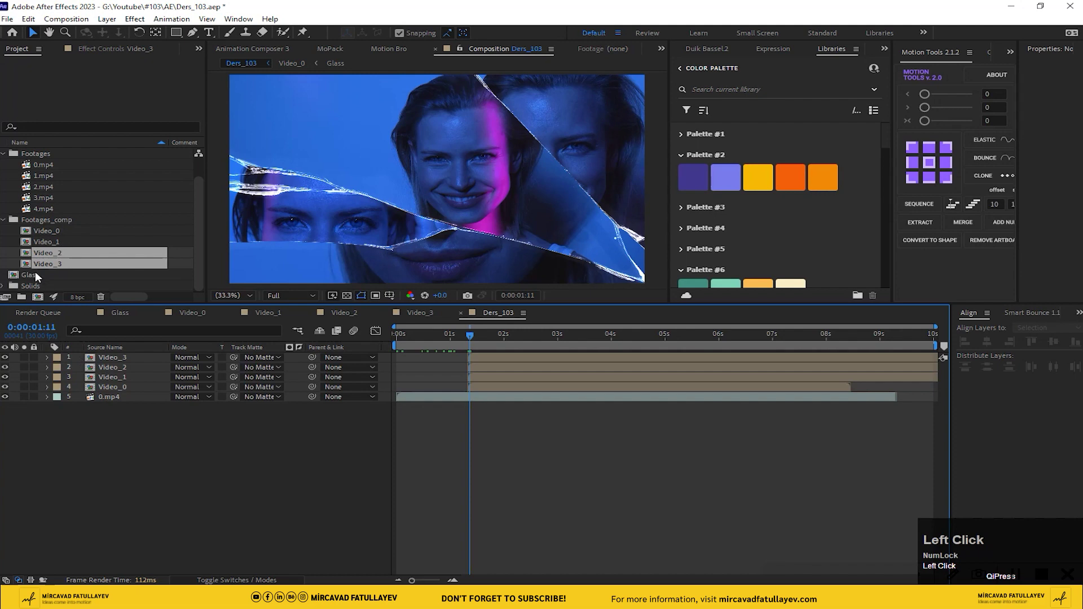
scroll("down", 3)
left_click_drag(62, 318, 441, 362)
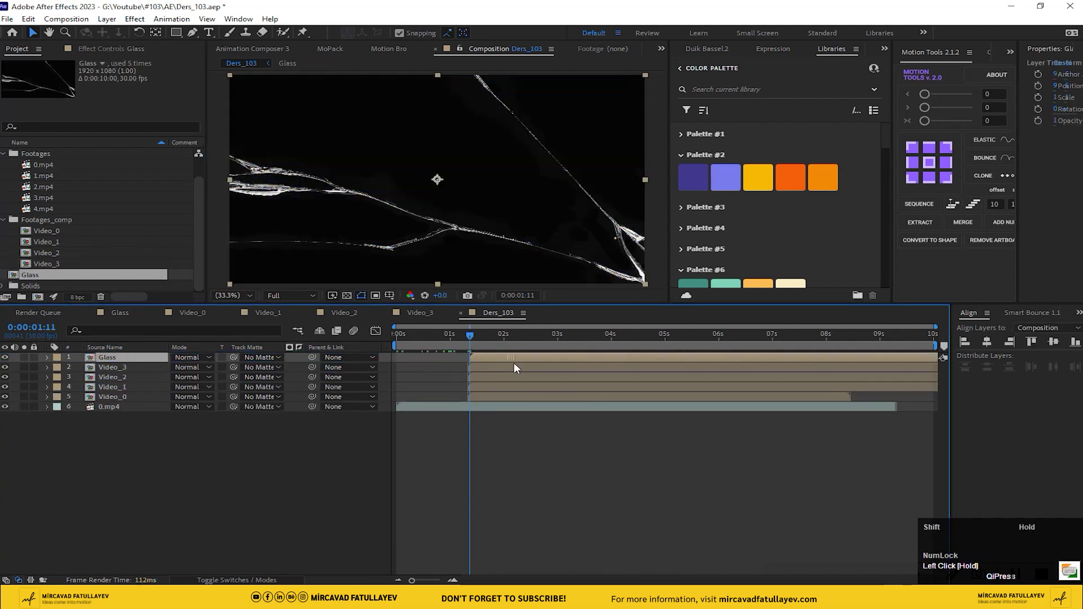
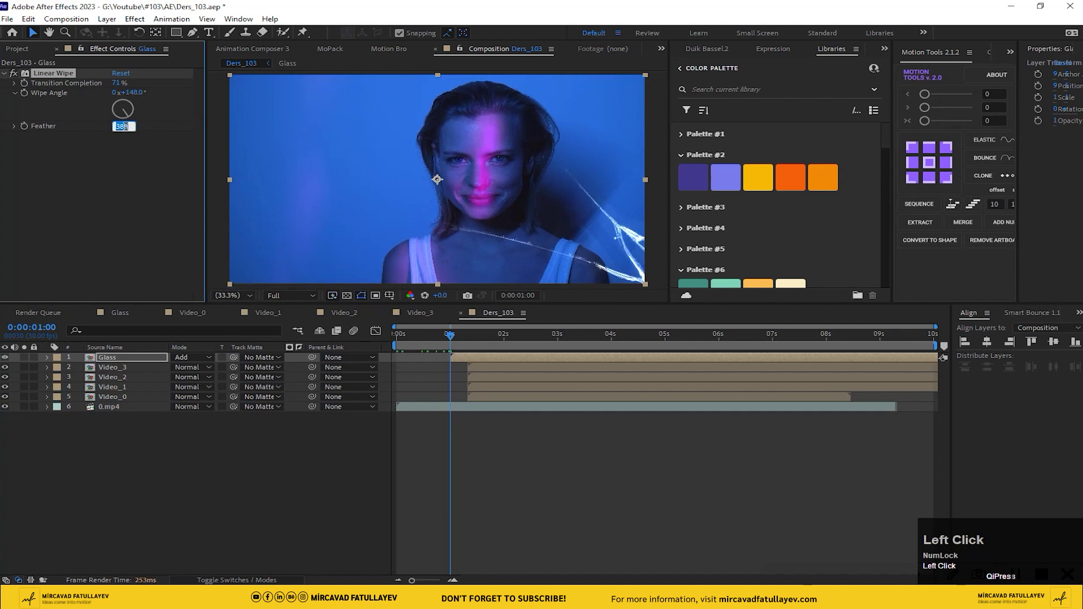
Set the Glass layer's Linear Wipe Feather to 150.
type("150")
key("Return")
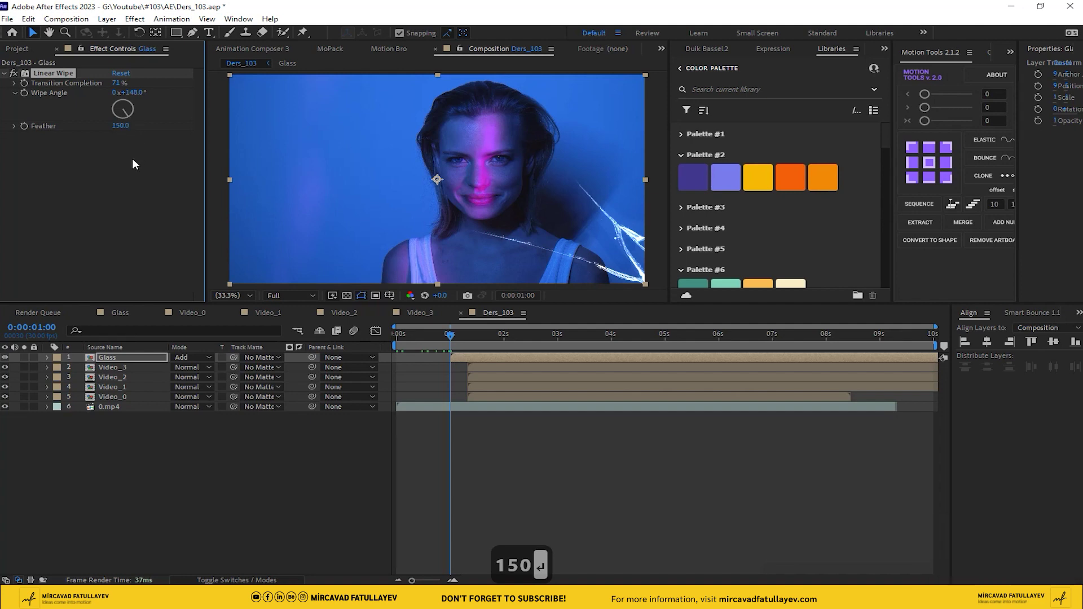
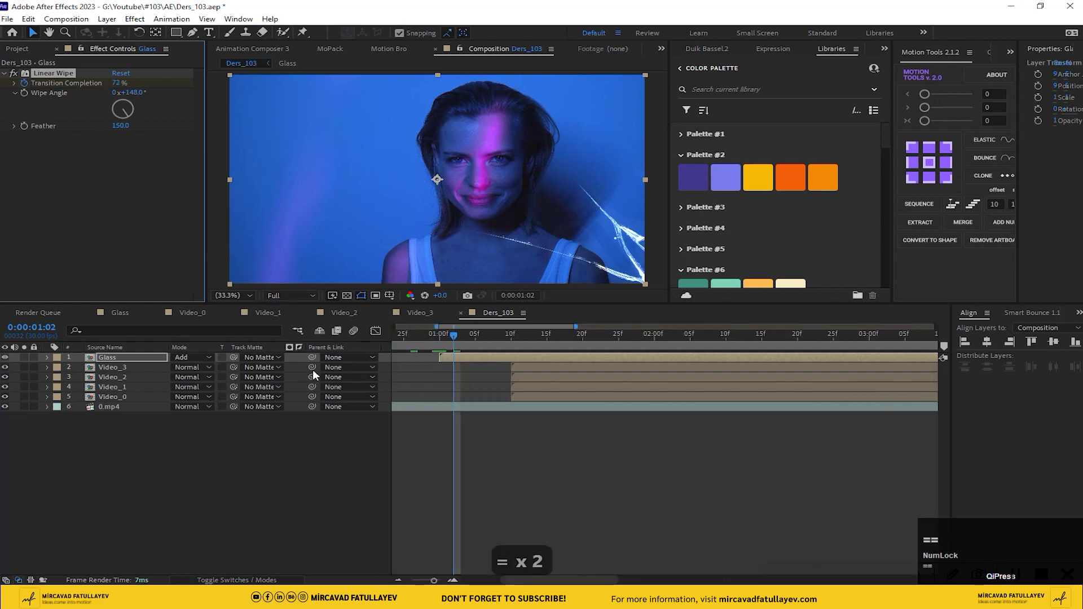
Keyframe the Glass wipe's Transition Completion from 100% to 0% around 1:10.
key("u")
key("shift+Page_Down")
key("shift+Page_Up")
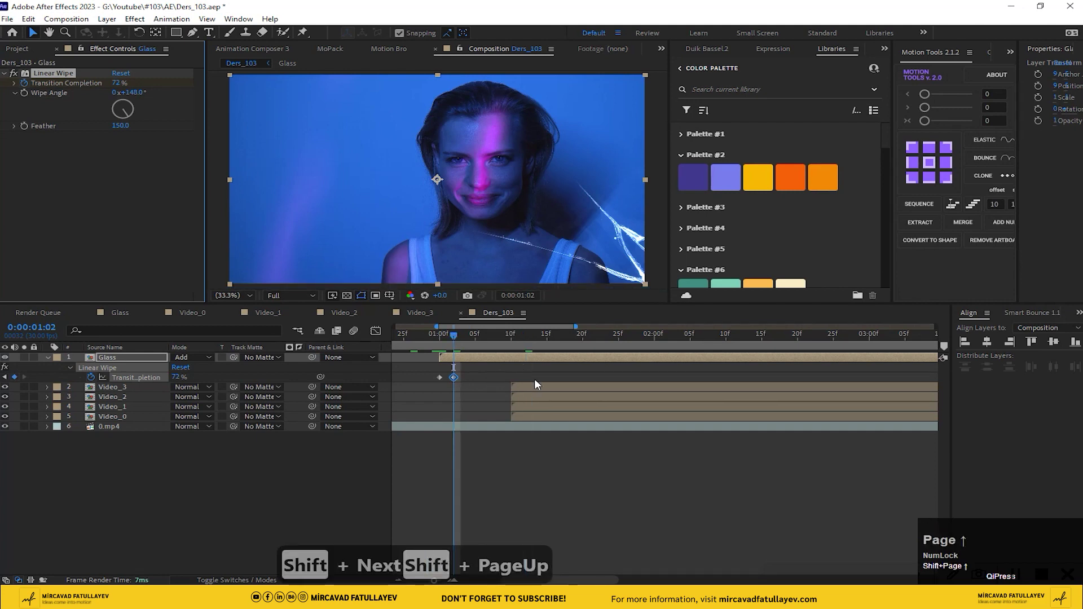
left_click(522, 342)
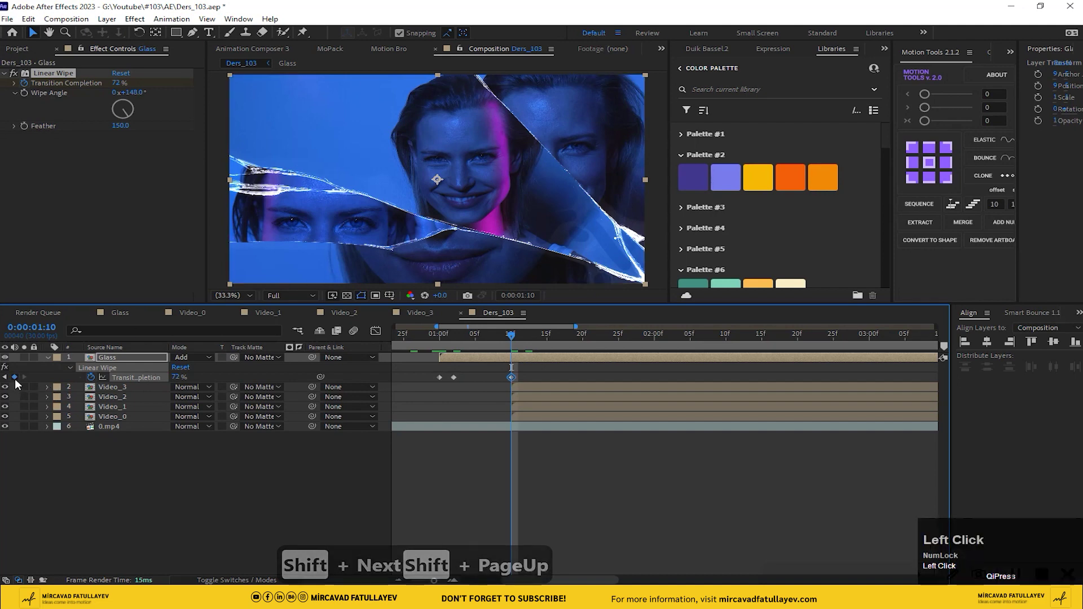
key("Page_Down")
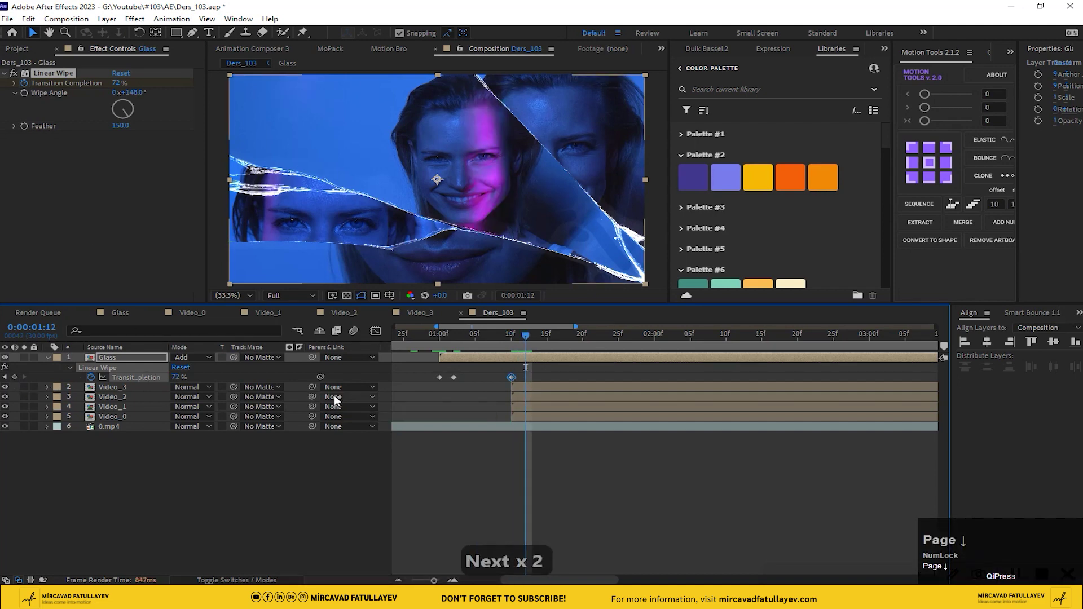
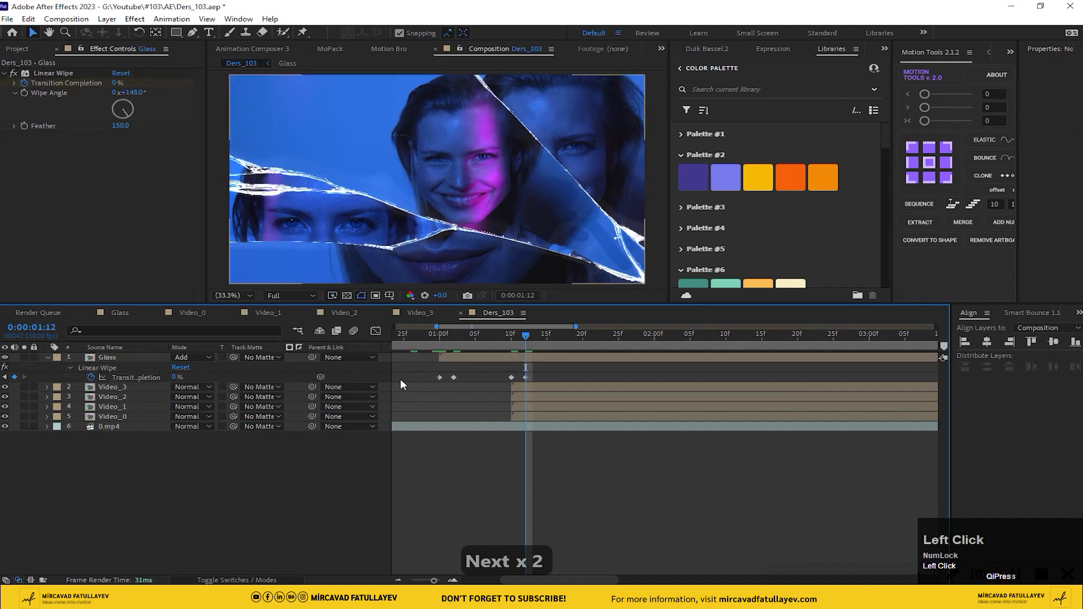
key("F9")
Preview the crack sweep, then zoom the timeline out and bring up the comp's context options.
left_click_drag(693, 514, 588, 368)
key("space")
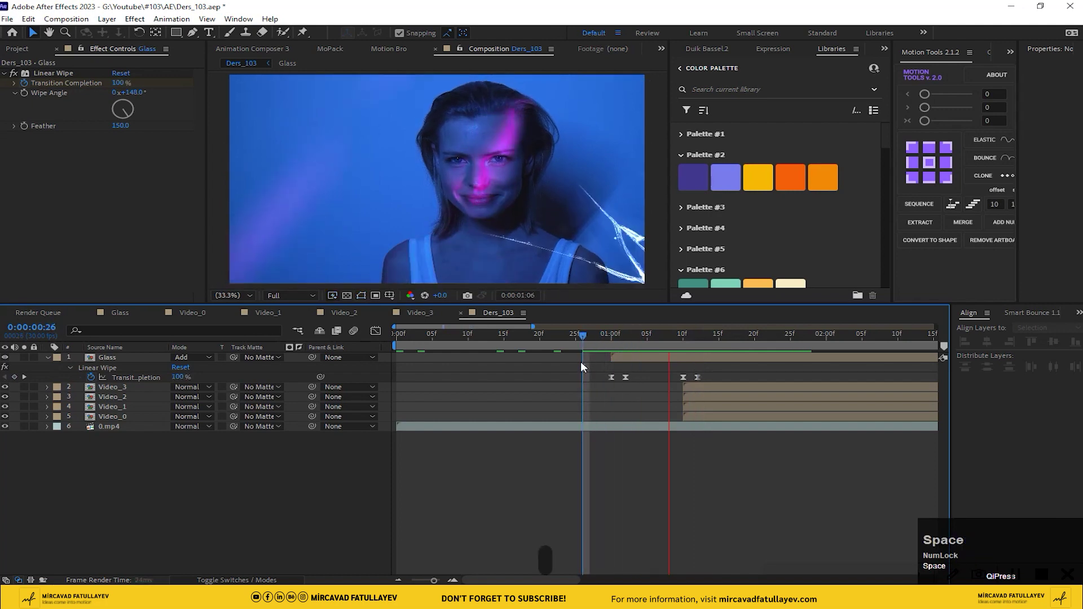
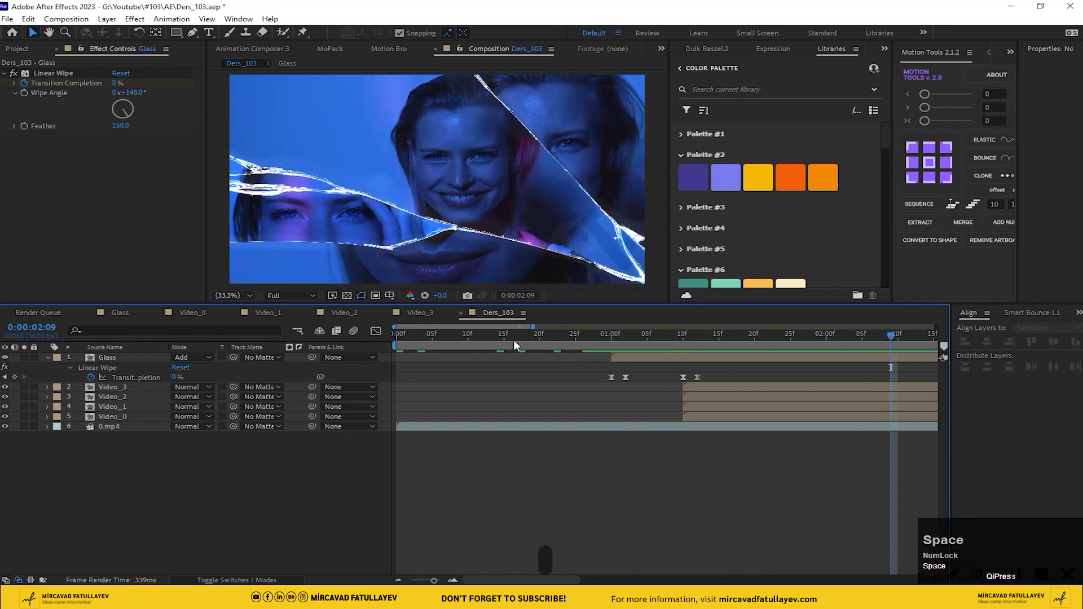
left_click(672, 350)
key("-")
type("--")
left_click(577, 493)
right_click(209, 488)
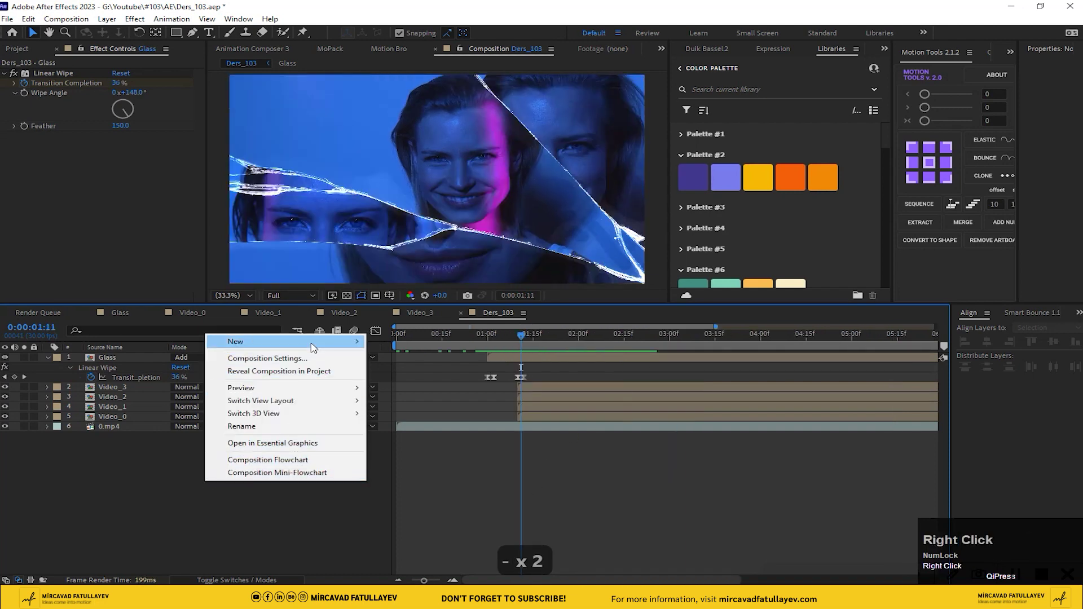
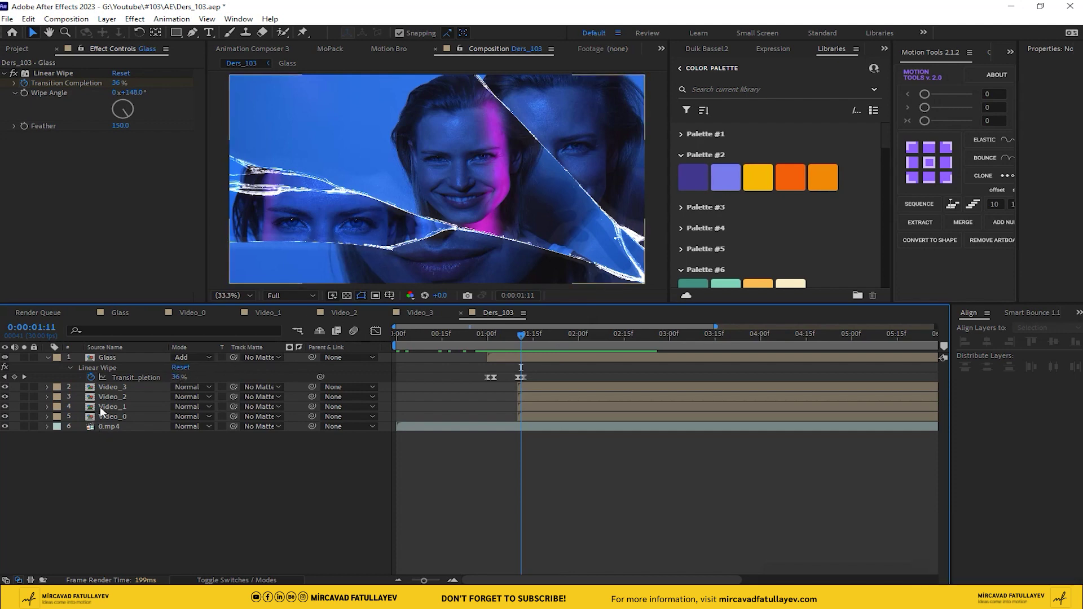
Select the Video_3 shard layer and switch it off in Ders_103.
left_click(120, 397)
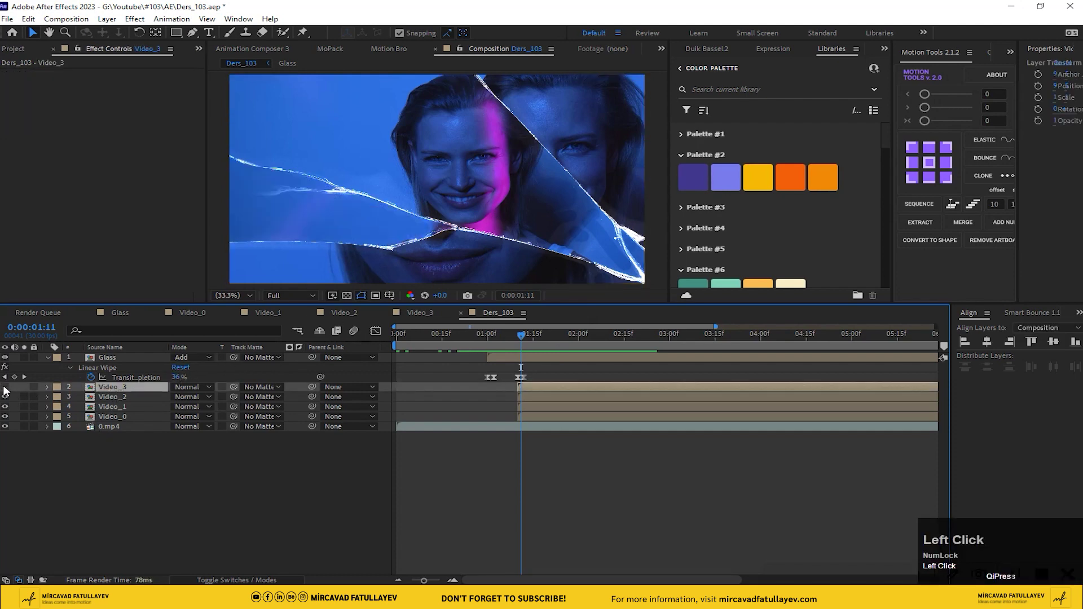
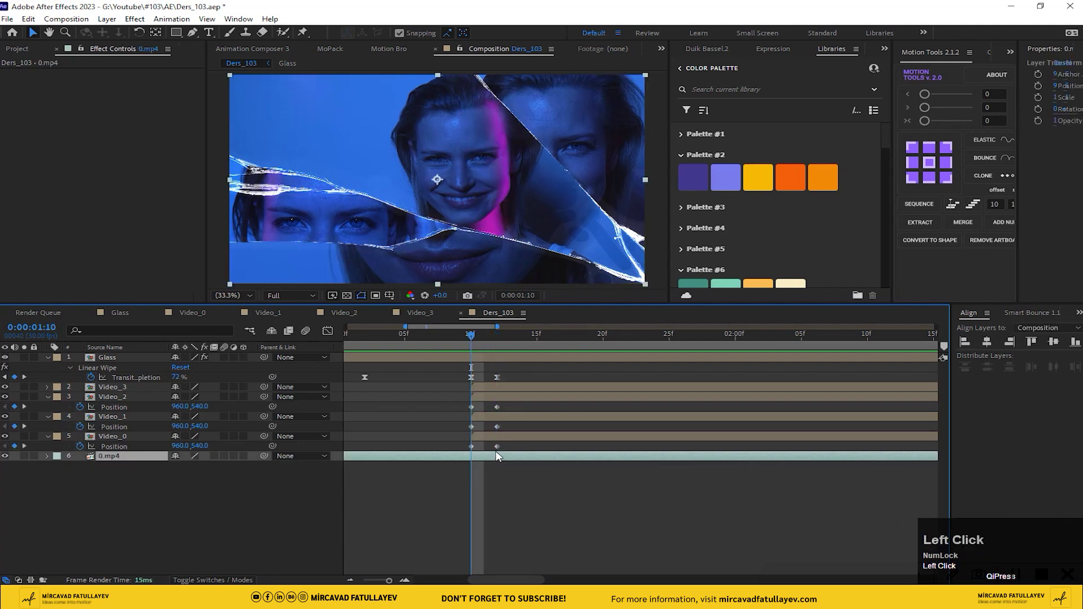
key("alt+]")
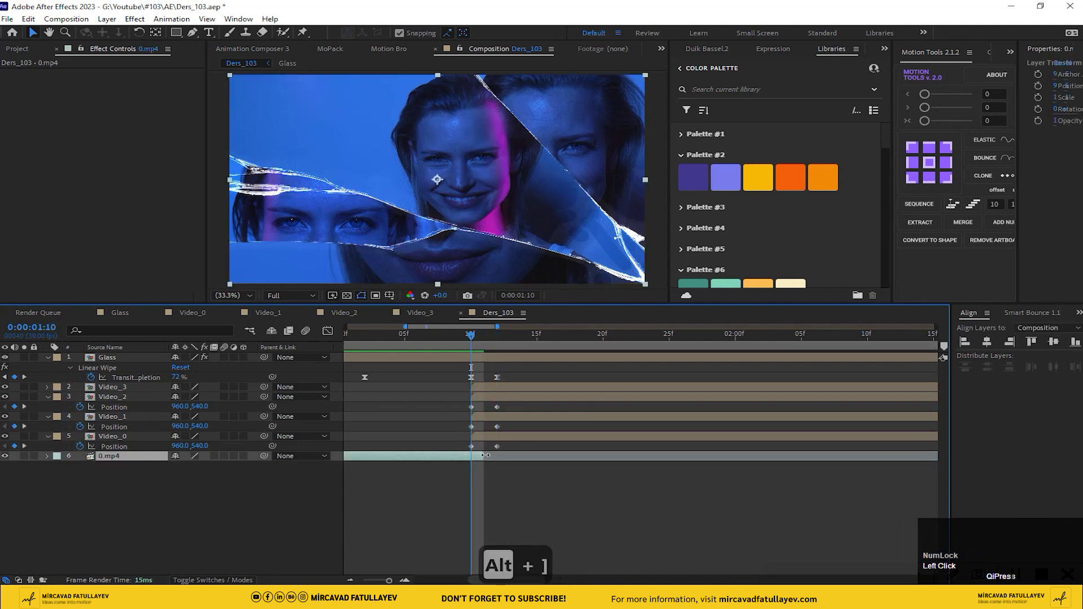
left_click_drag(502, 343, 490, 349)
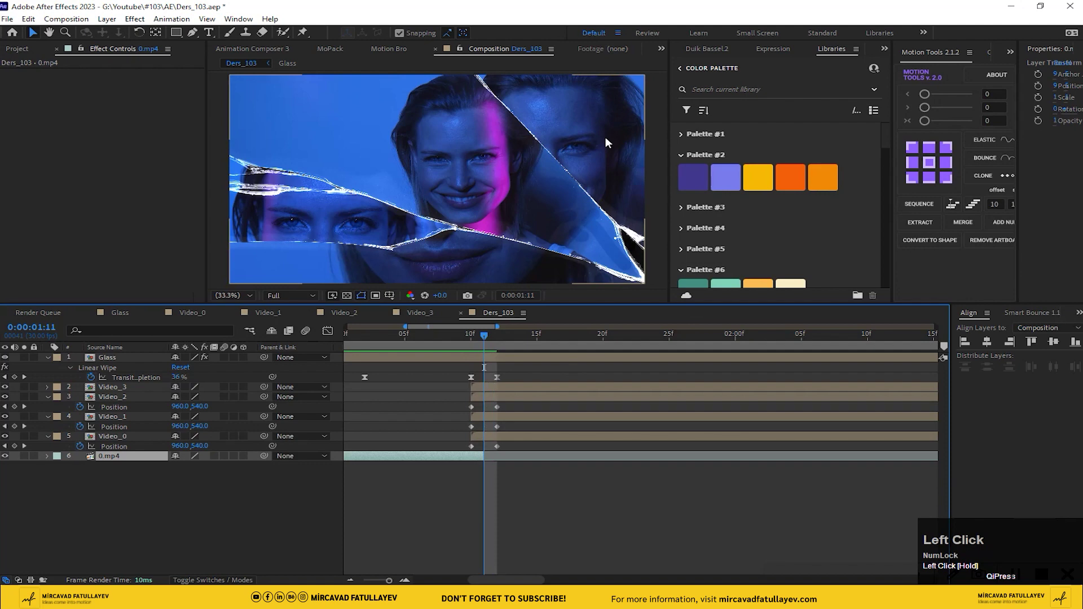
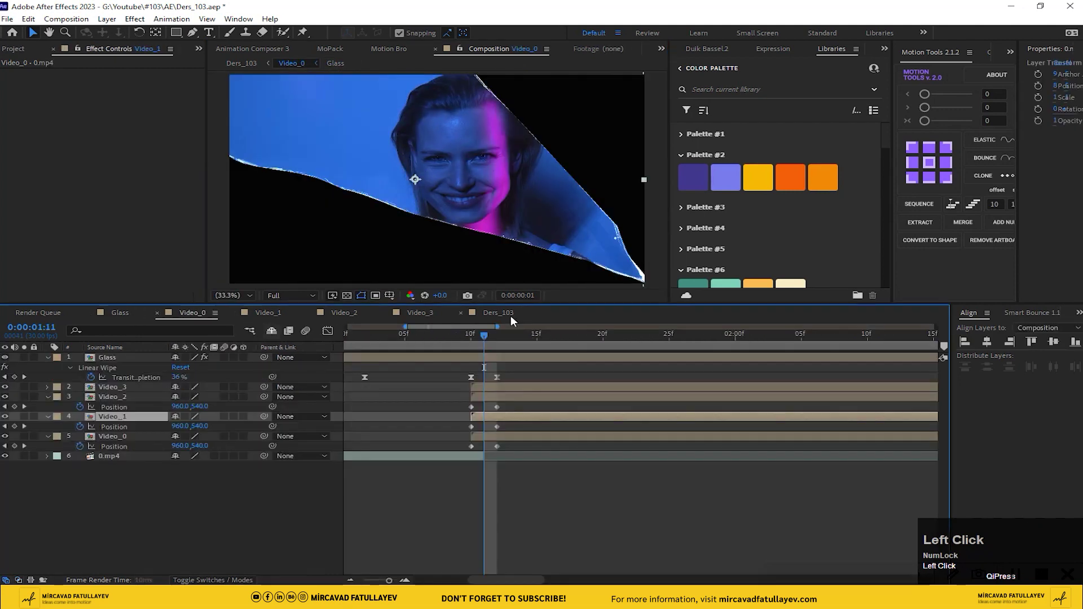
left_click_drag(522, 232, 481, 349)
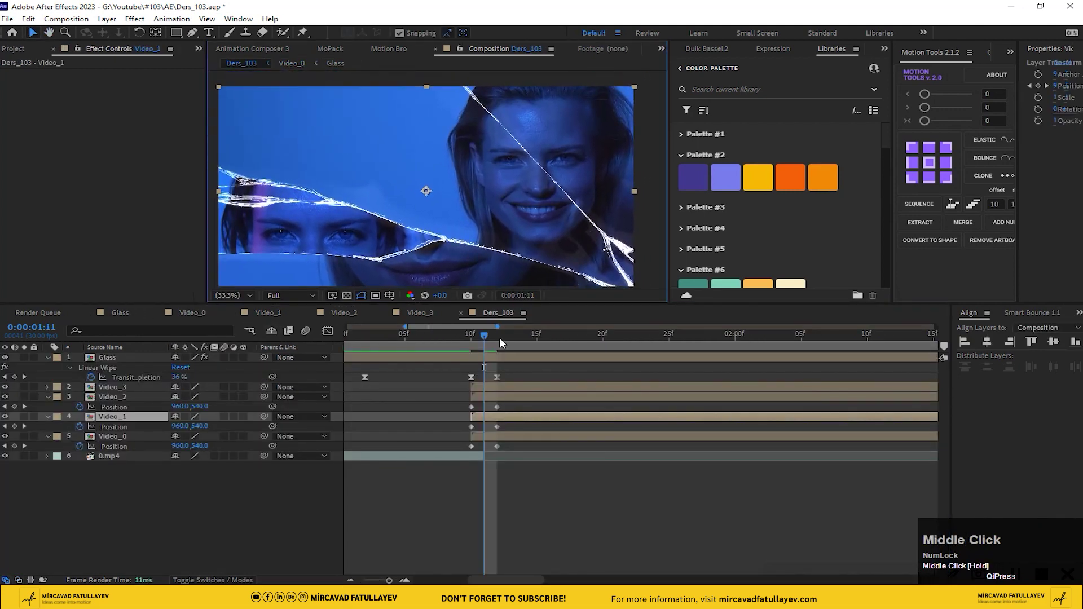
left_click_drag(480, 349, 425, 312)
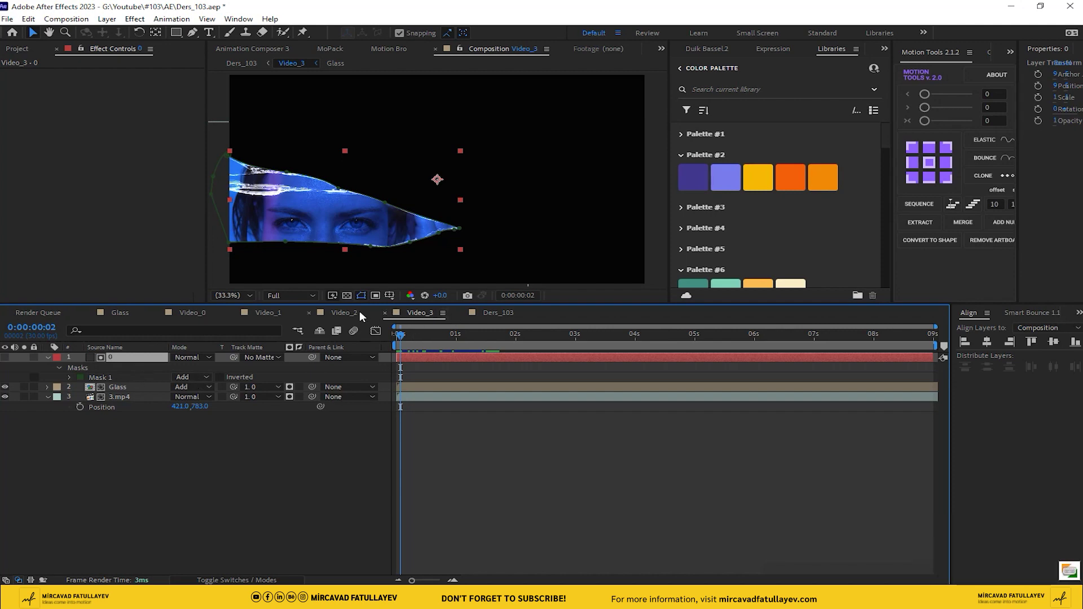
left_click(332, 316)
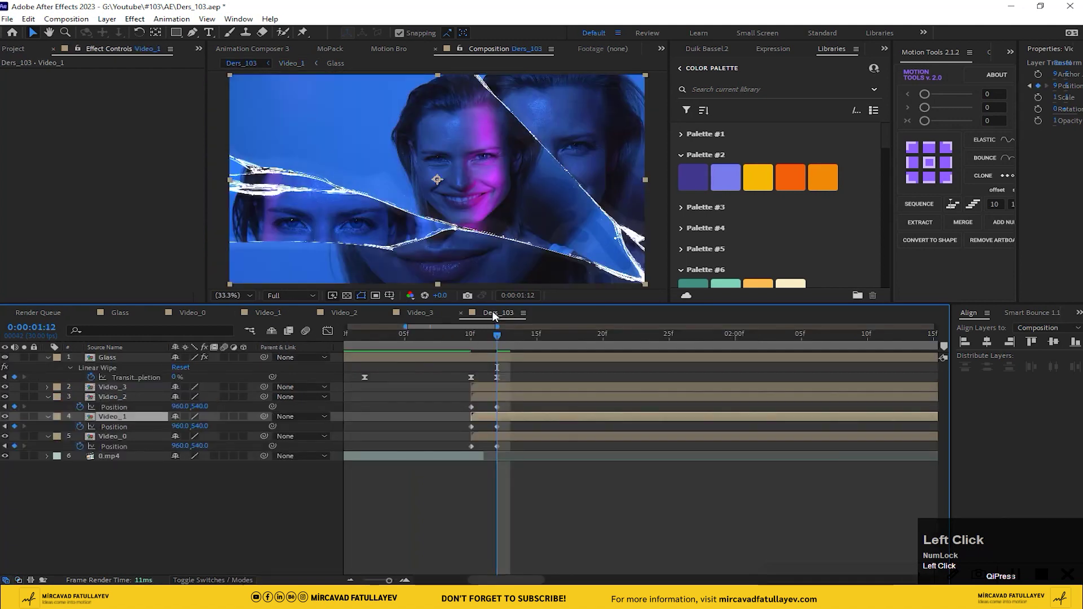
Move Video_1's 1:12 Position keyframe to 985,540, nudging its shard rightward.
left_click_drag(450, 245, 496, 341)
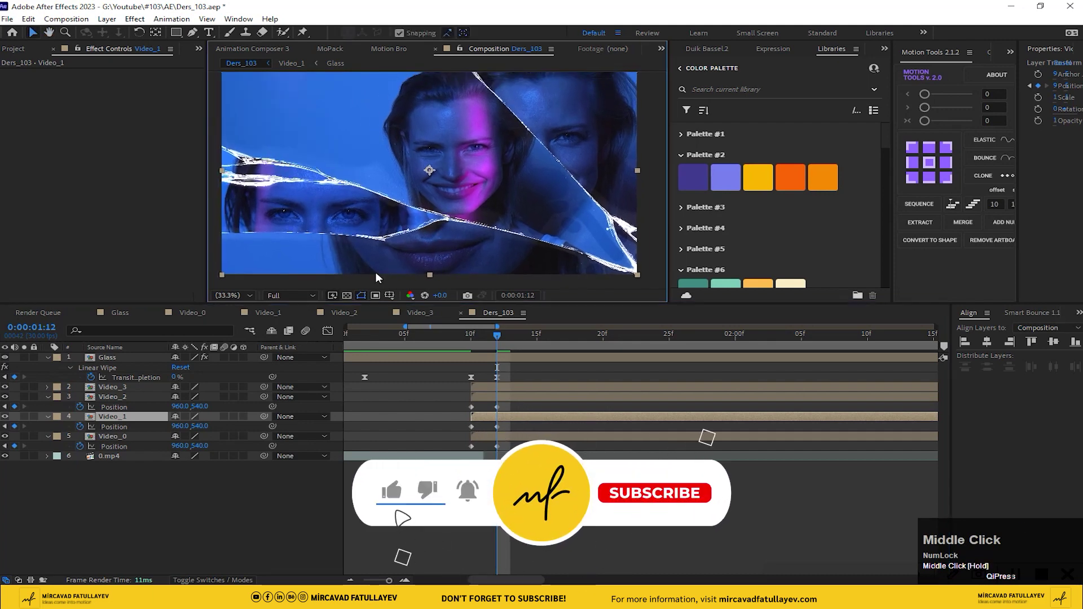
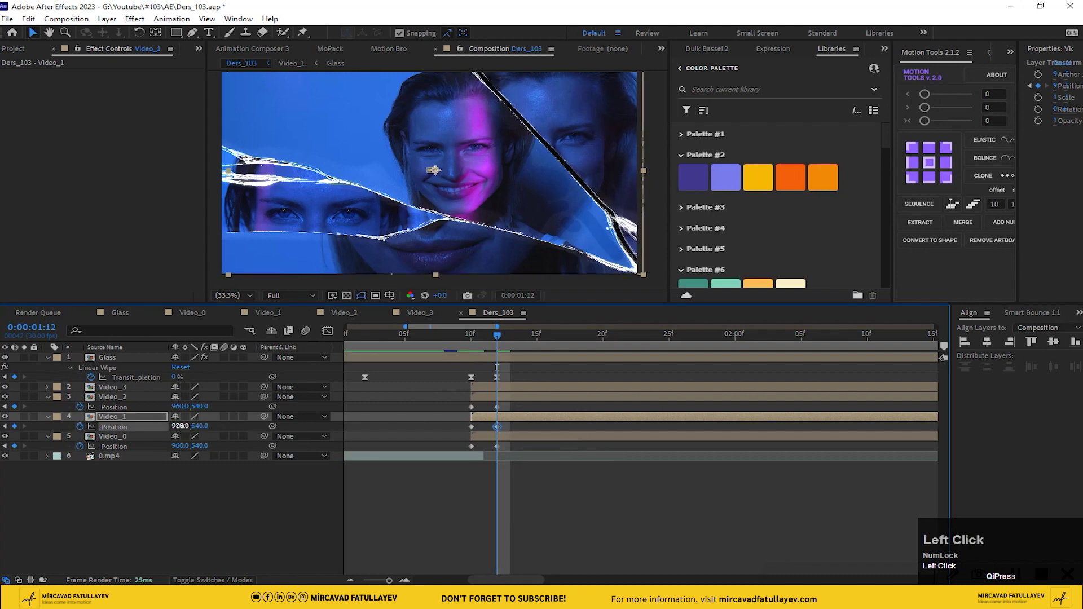
left_click_drag(403, 172, 508, 430)
left_click_drag(508, 430, 503, 452)
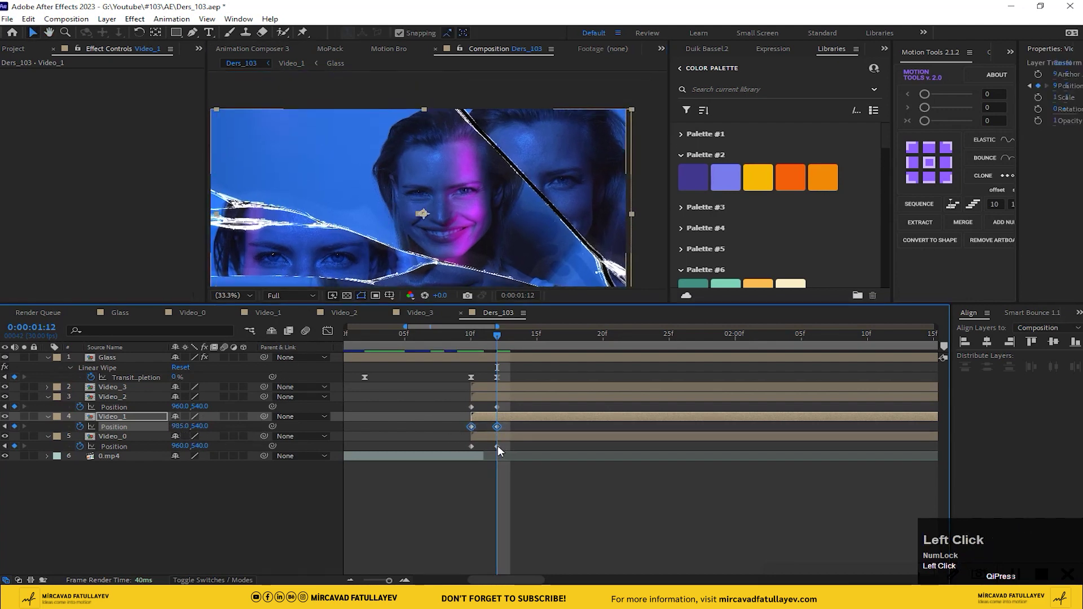
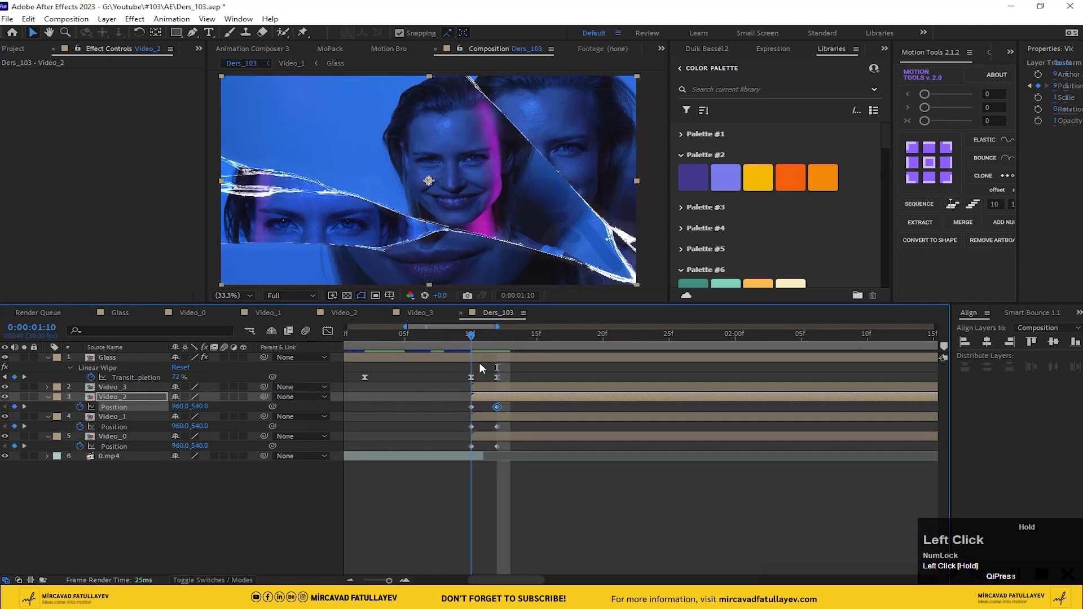
Set Video_3's 1:12 Position keyframe to 948,540,-81, pushing its shard left and deeper.
left_click(290, 407)
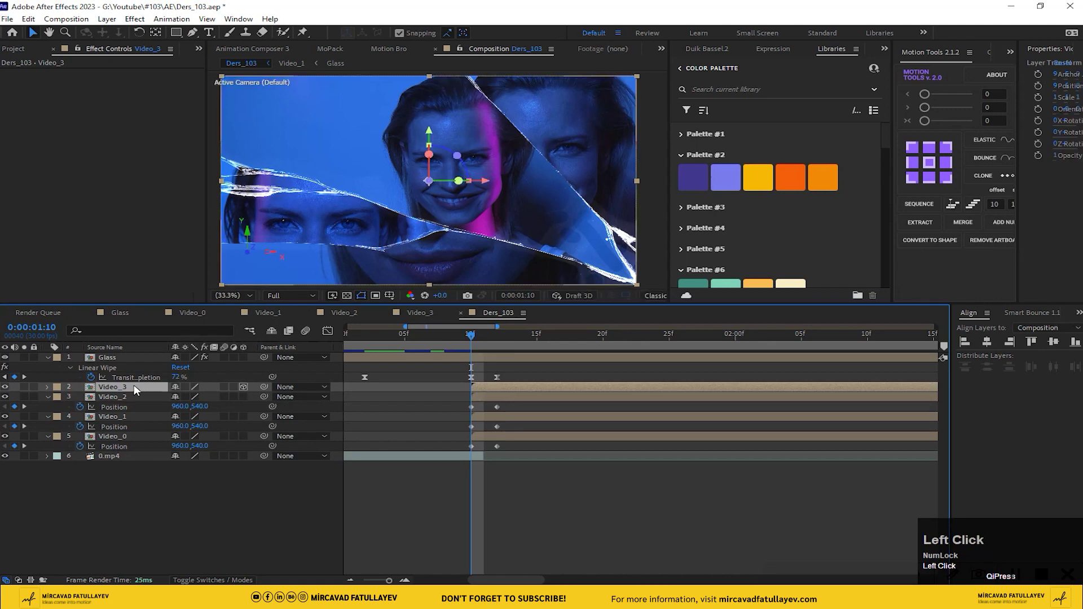
key("p")
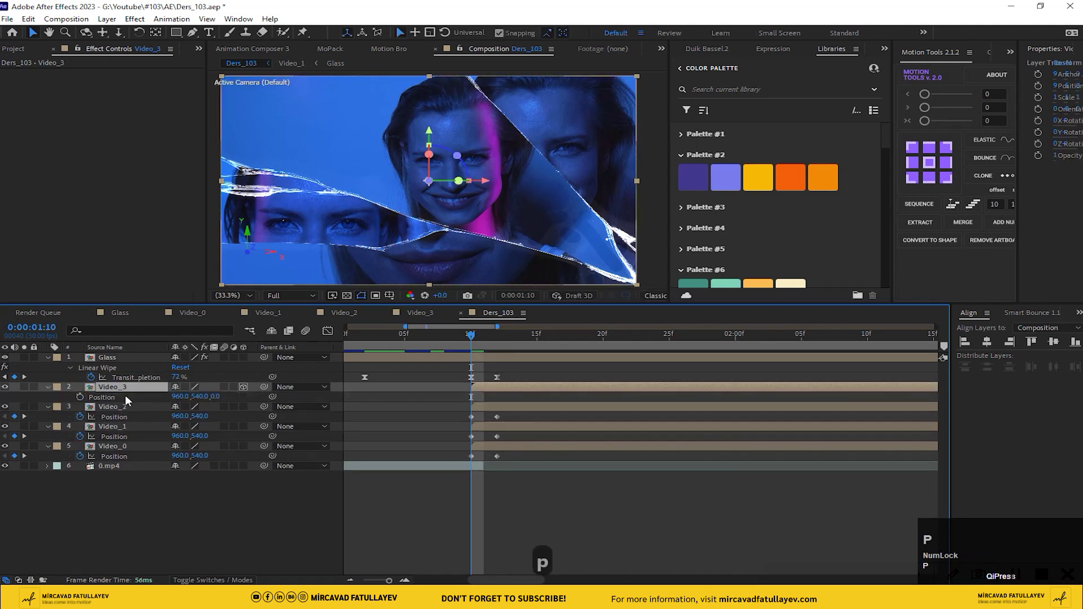
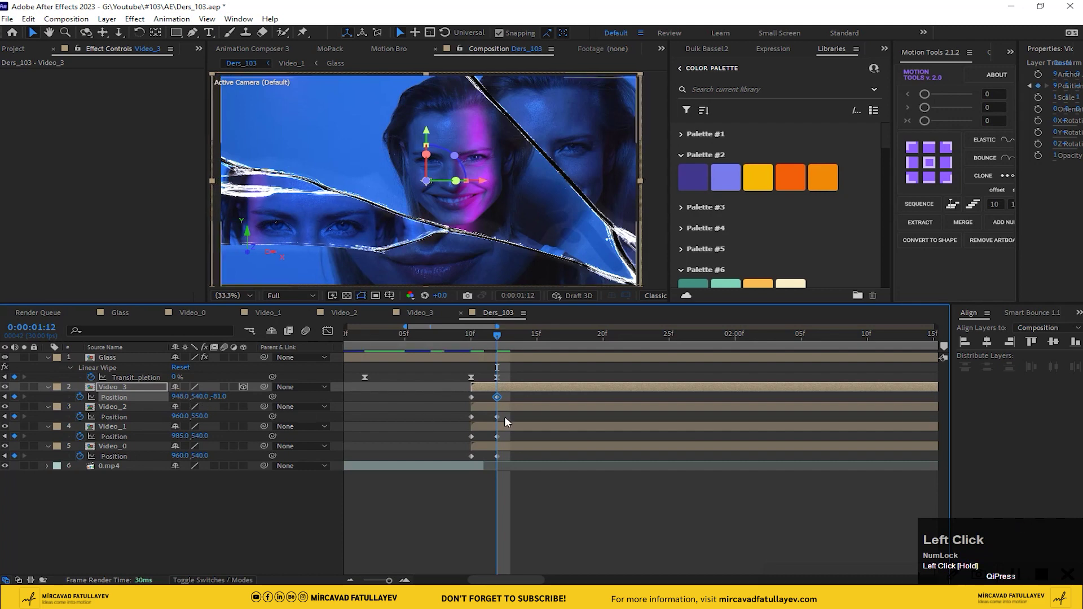
Zoom the timeline out and move to 8:13 for the shards' later drift keyframes.
key("-")
key("-")
left_click(841, 348)
key("n")
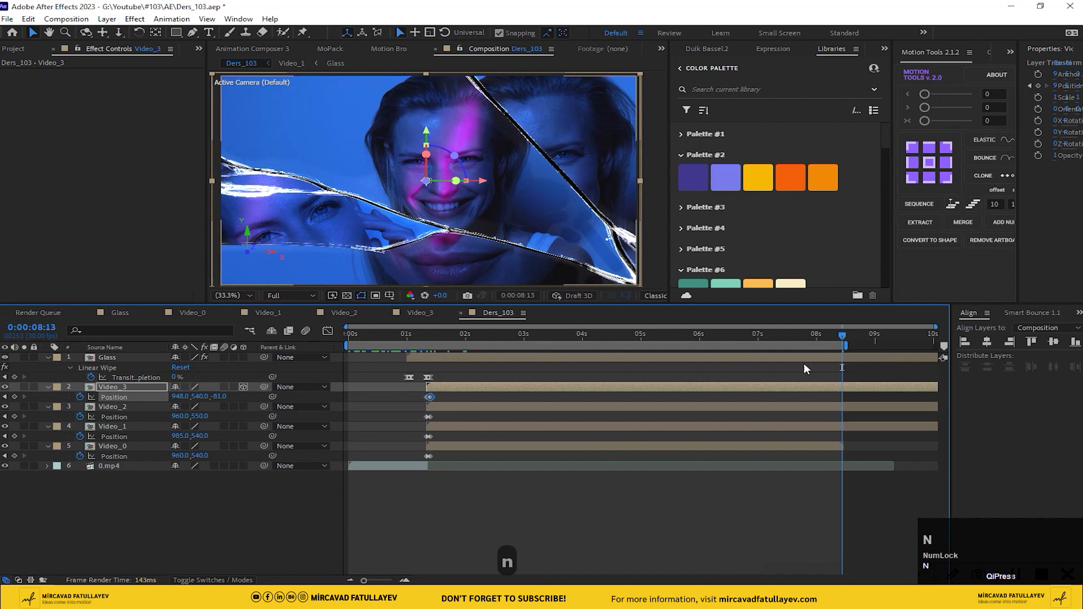
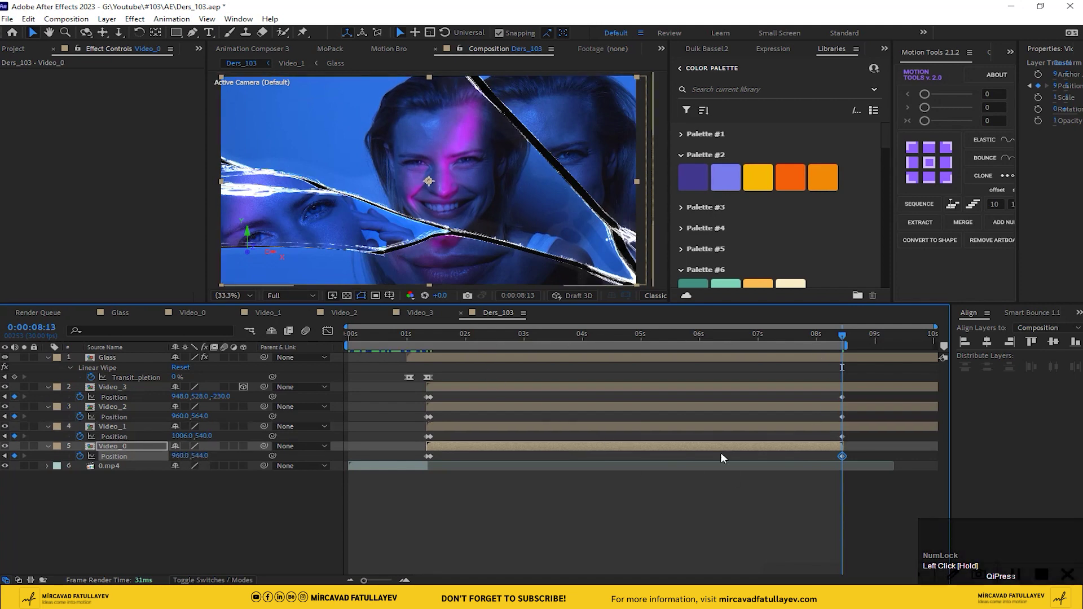
Apply Easy Ease to all shard Position keyframes and preview the shards drifting apart.
left_click_drag(867, 399, 436, 461)
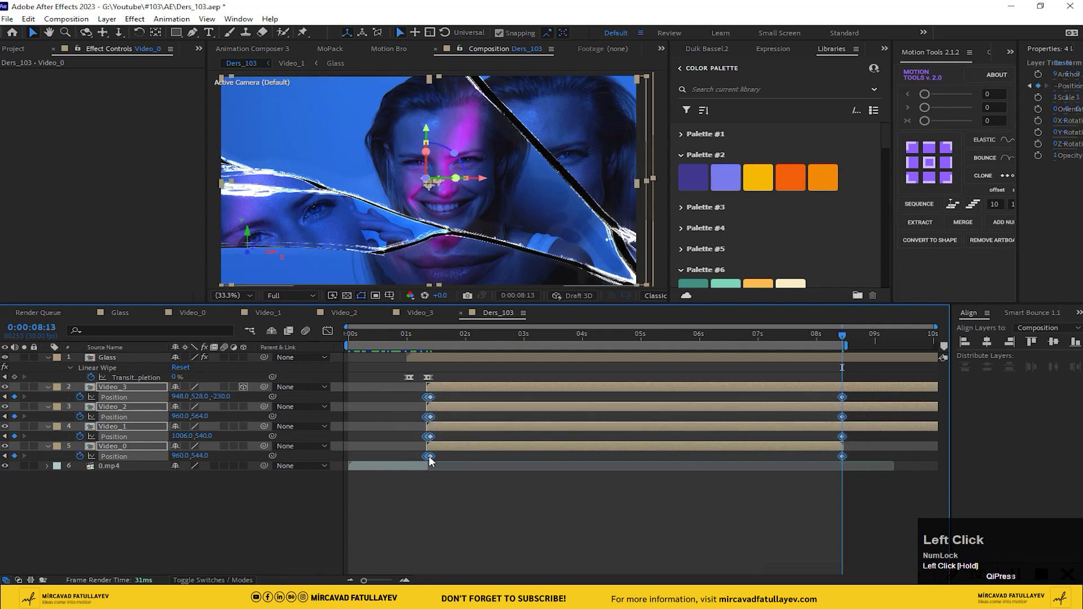
right_click(435, 461)
left_click(507, 454)
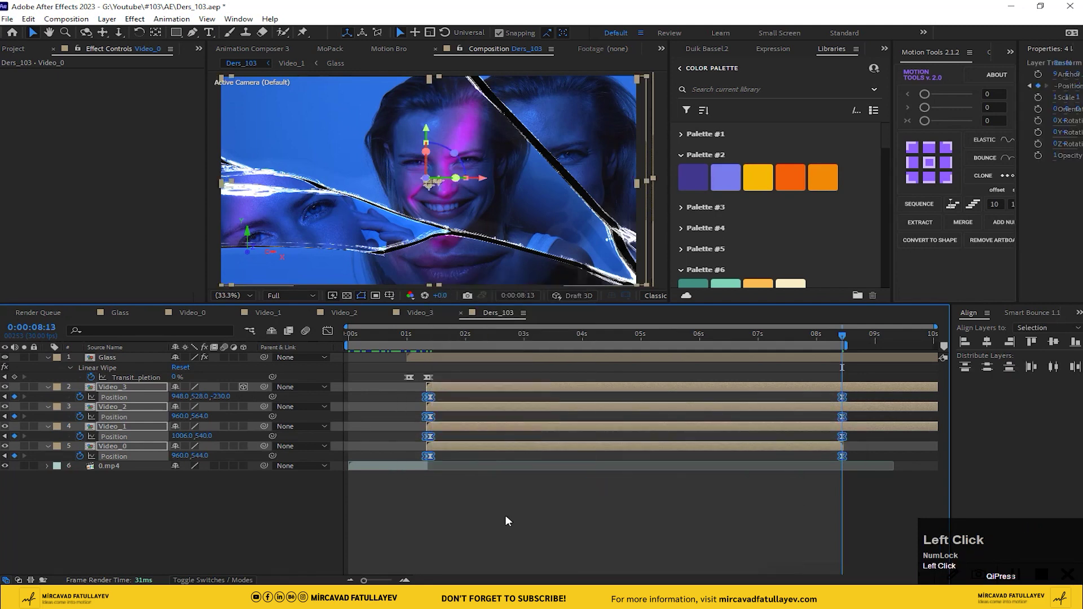
key("space")
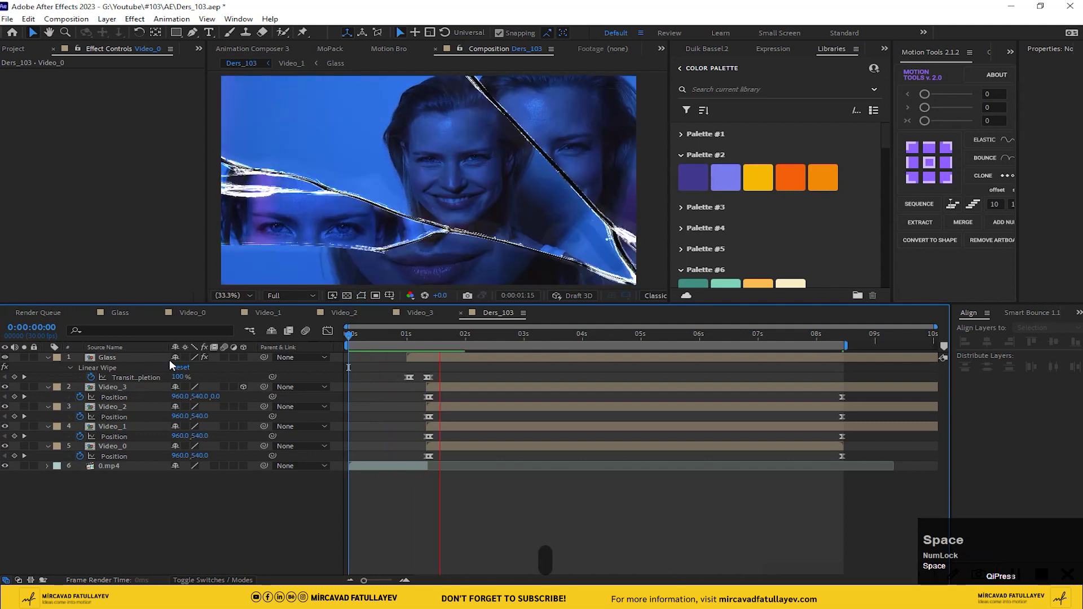
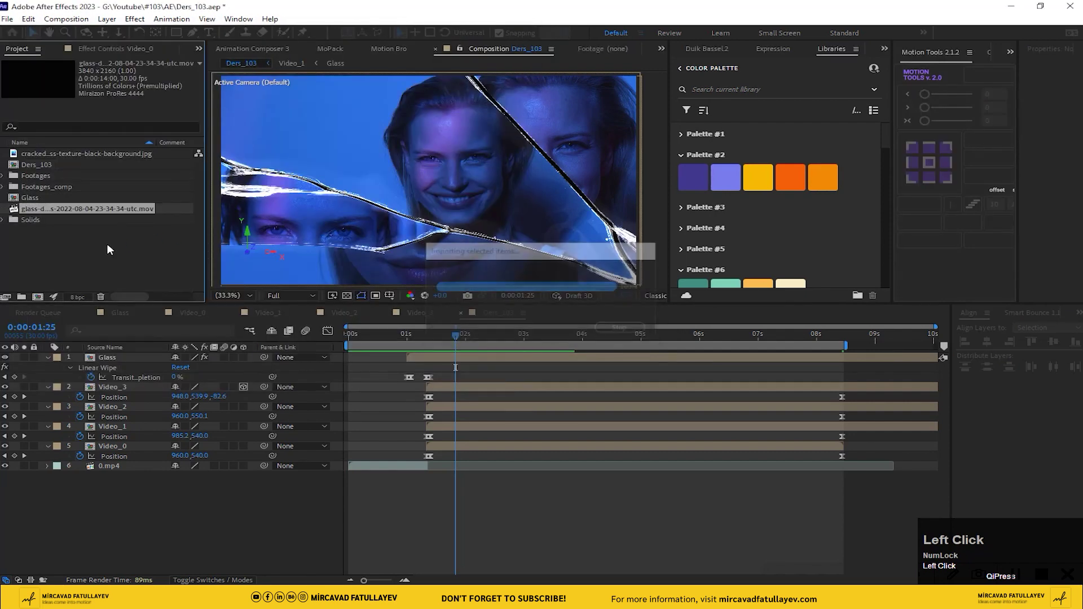
Place the glass debris clip as the top layer of Ders_103 and reveal the blending Mode column.
left_click_drag(65, 212, 497, 363)
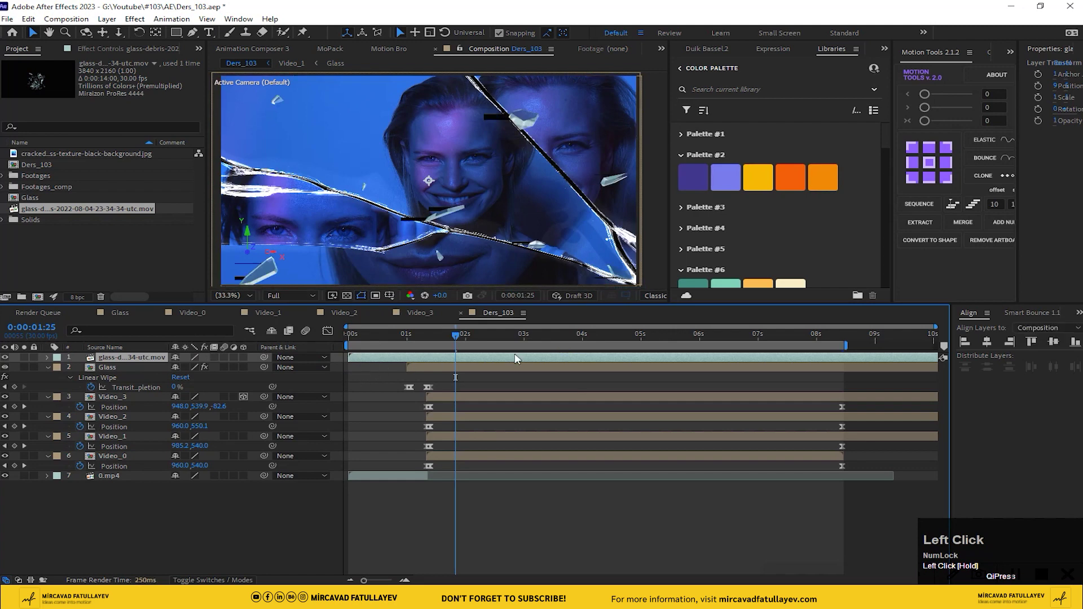
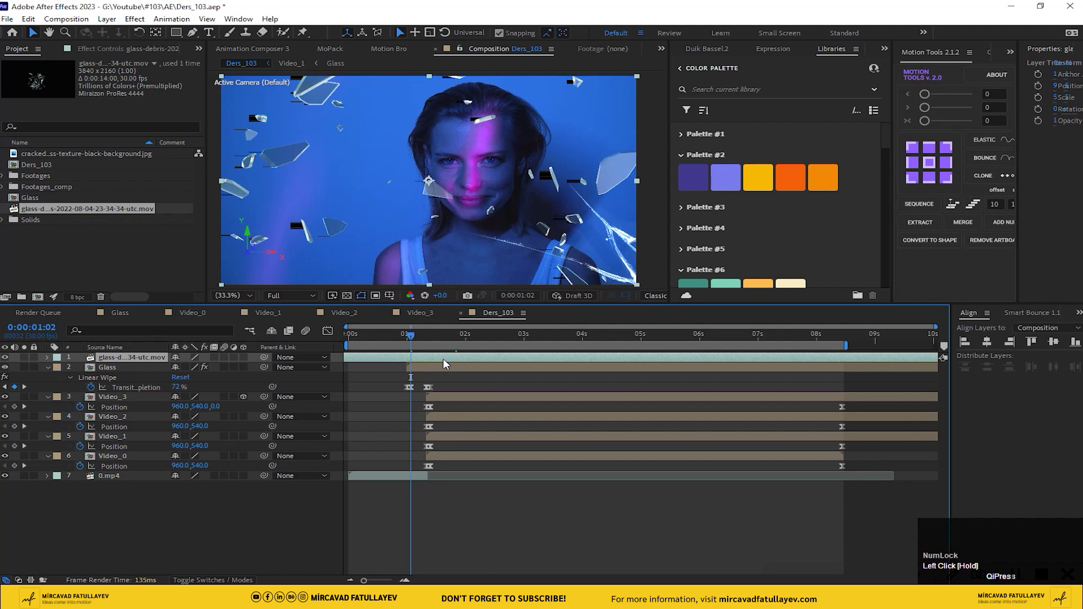
left_click(226, 577)
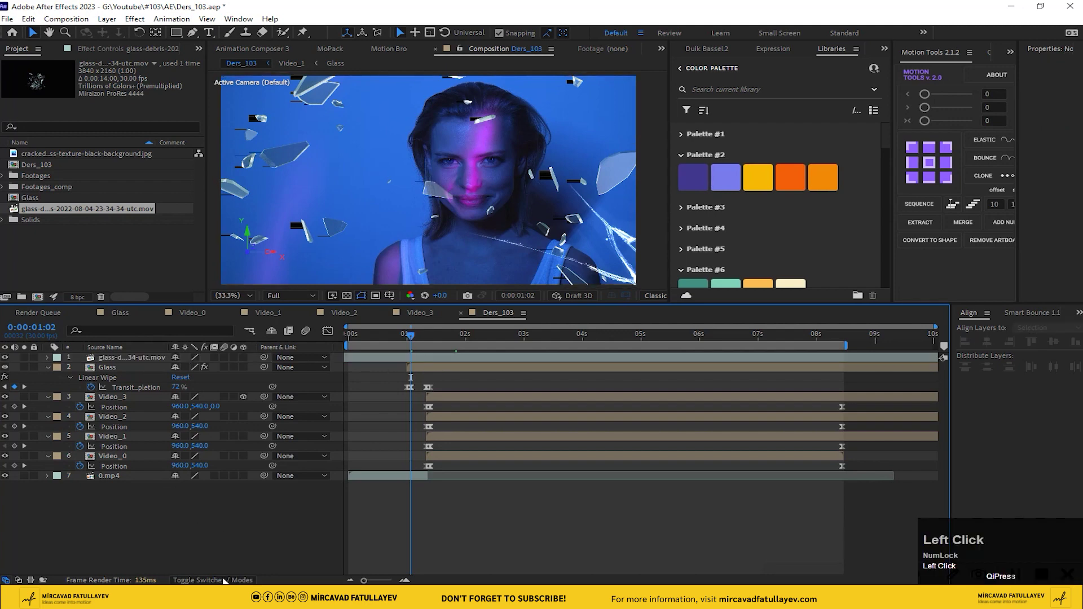
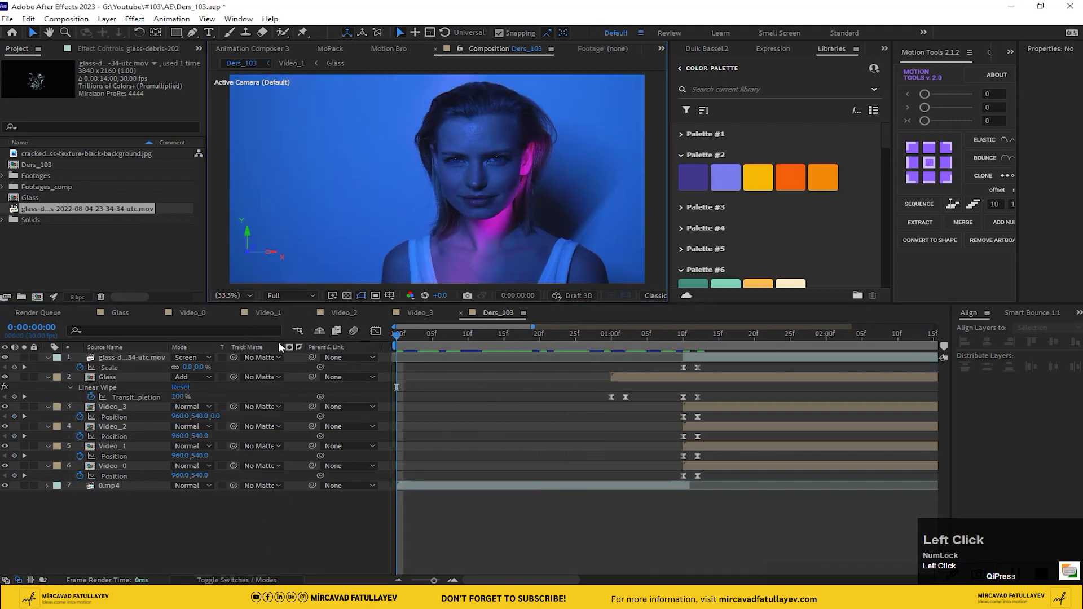
Preview the shatter transition with the Screen-blended debris overlay.
key("space")
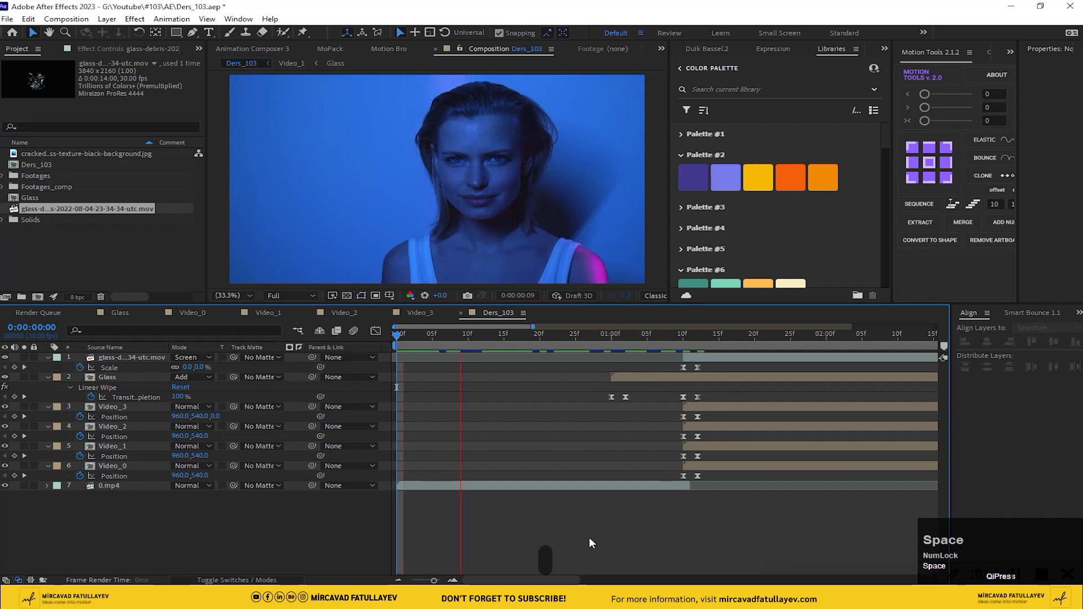
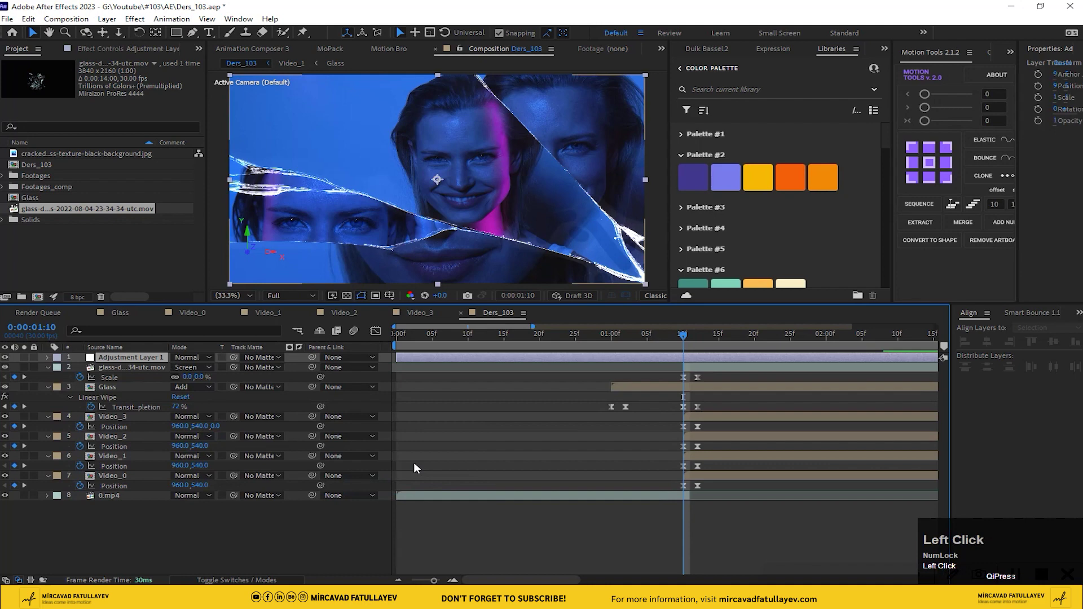
Apply VR Chromatic Aberrations to Adjustment Layer 1 with Stereoscopic frame layout.
key("ctrl+space")
left_click(111, 360)
key("ctrl+space")
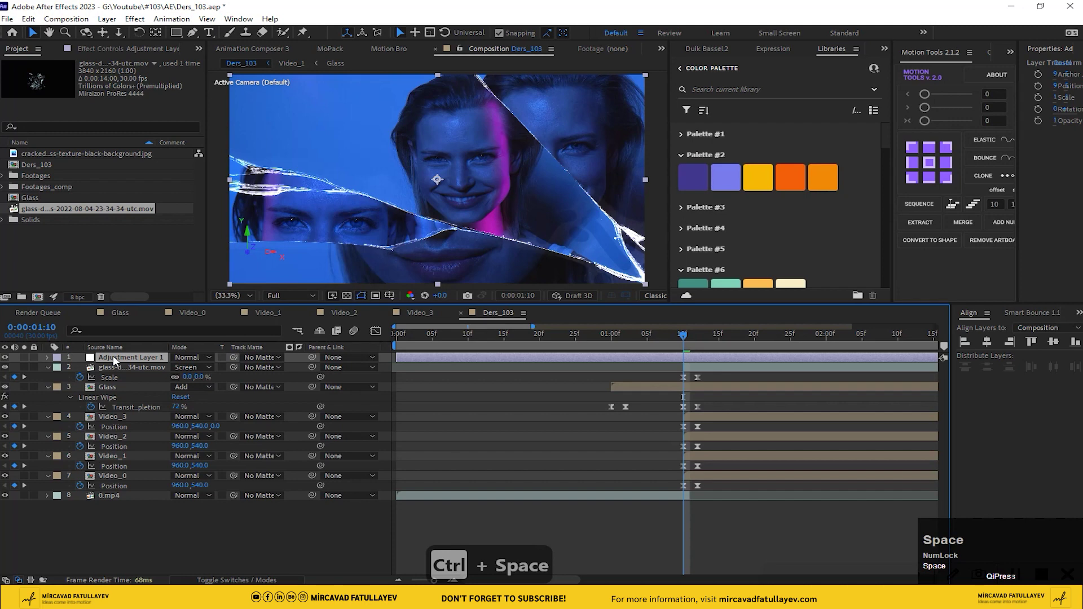
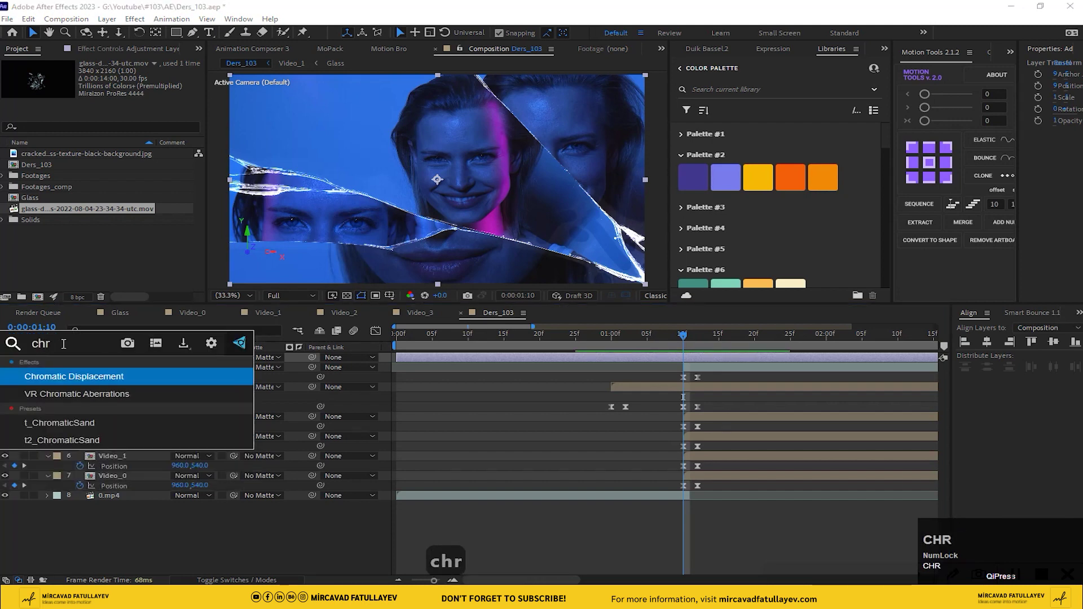
key("Down")
key("Return")
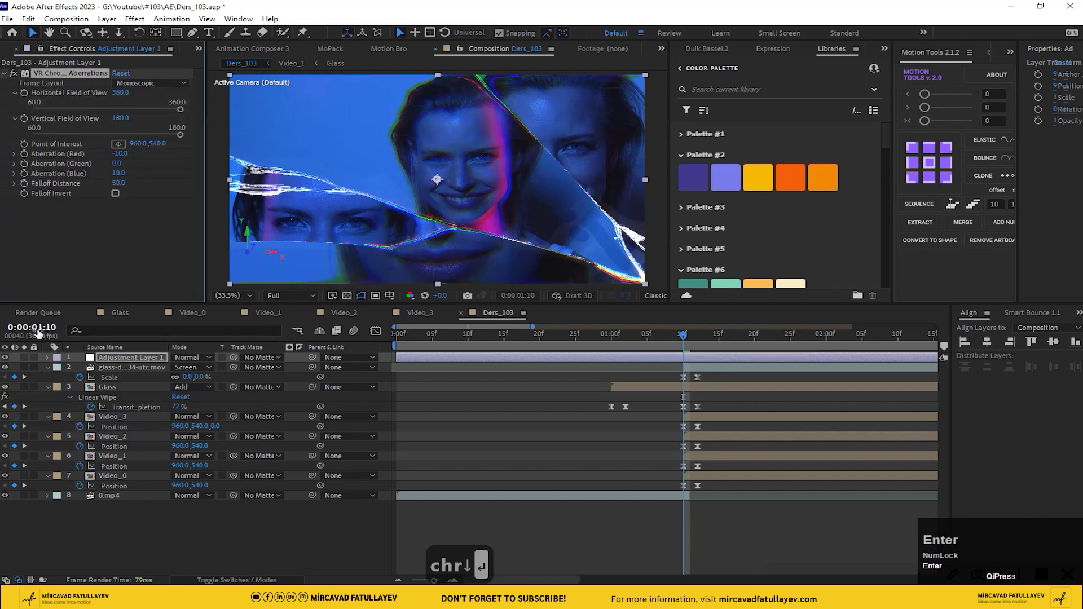
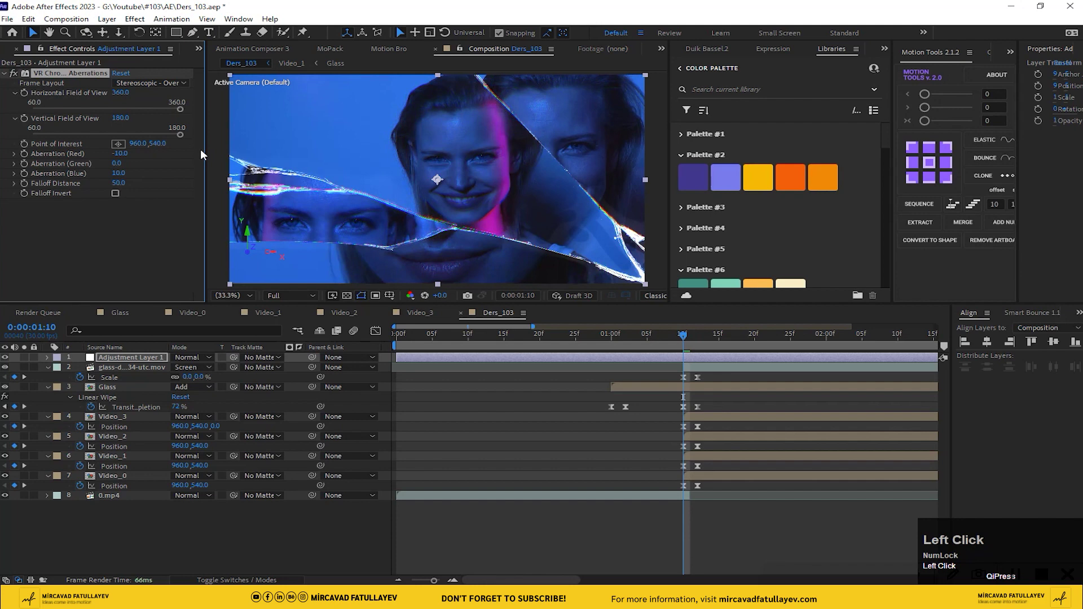
left_click(149, 88)
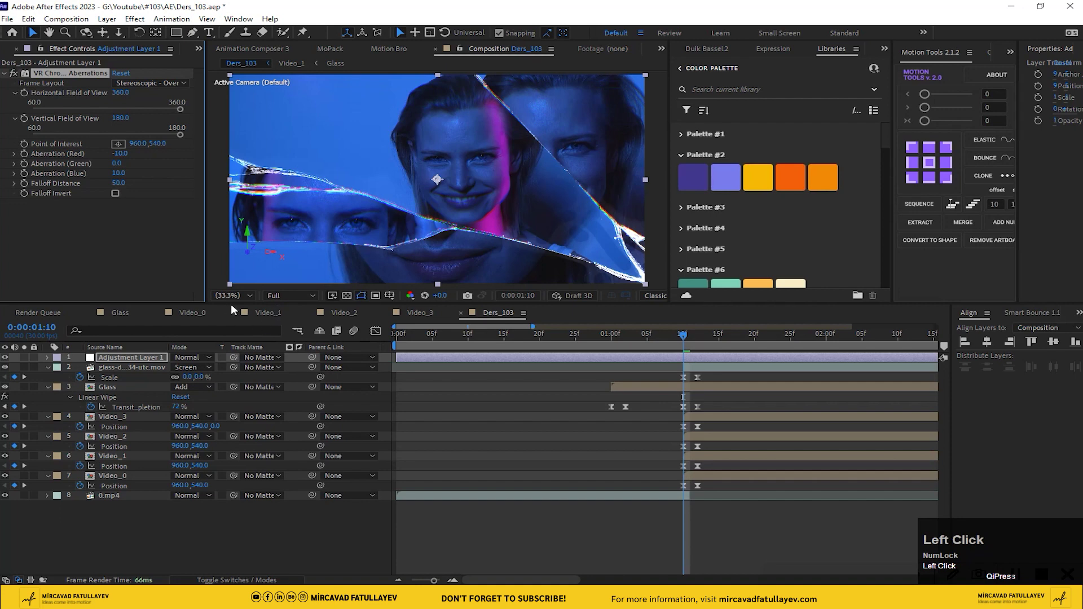
Trim the adjustment layer so it starts at the 1:00 mark.
left_click_drag(233, 299, 699, 364)
left_click_drag(700, 364, 72, 414)
key("space")
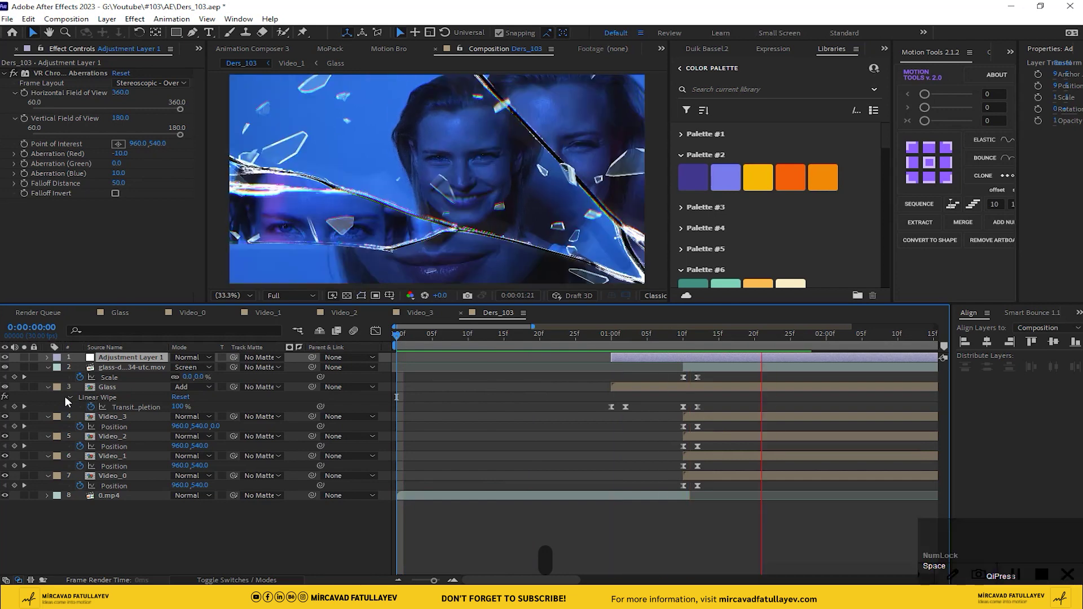
key("-")
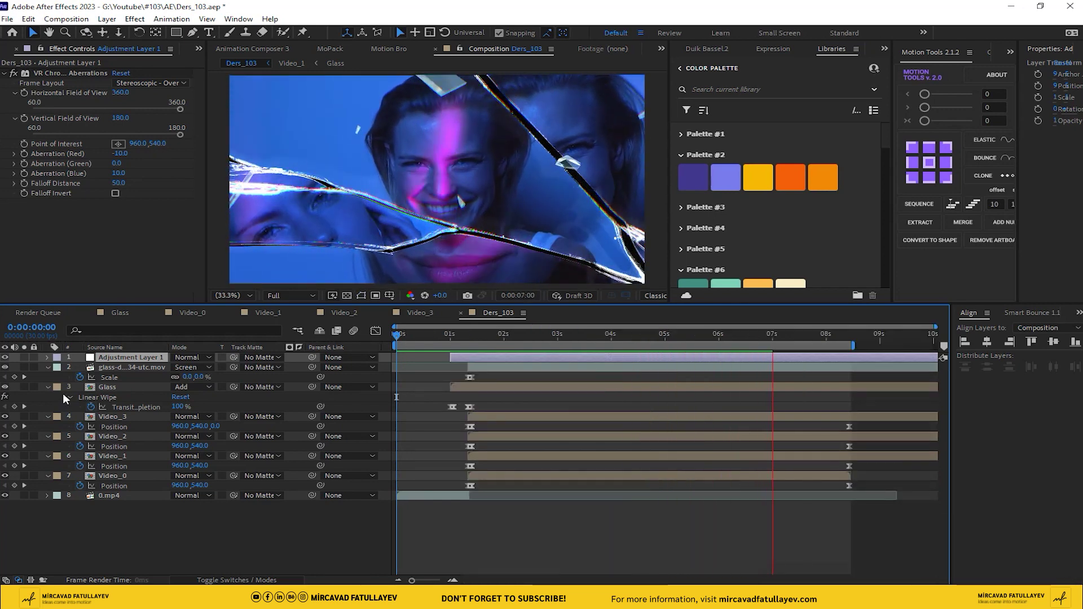